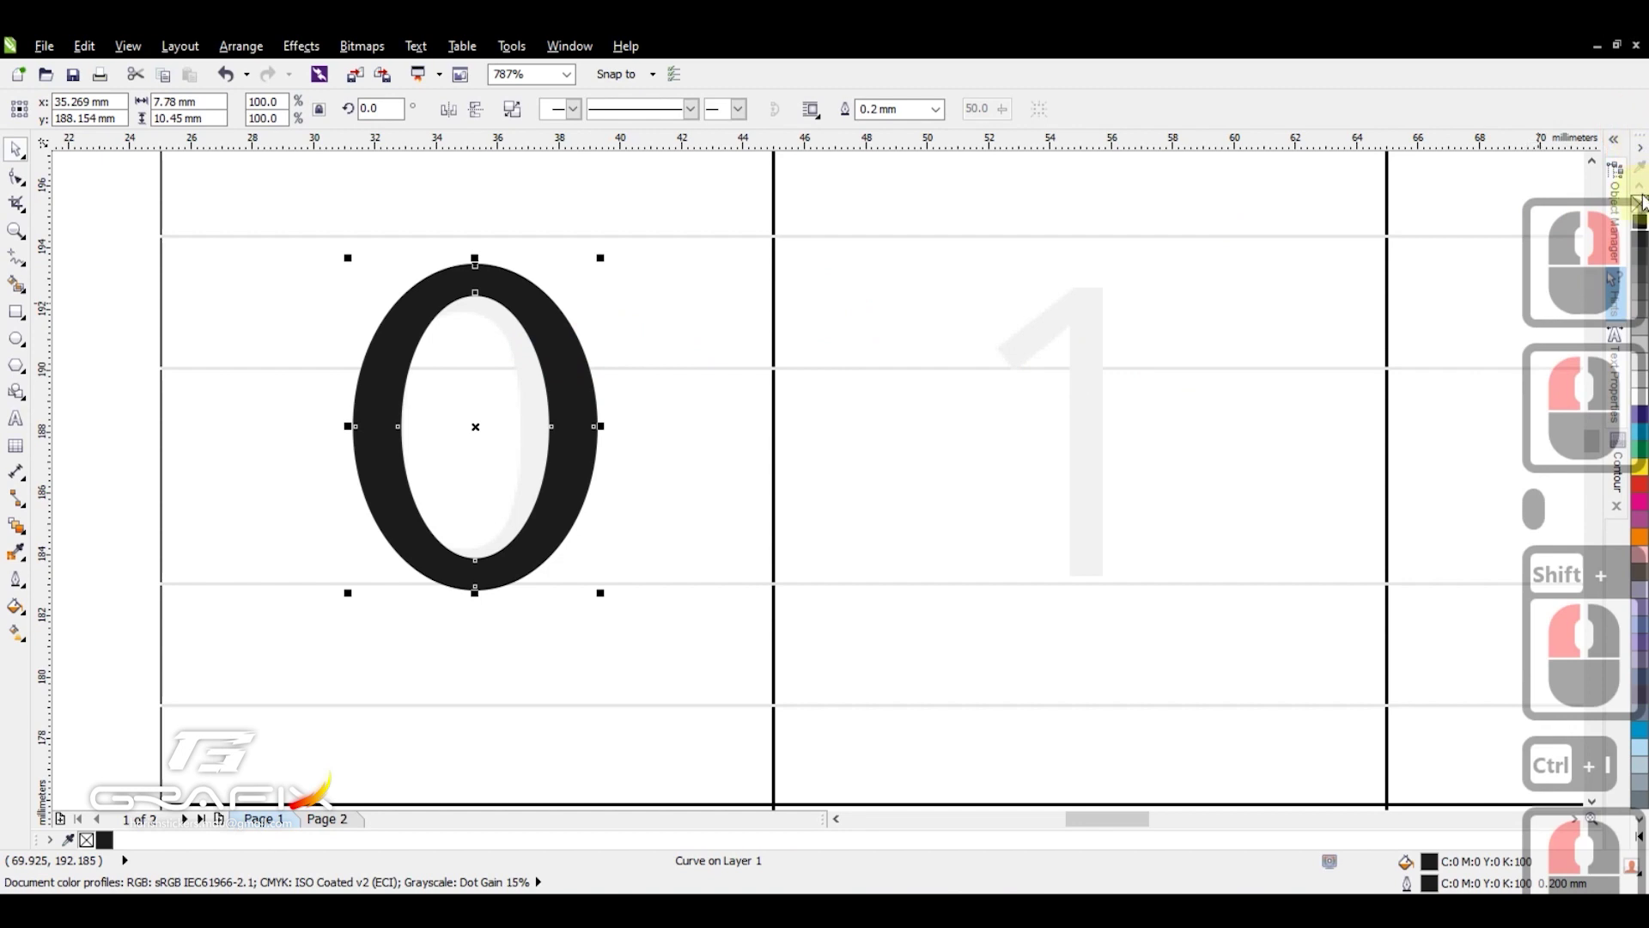
- Reshape the top of the traced 0 outline with the Shape tool
{"action": "left_click", "coordinate": [1074, 285]}
{"action": "left_click", "coordinate": [1107, 332]}
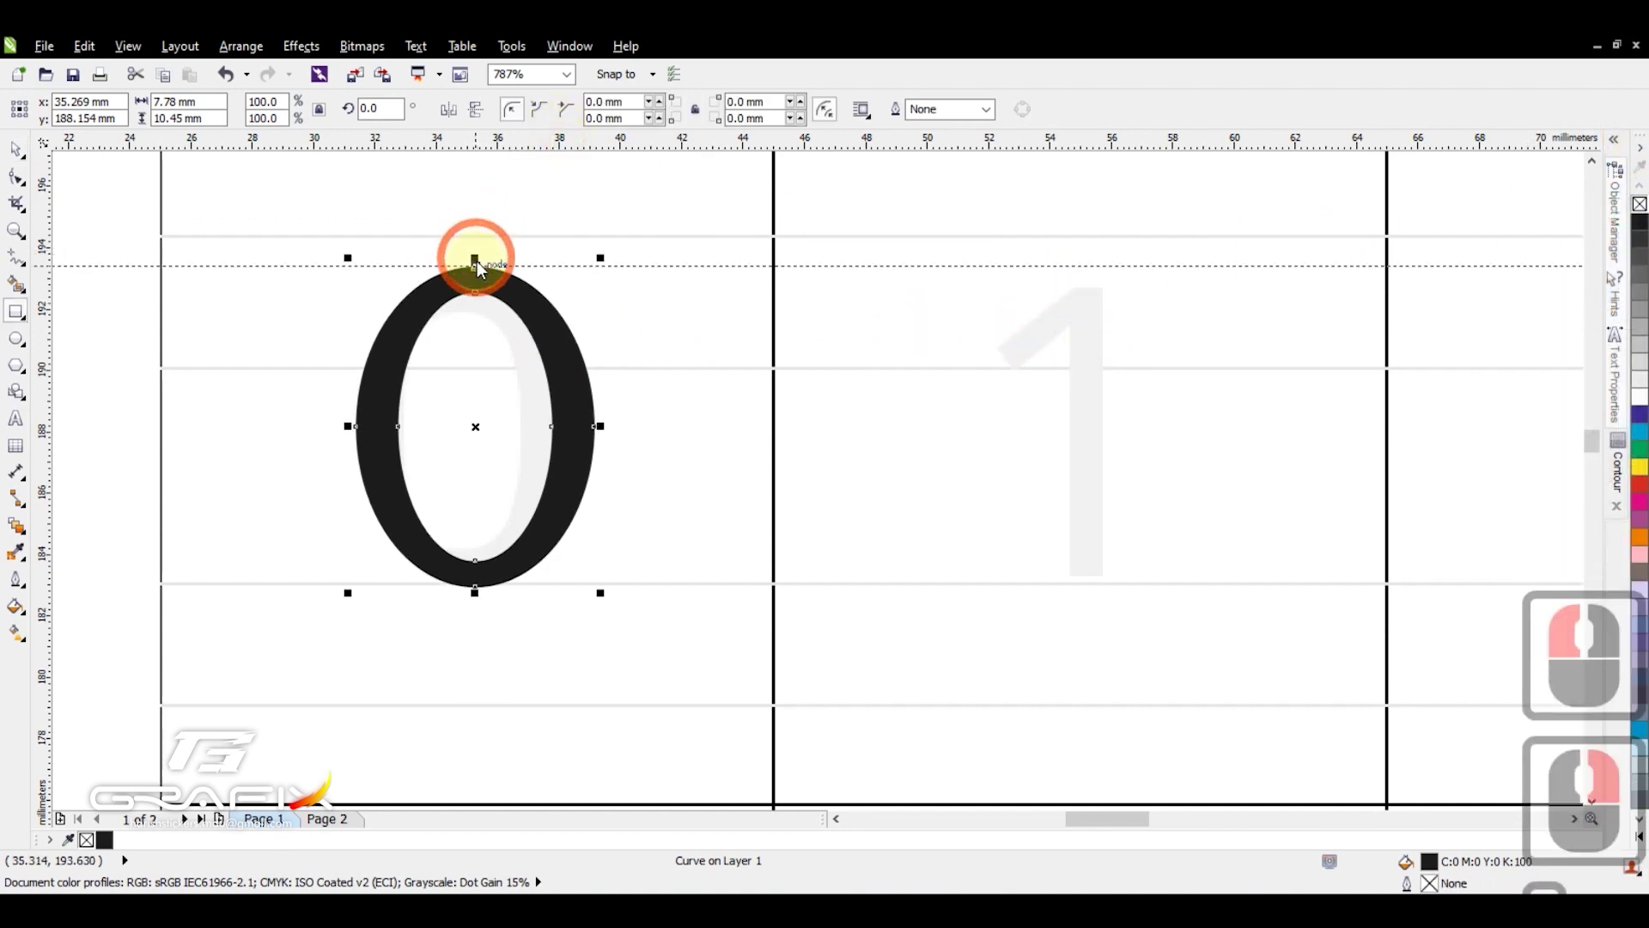
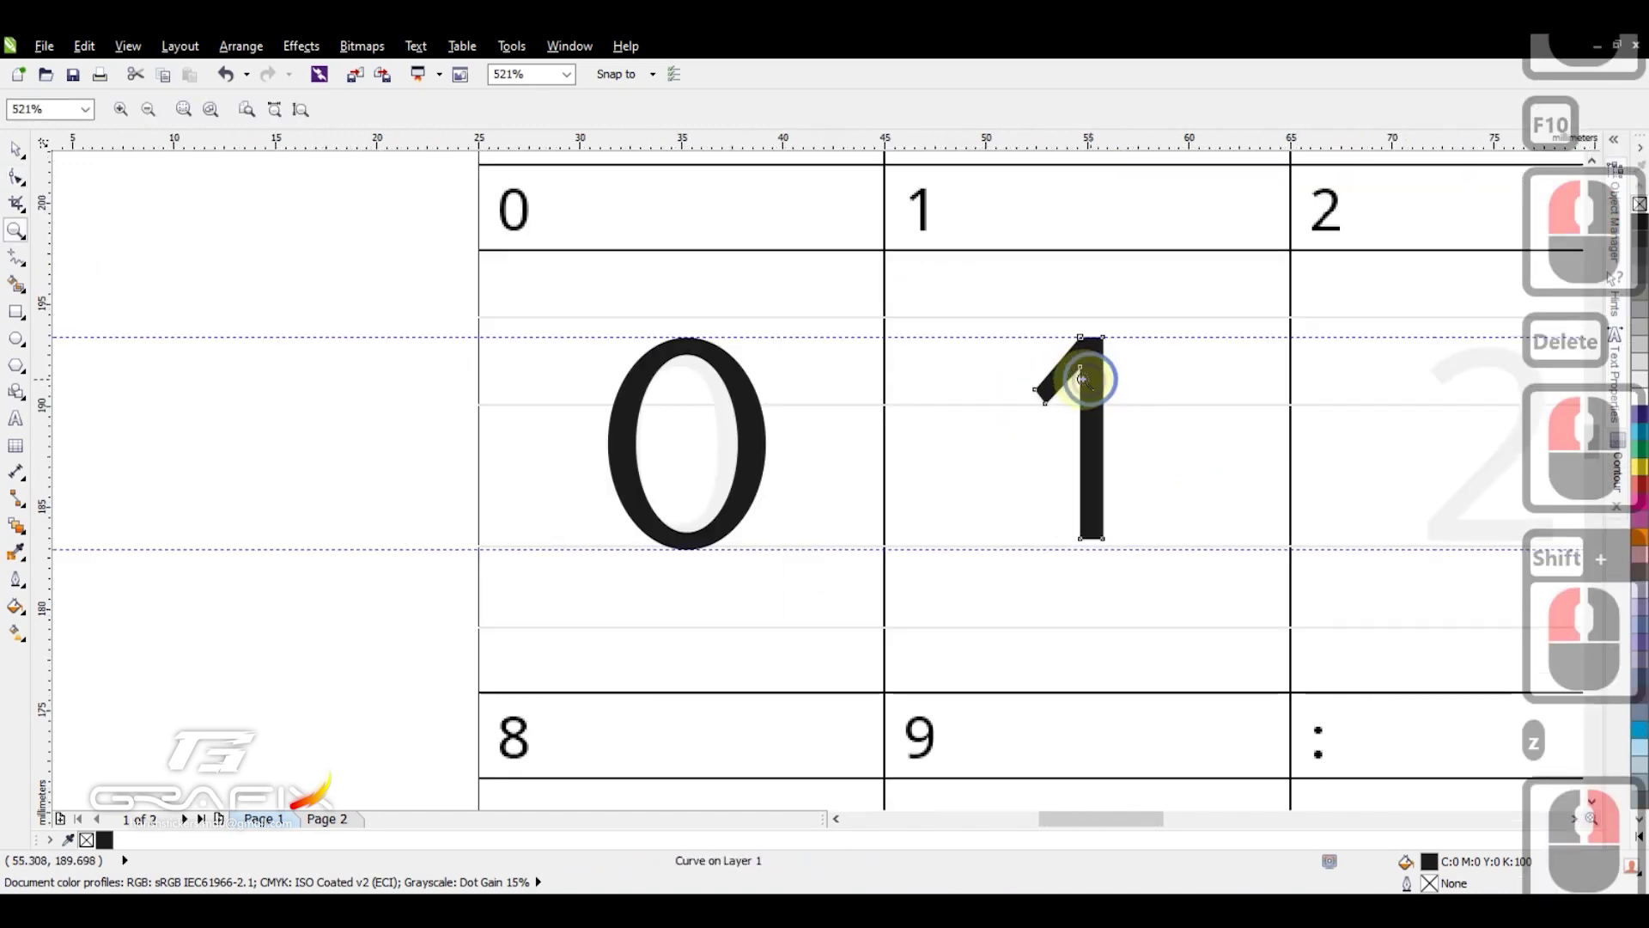
- Trace the 2 with the Polyline tool over the guide and smooth its corners into curves
{"action": "left_click", "coordinate": [1134, 140]}
{"action": "middle_click", "coordinate": [1134, 140]}
{"action": "key", "text": "z"}
{"action": "left_click", "coordinate": [1178, 679]}
{"action": "key", "text": "F5"}
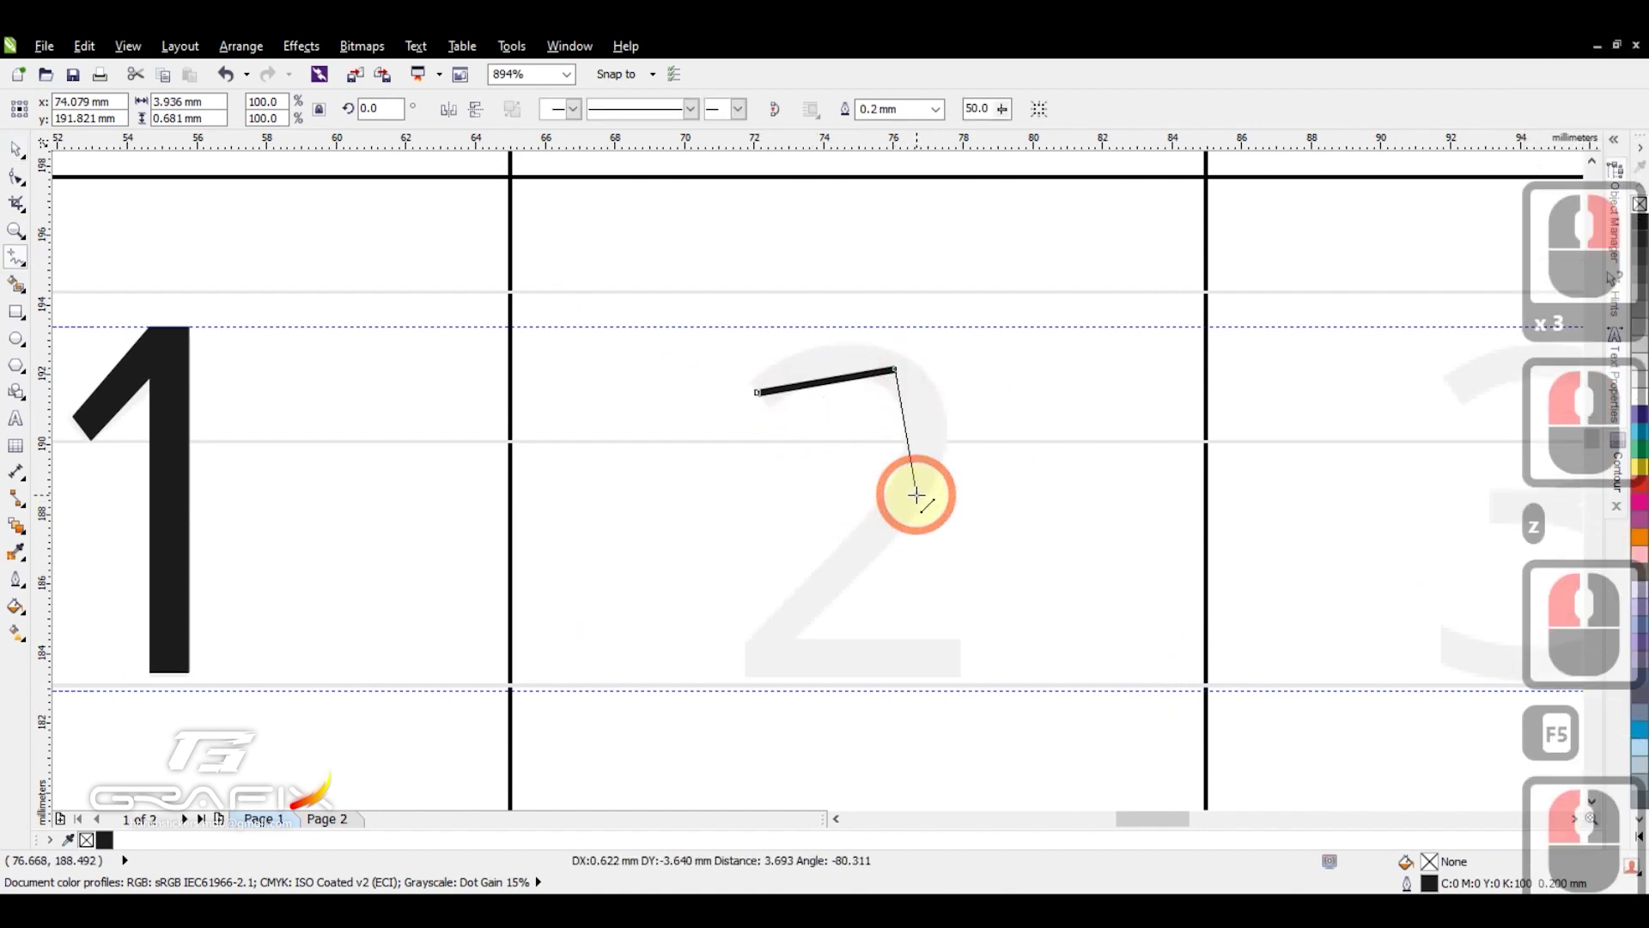
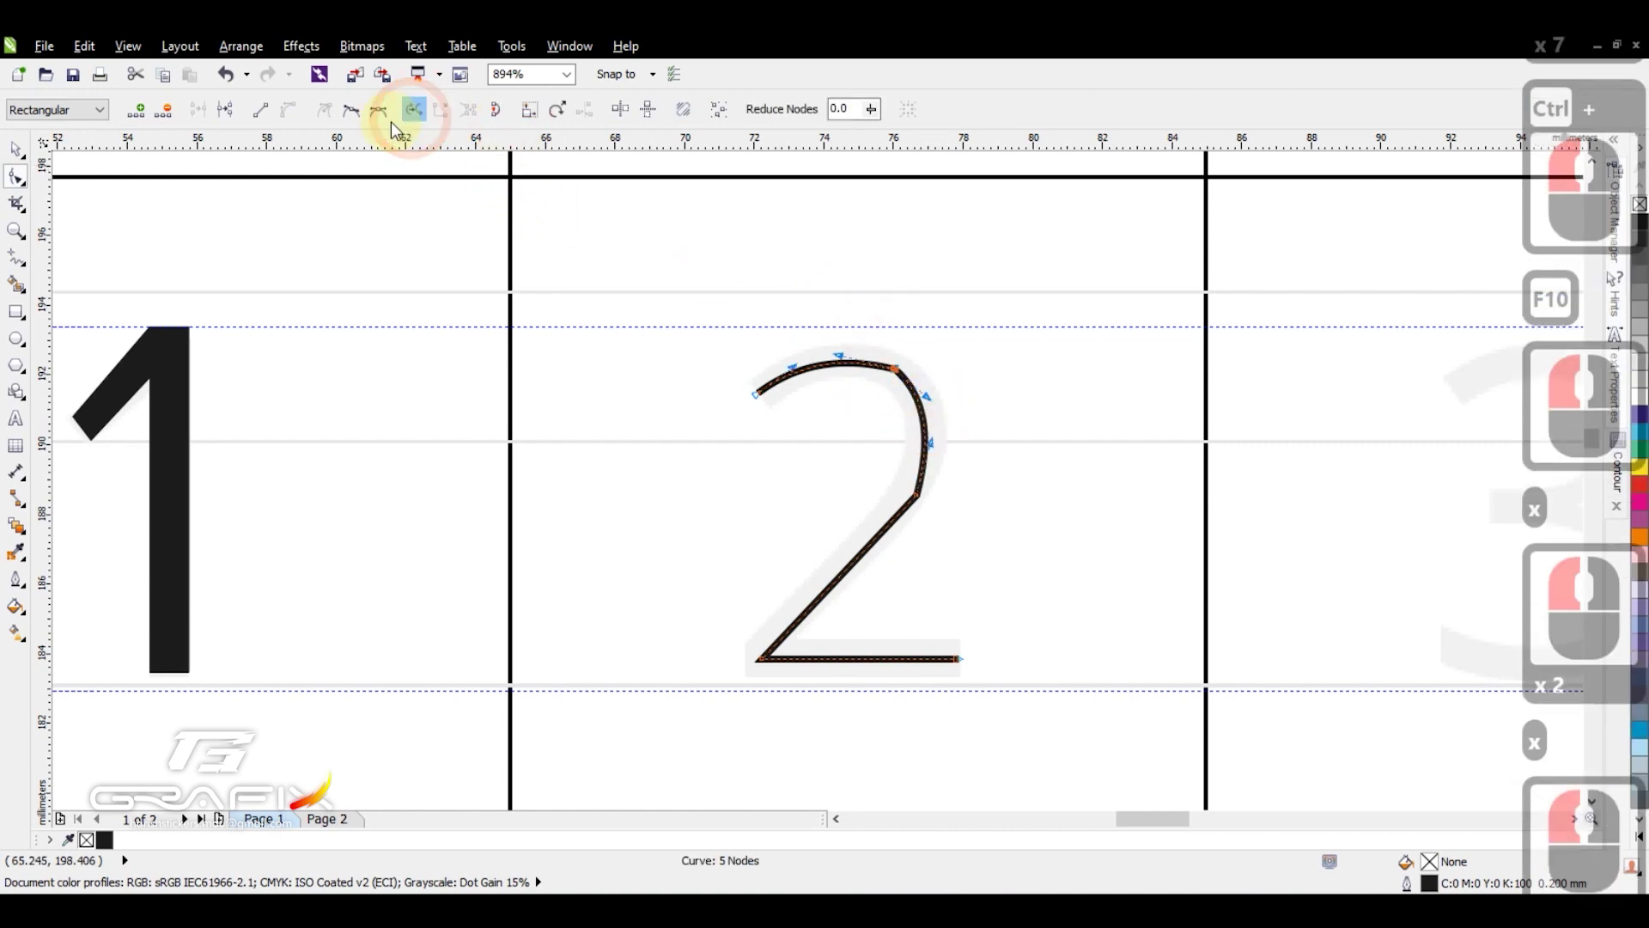
{"action": "double_click", "coordinate": [528, 304]}
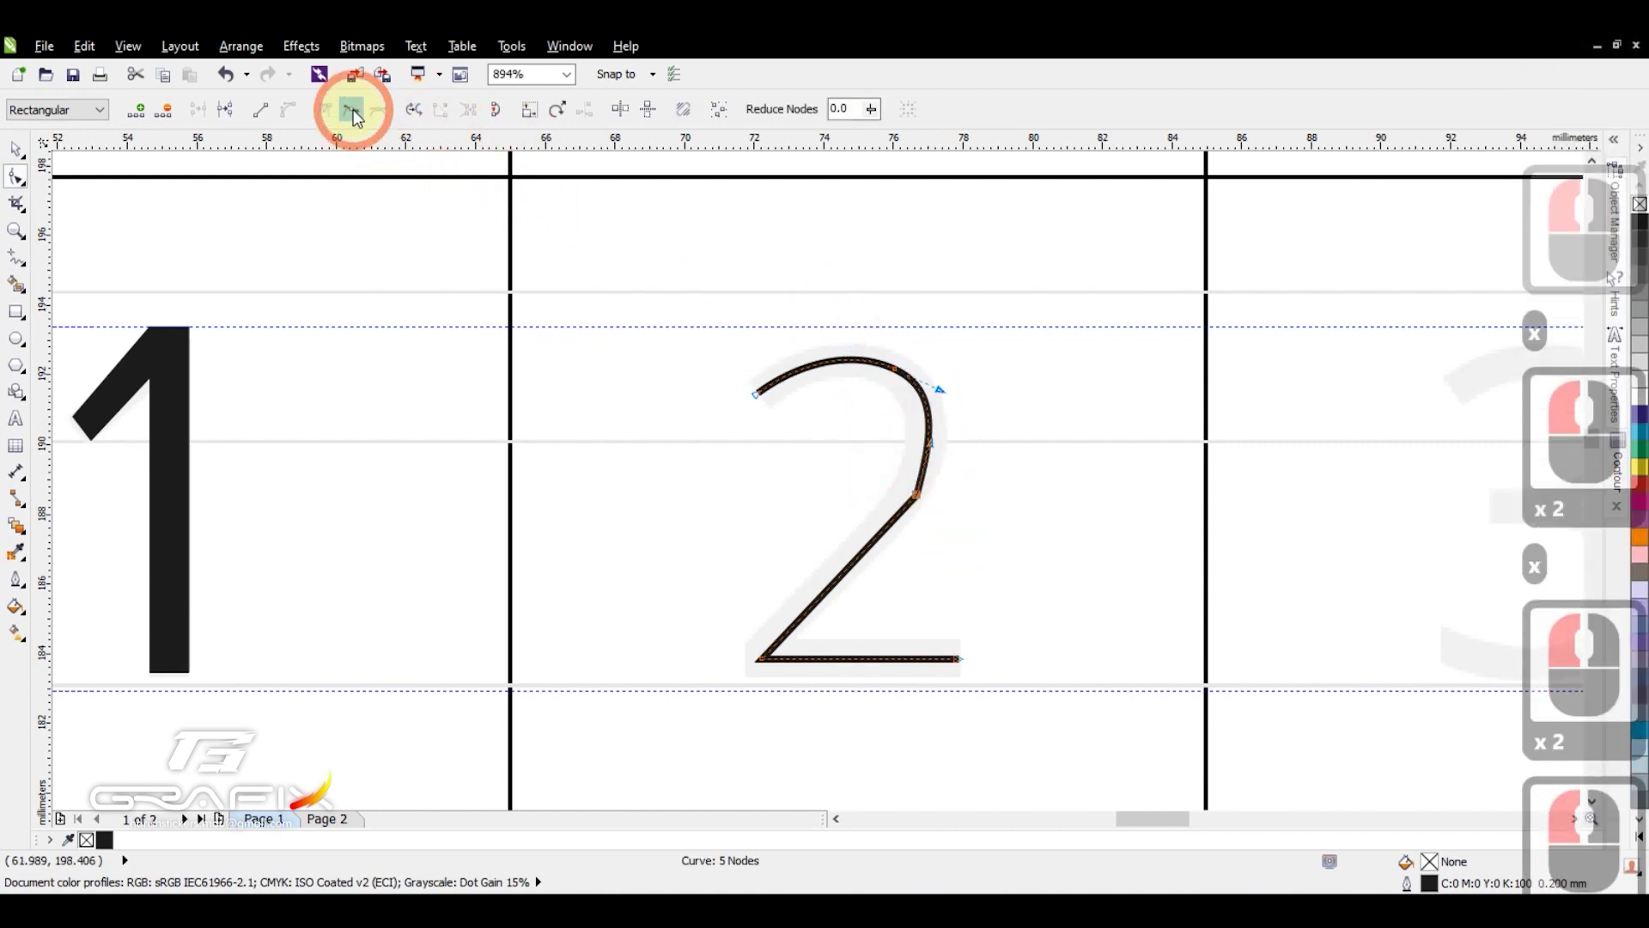
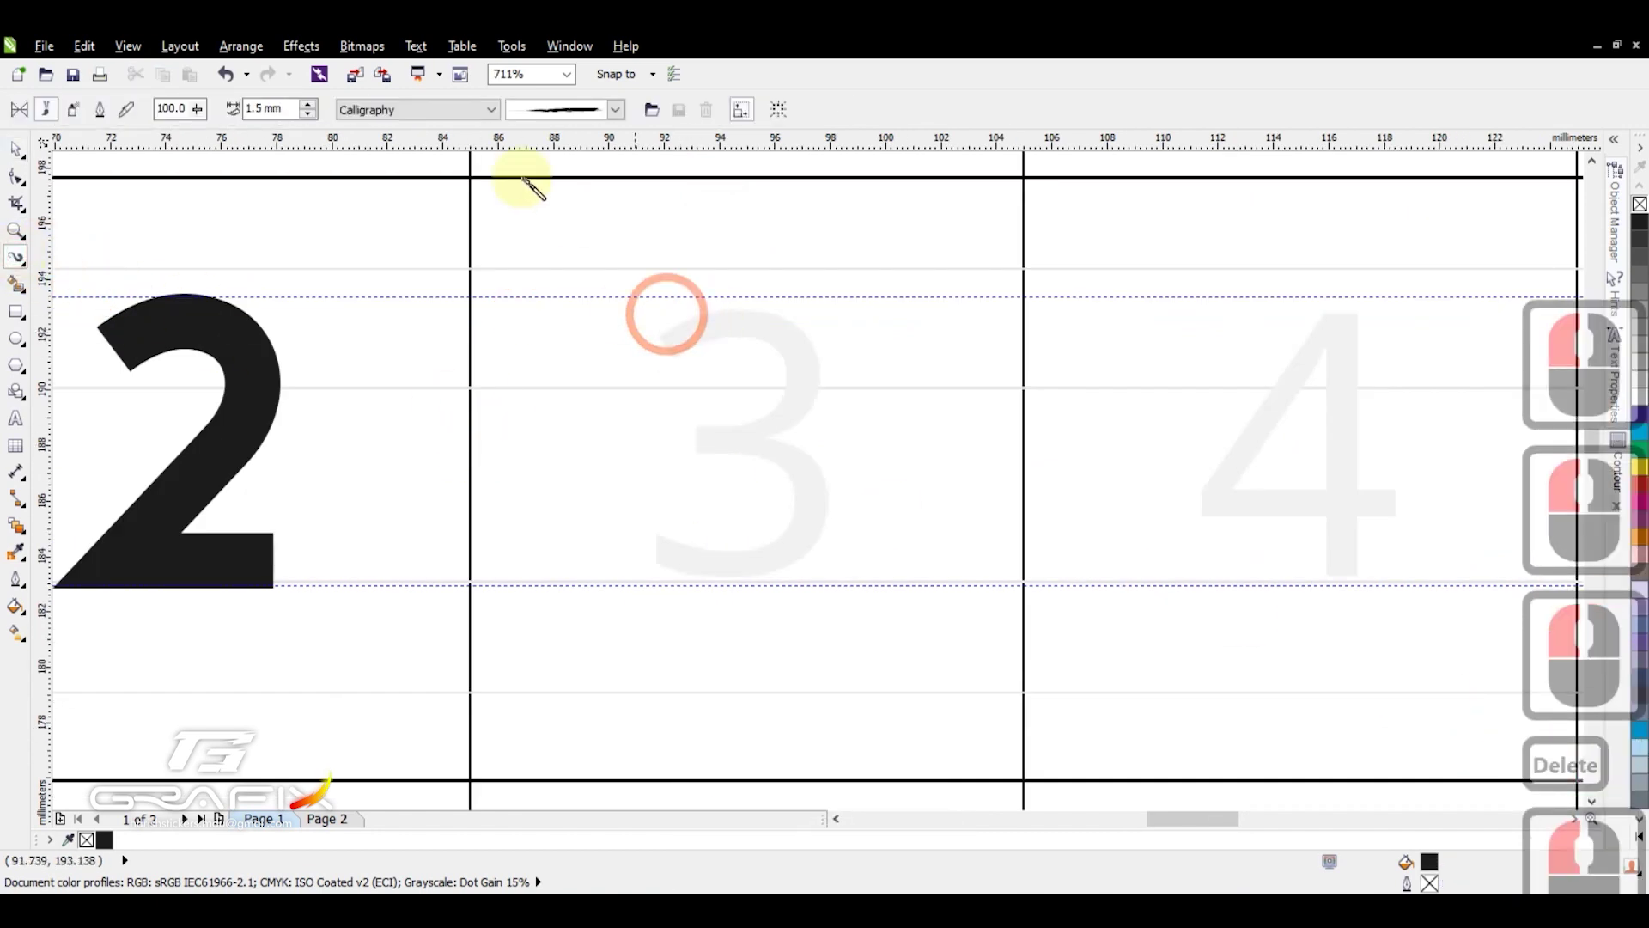
- Pick a calligraphy stroke from the brush list, draw 3–7 and A–G, then bring up the Photoshop template
{"action": "left_click", "coordinate": [618, 117]}
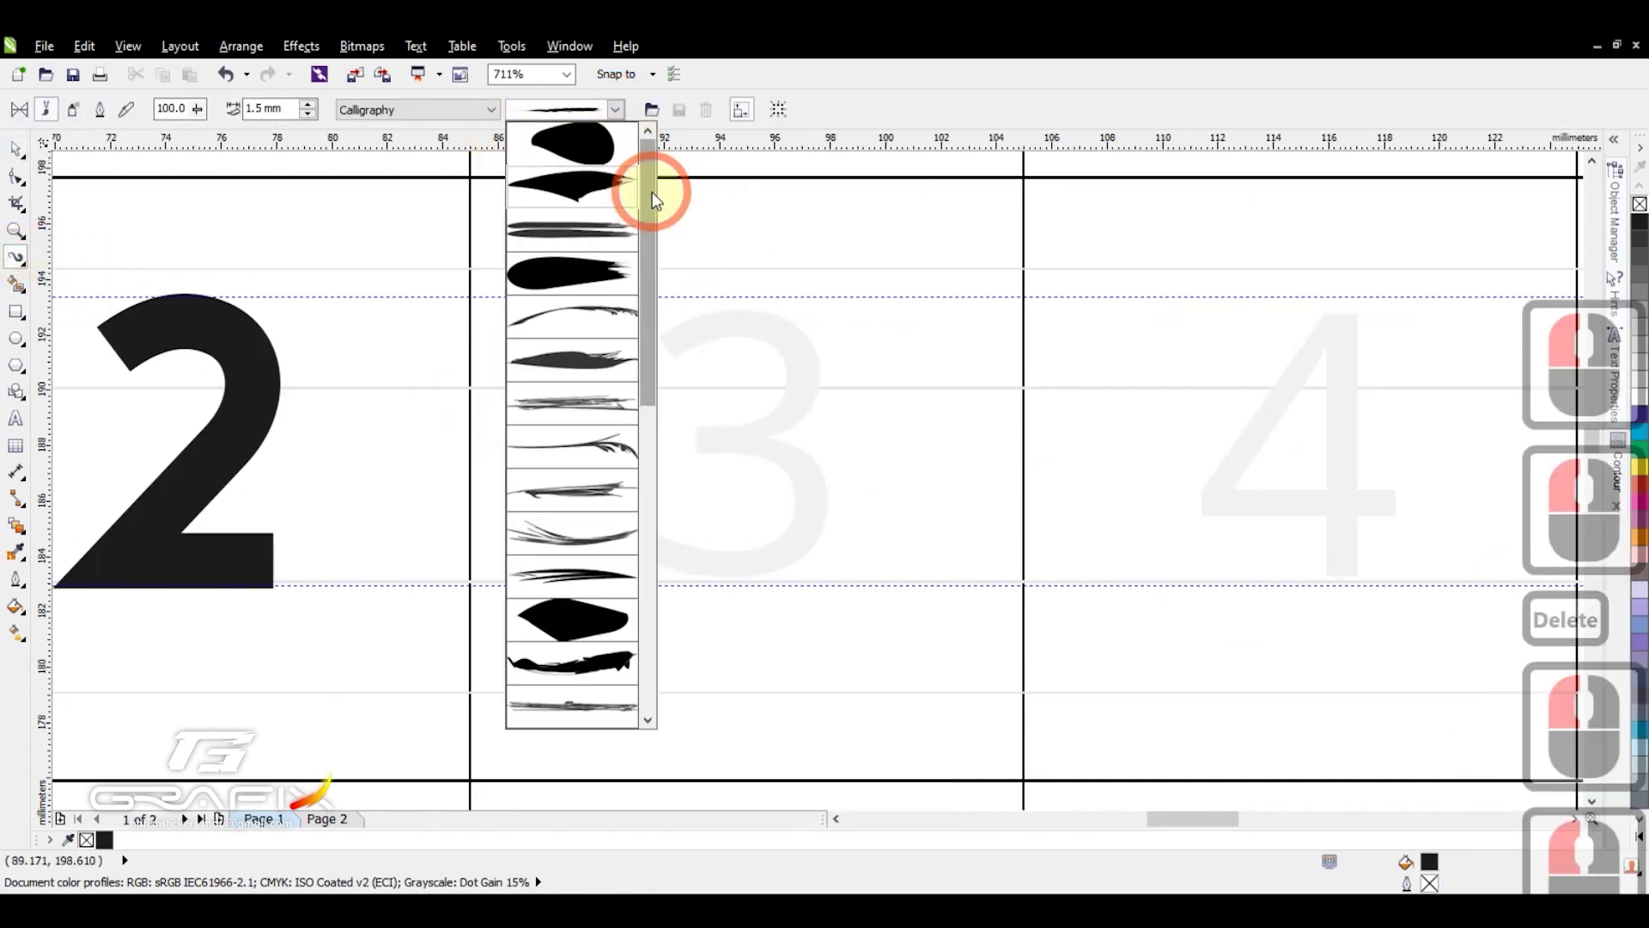
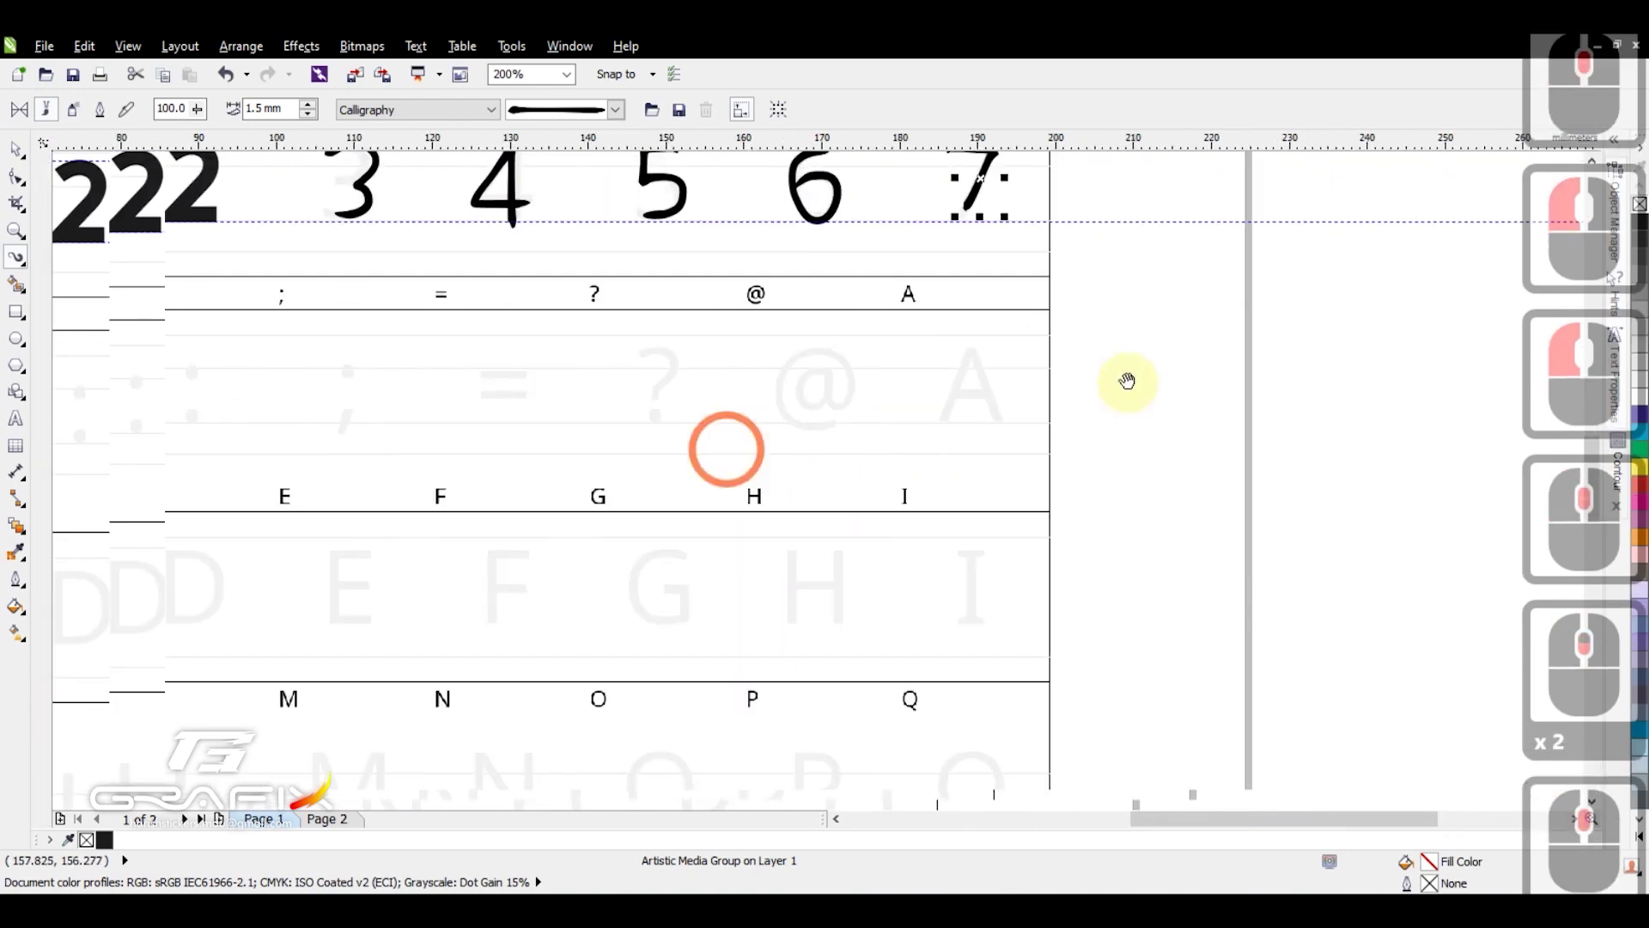
{"action": "scroll", "scroll_direction": "down", "scroll_amount": 3}
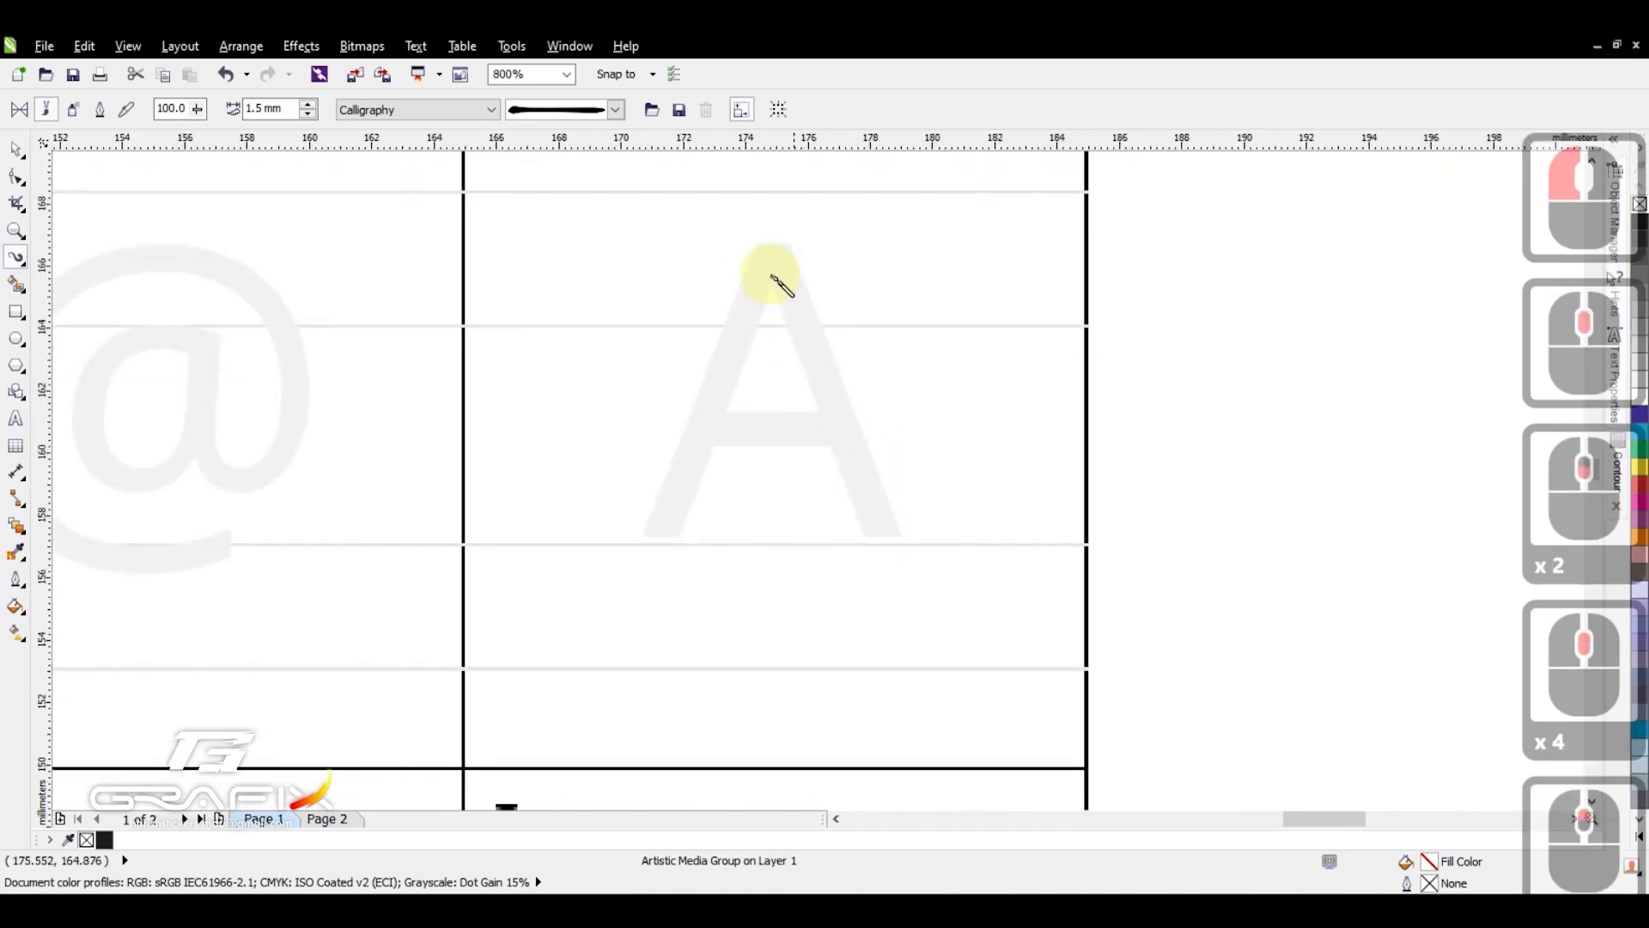
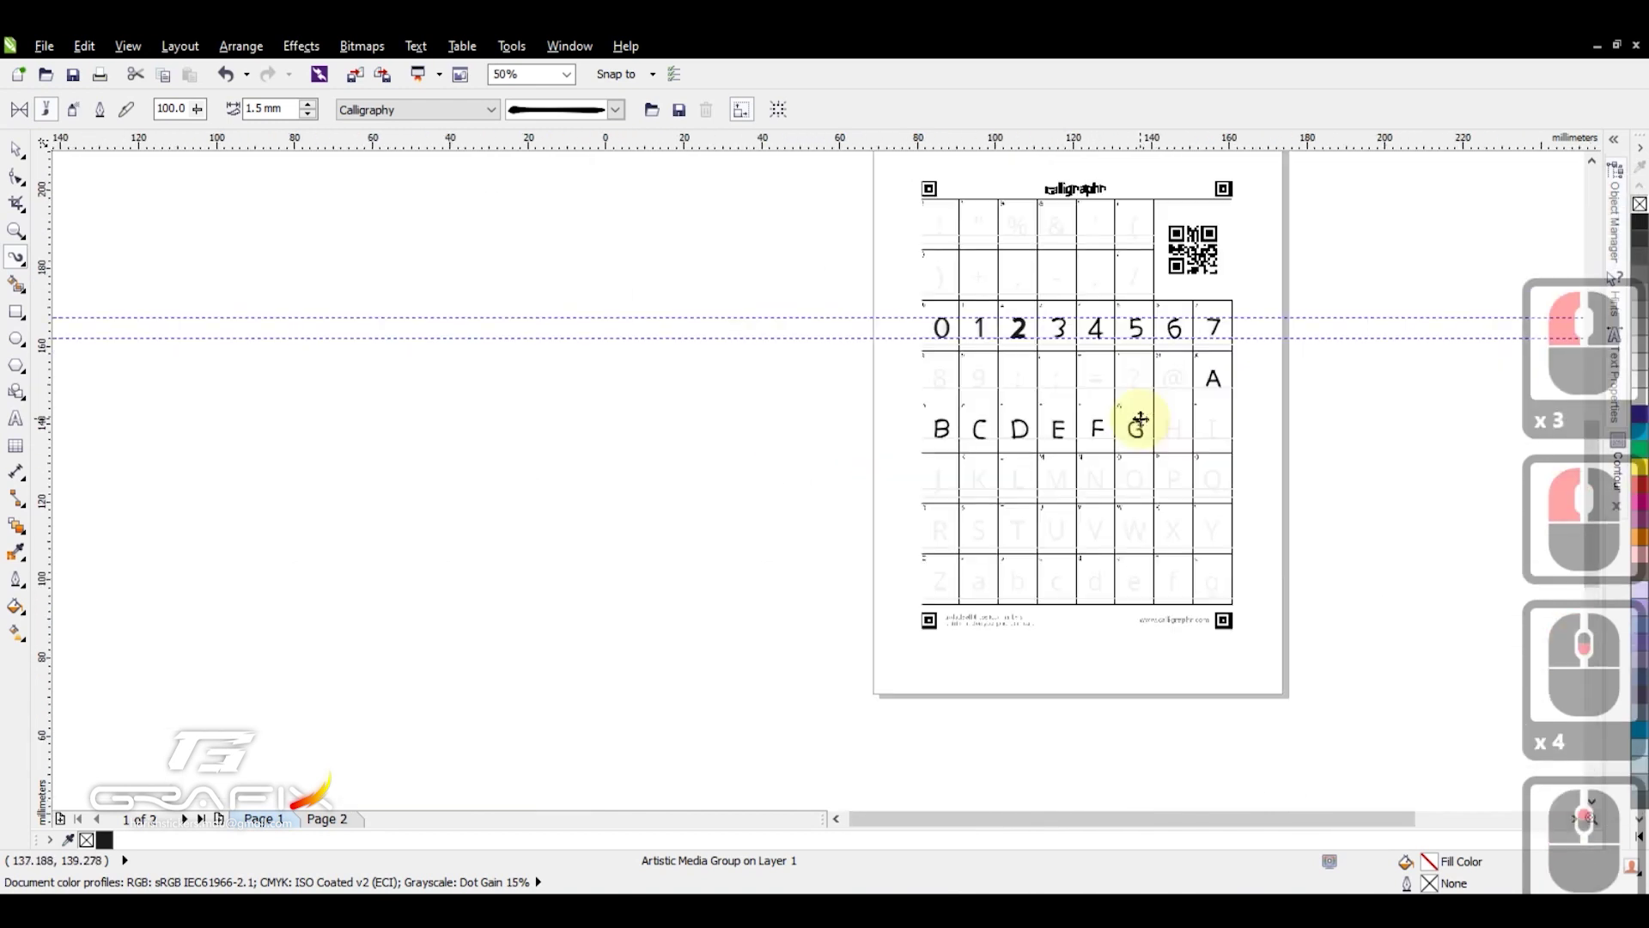
{"action": "left_click", "coordinate": [686, 204]}
{"action": "left_click", "coordinate": [1263, 309]}
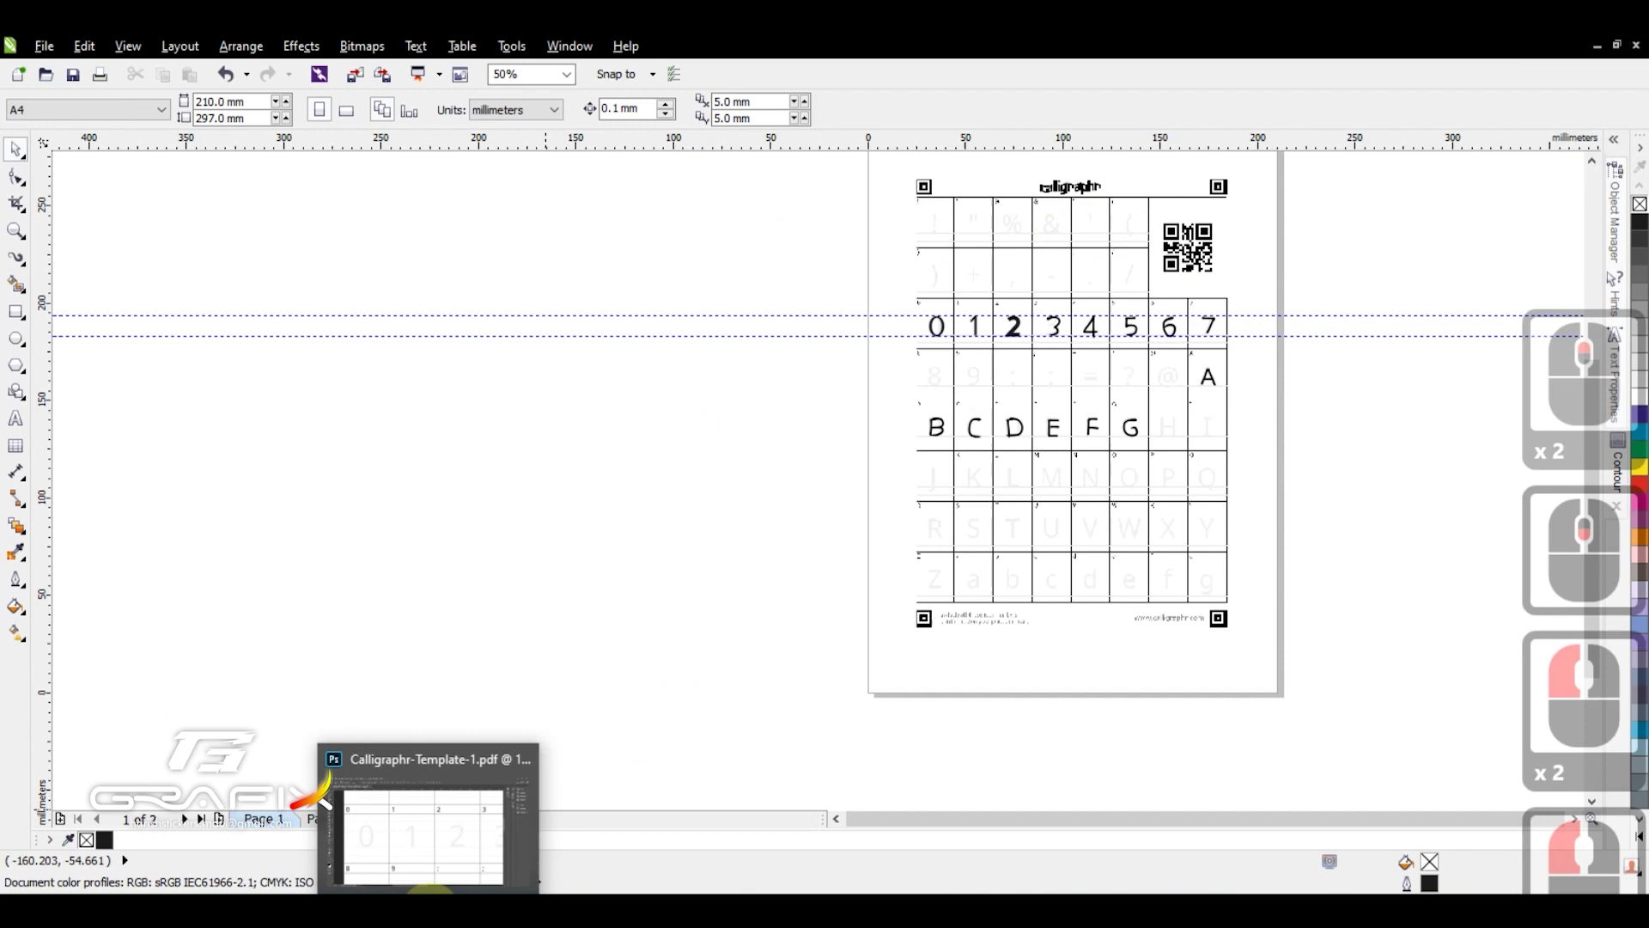
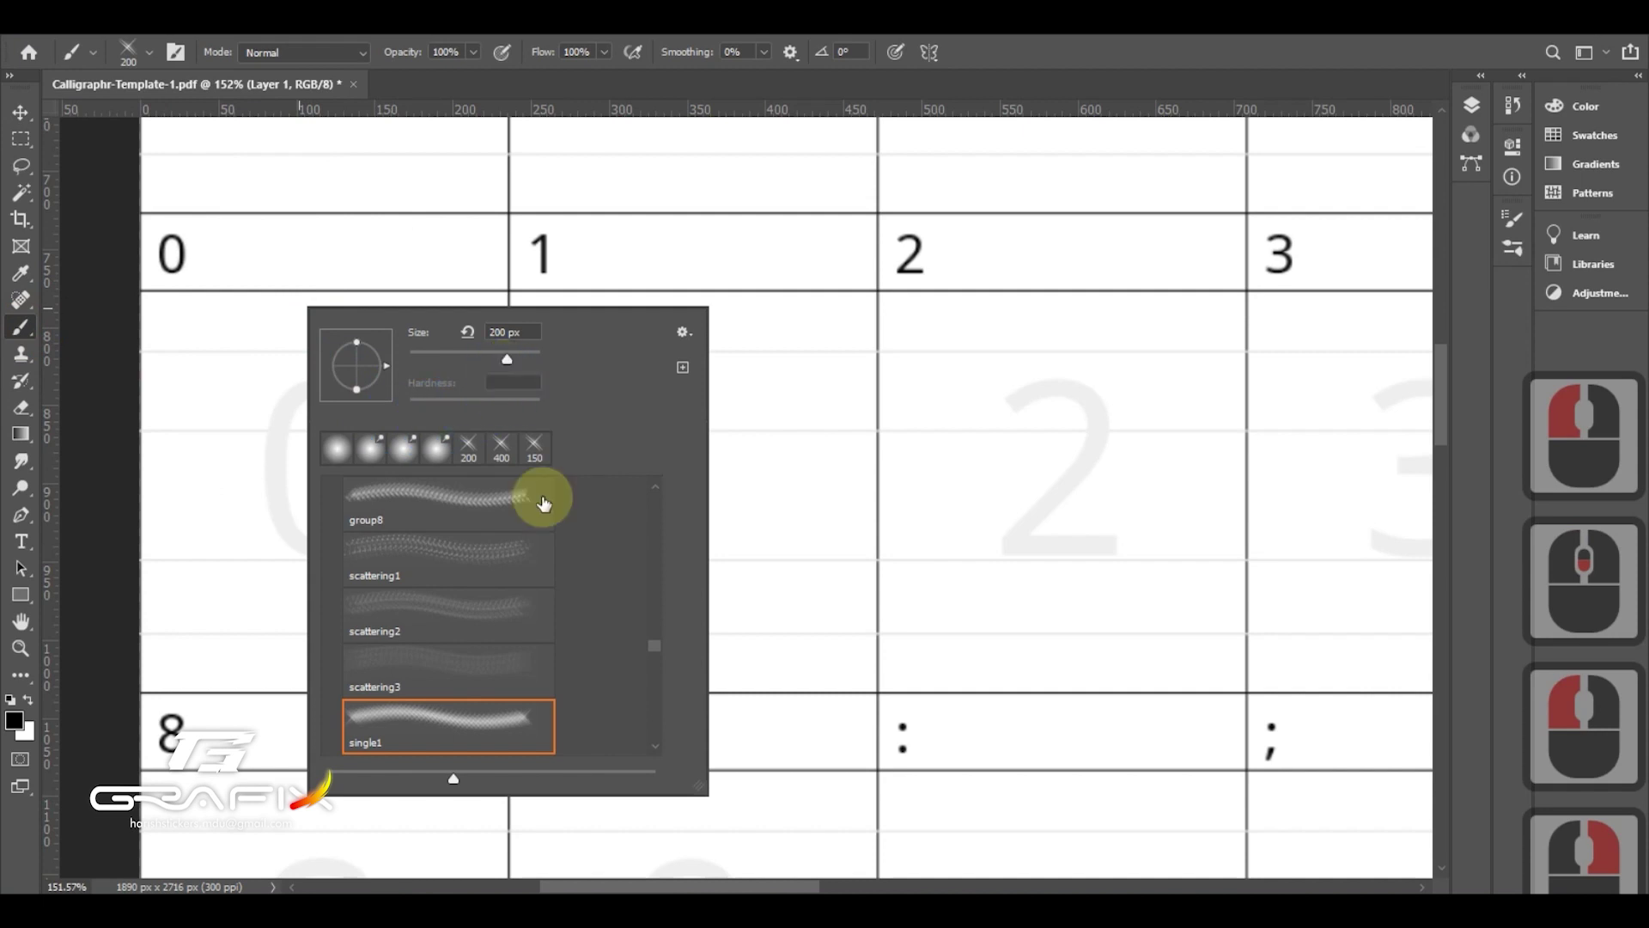
- Paint the 0 with the Hard Round brush, then flatten and angle the brush tip for calligraphic digits
{"action": "middle_click", "coordinate": [593, 584]}
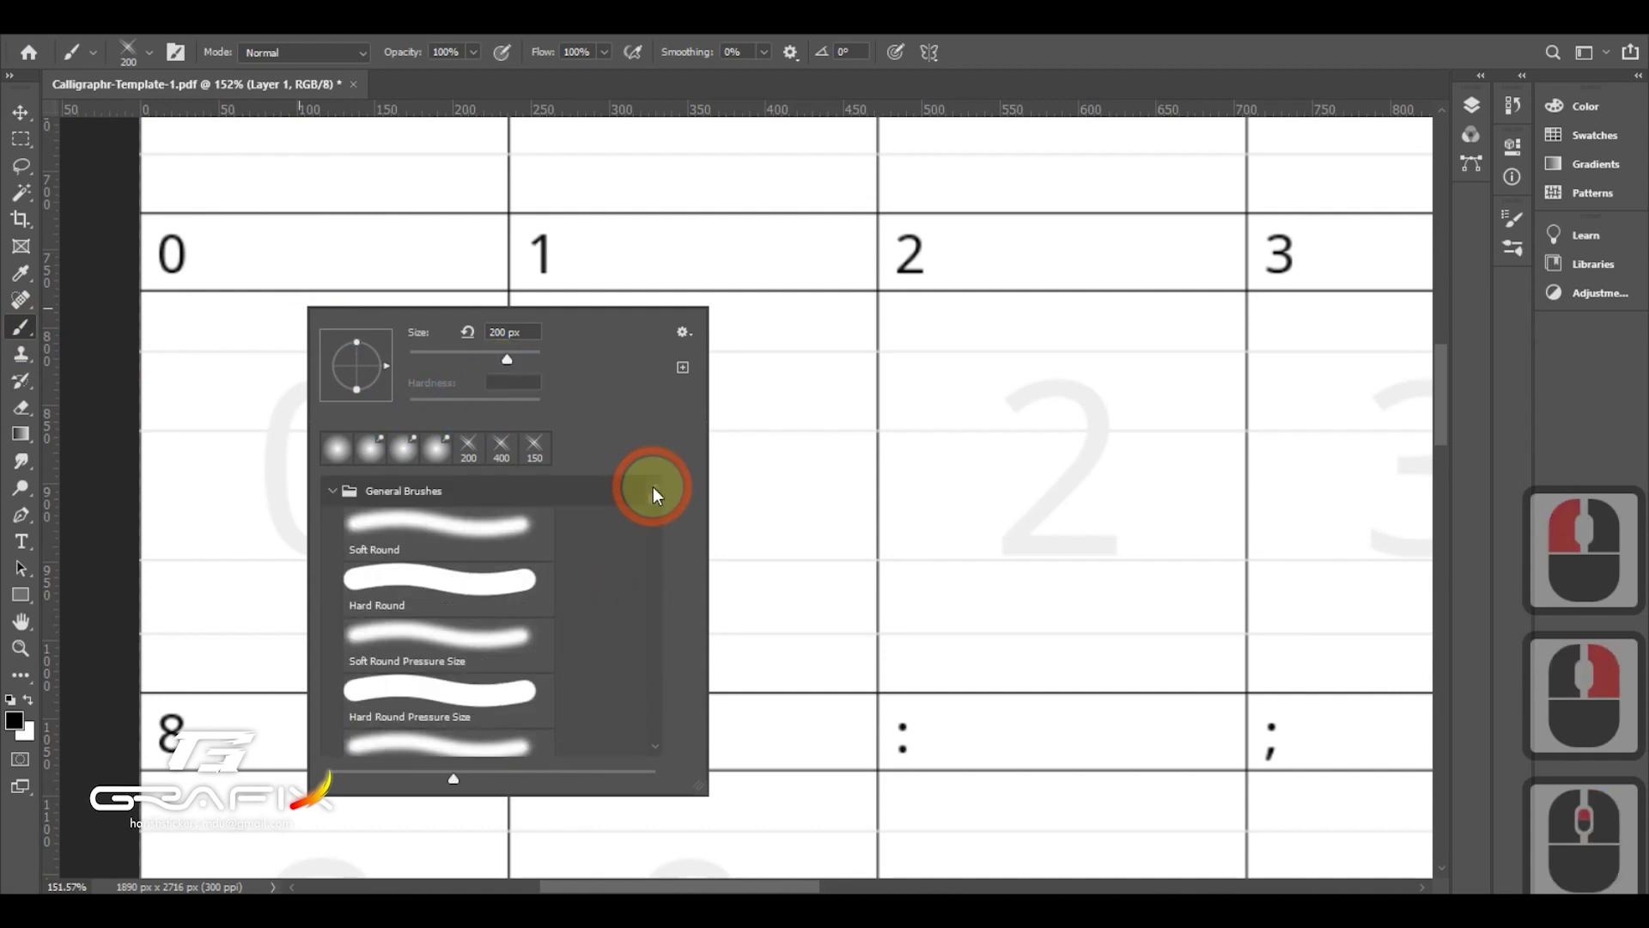
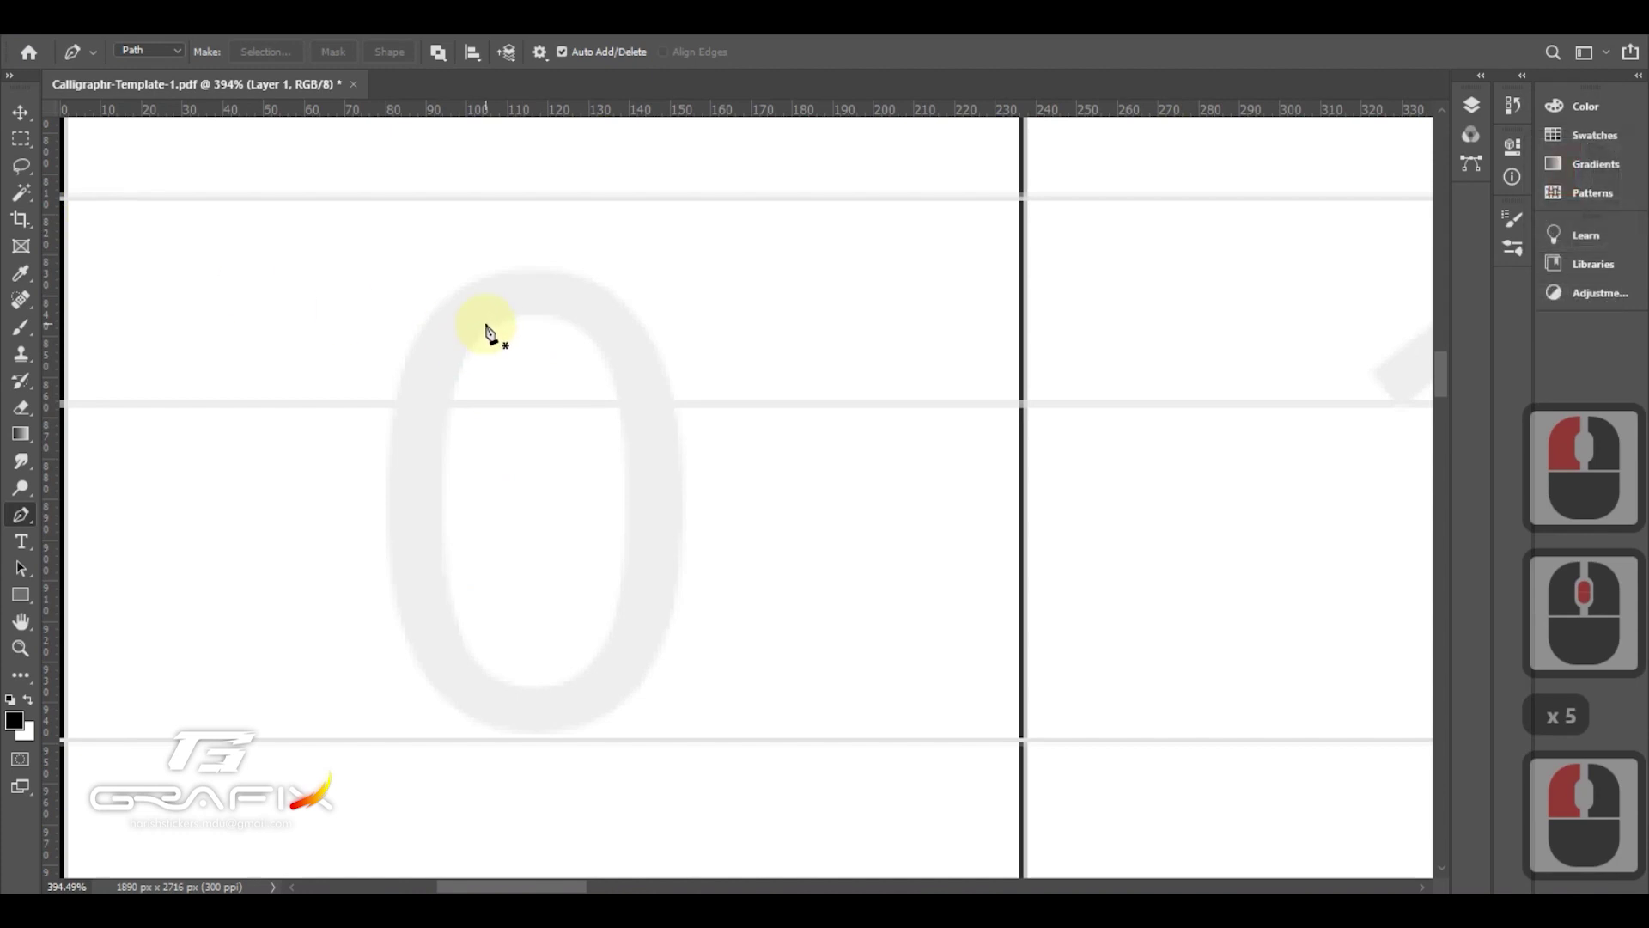
{"action": "key", "text": "p"}
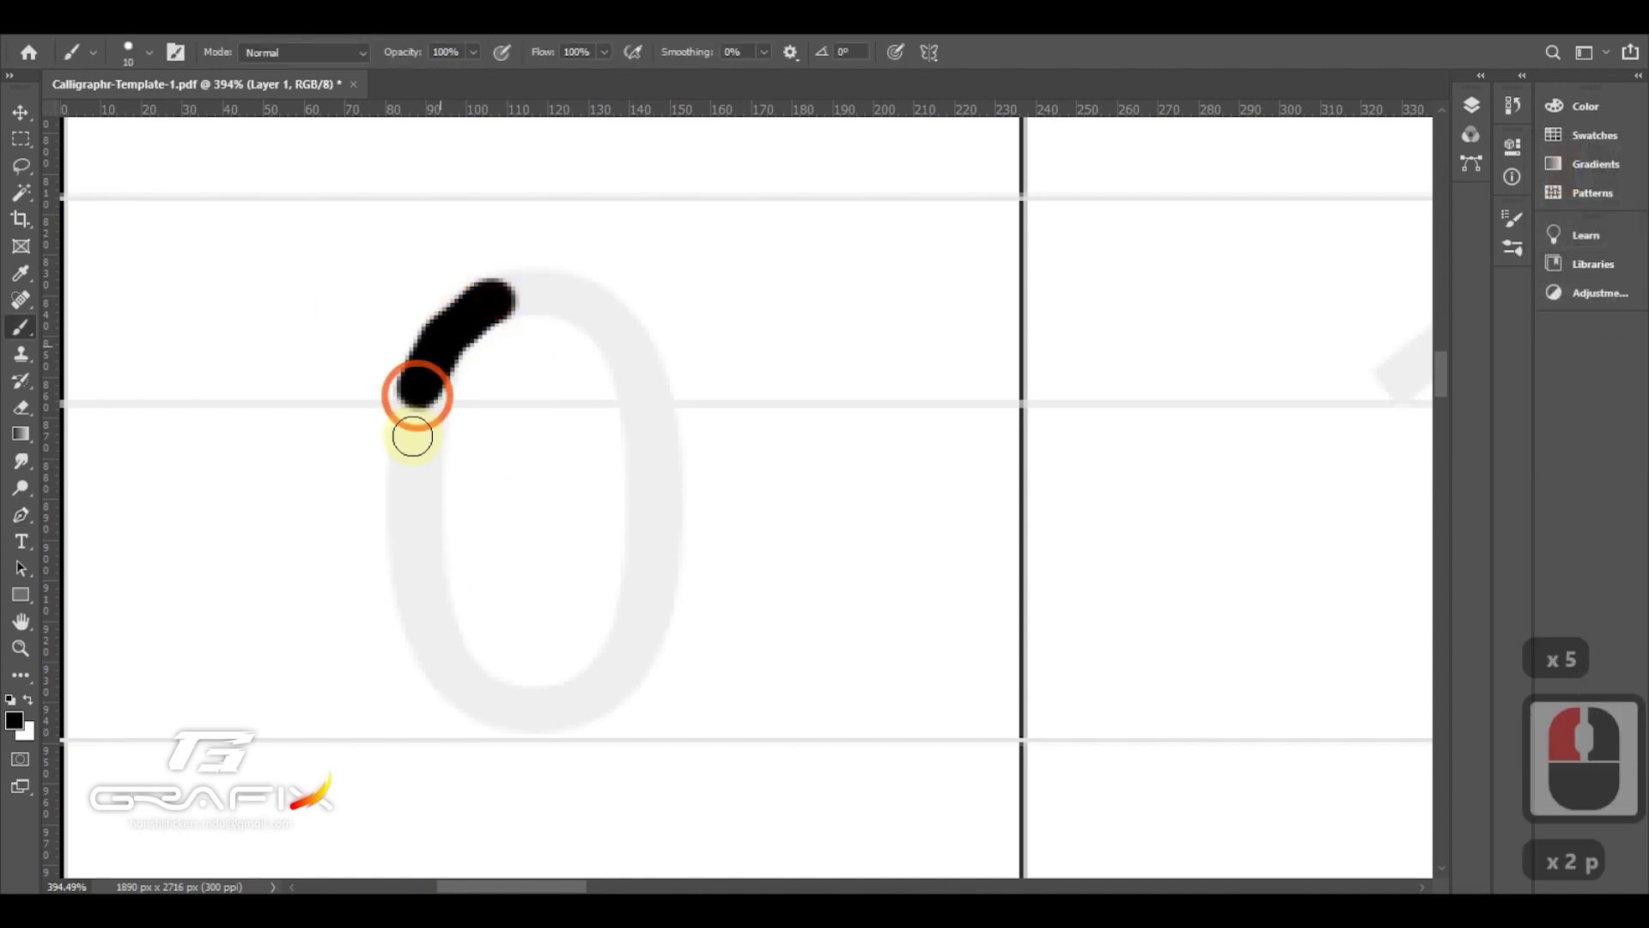
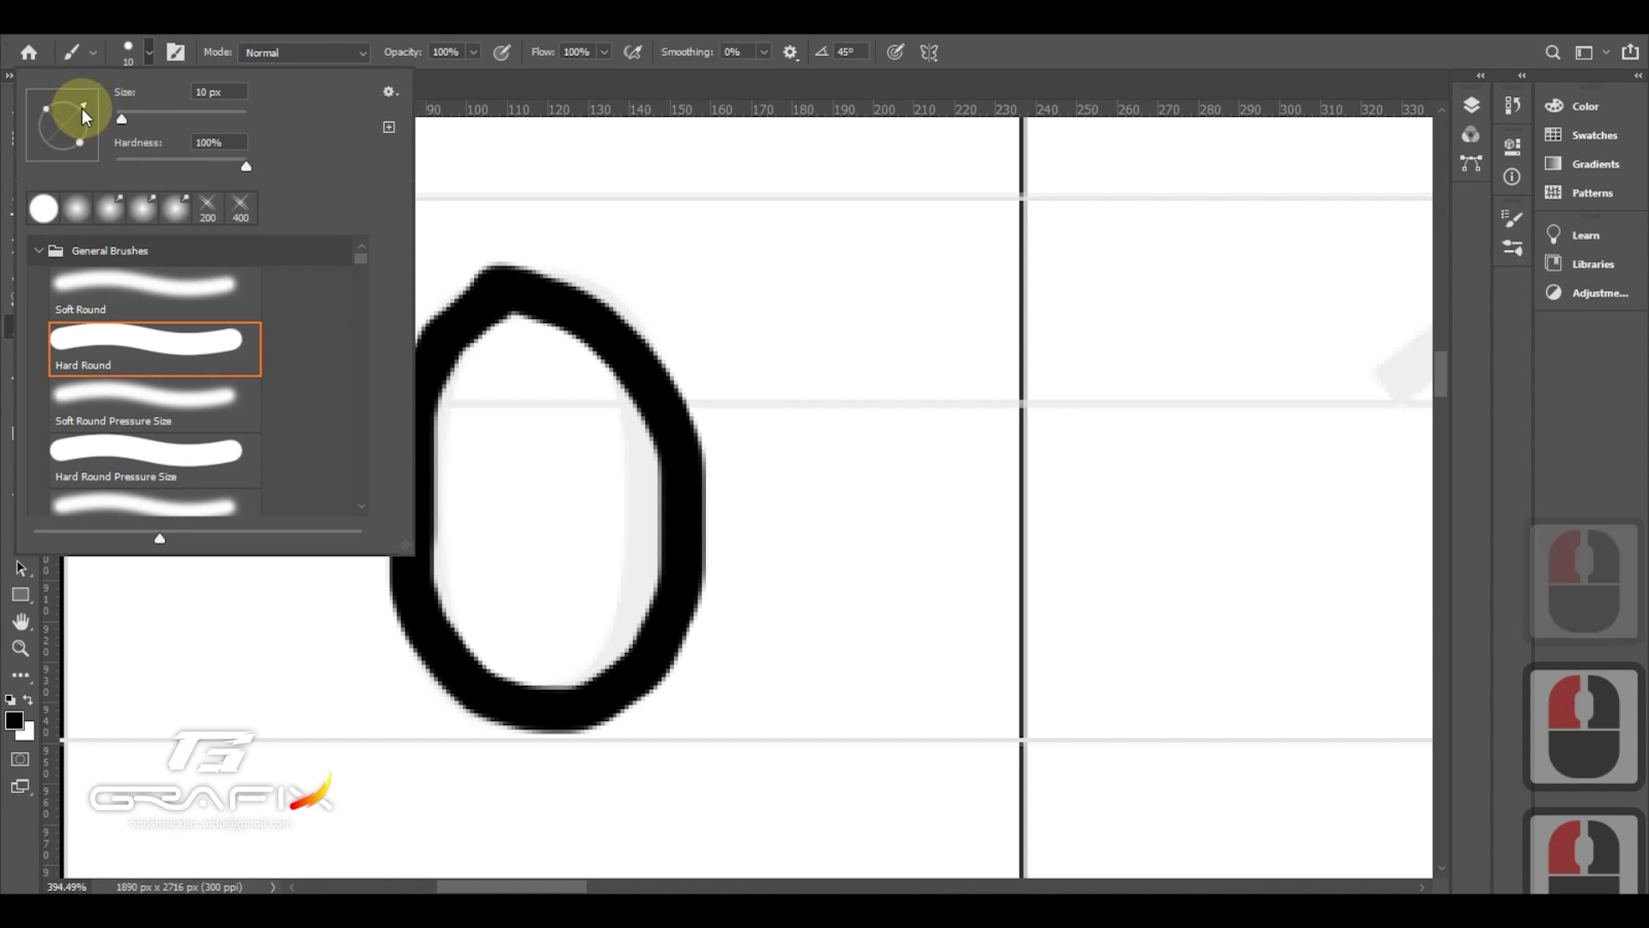
{"action": "left_click", "coordinate": [84, 150]}
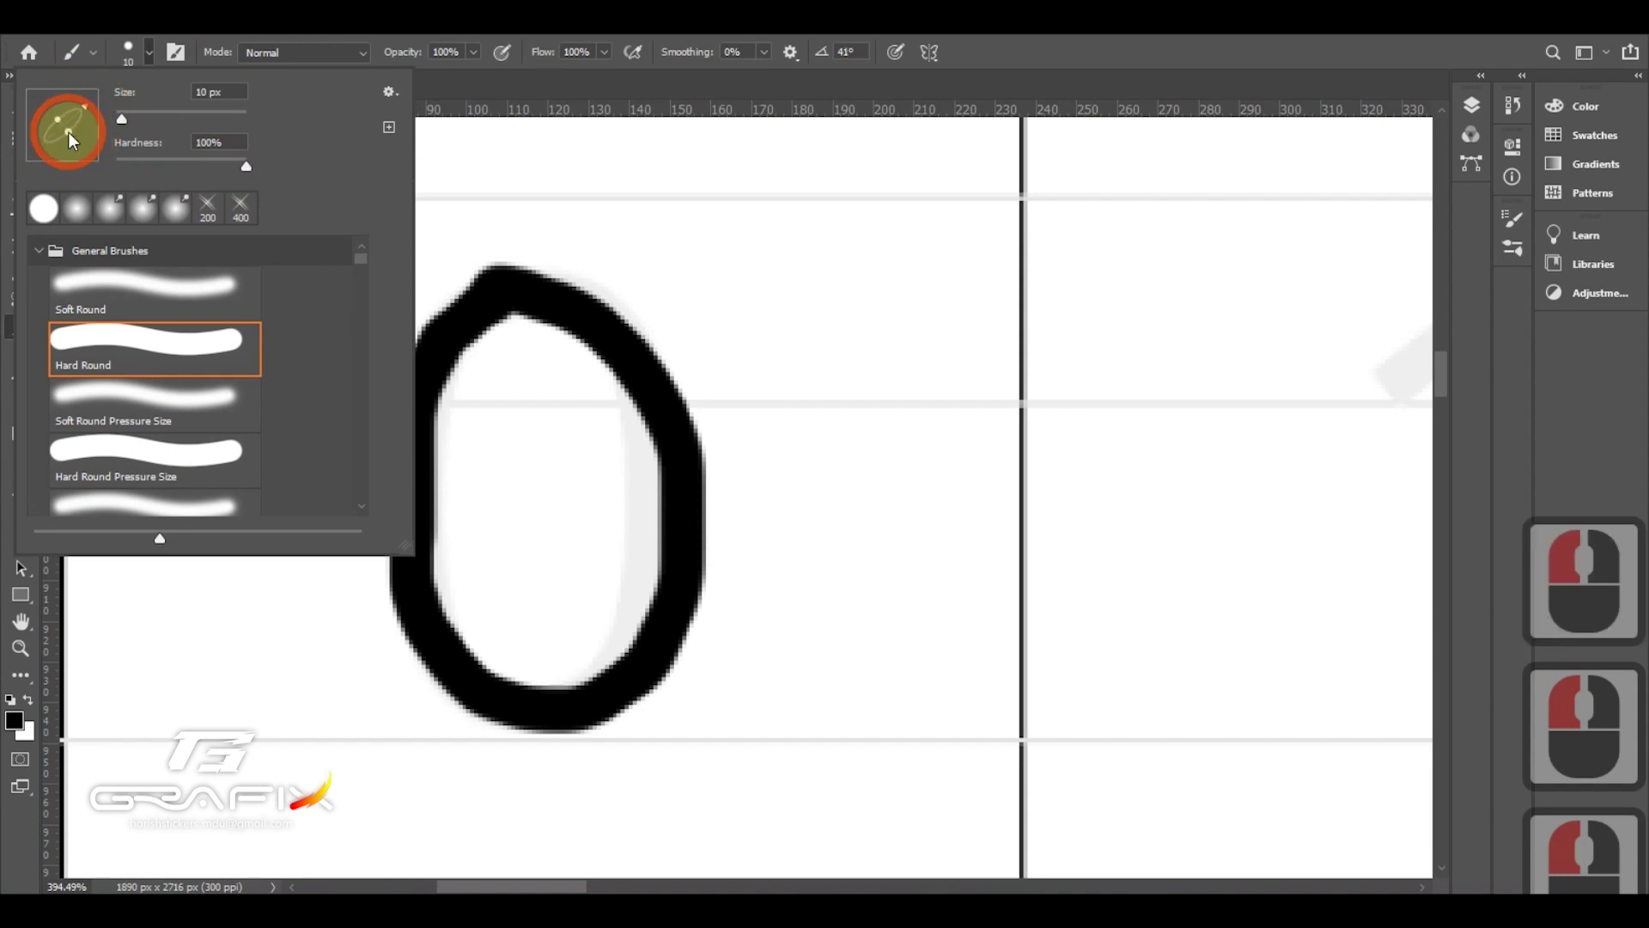
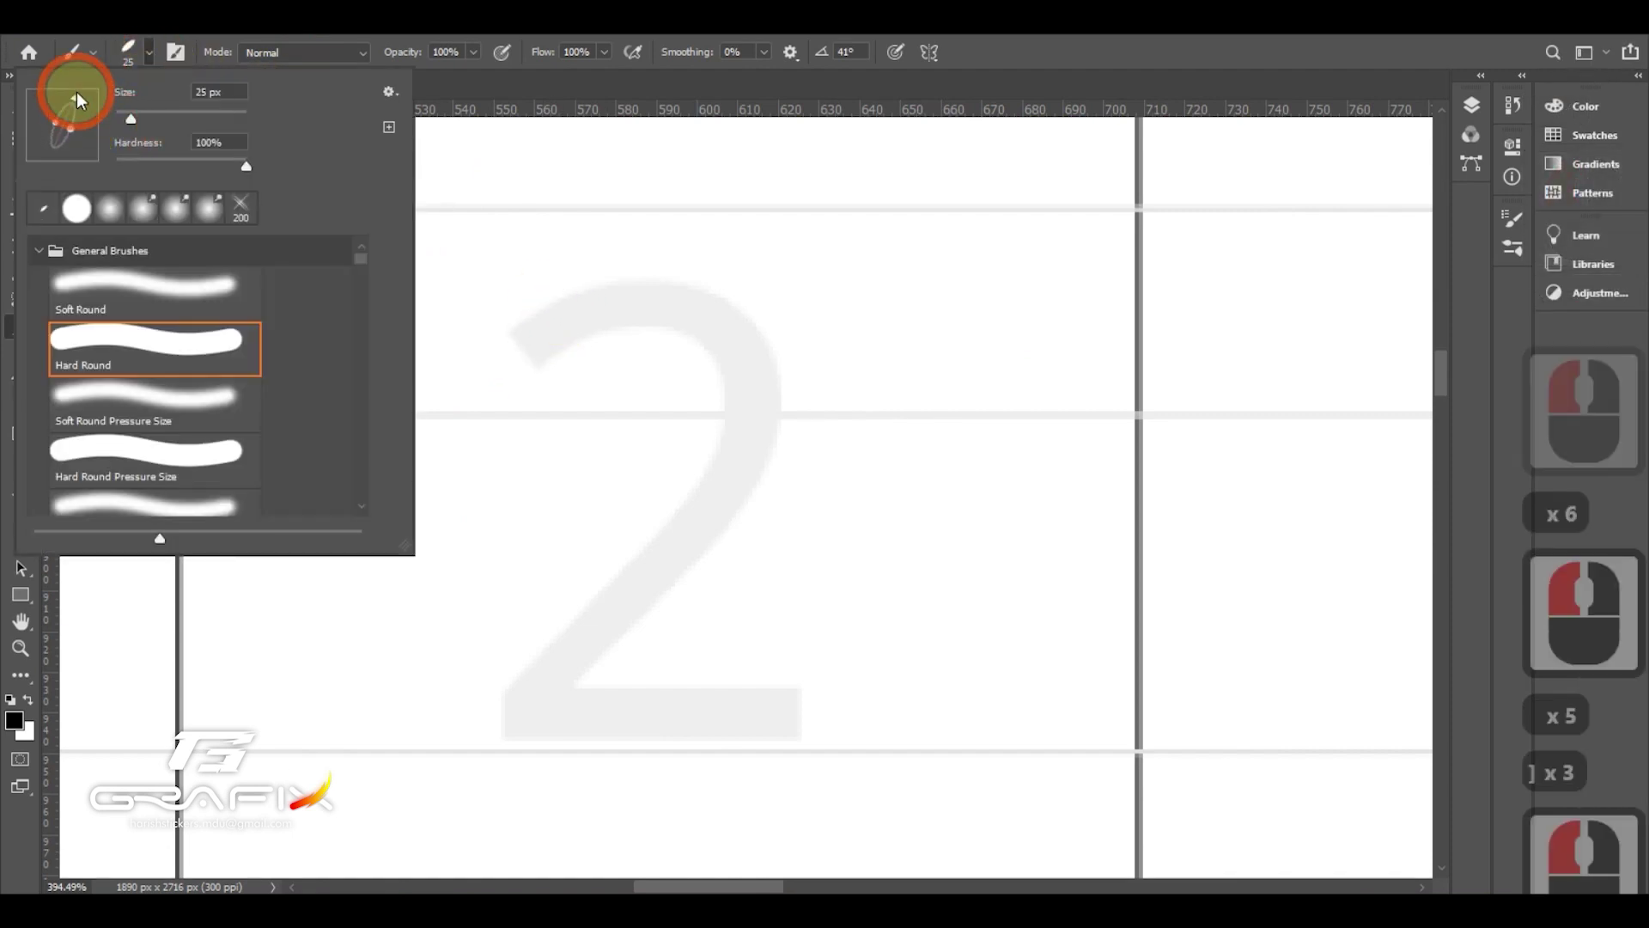
{"action": "left_click", "coordinate": [81, 92]}
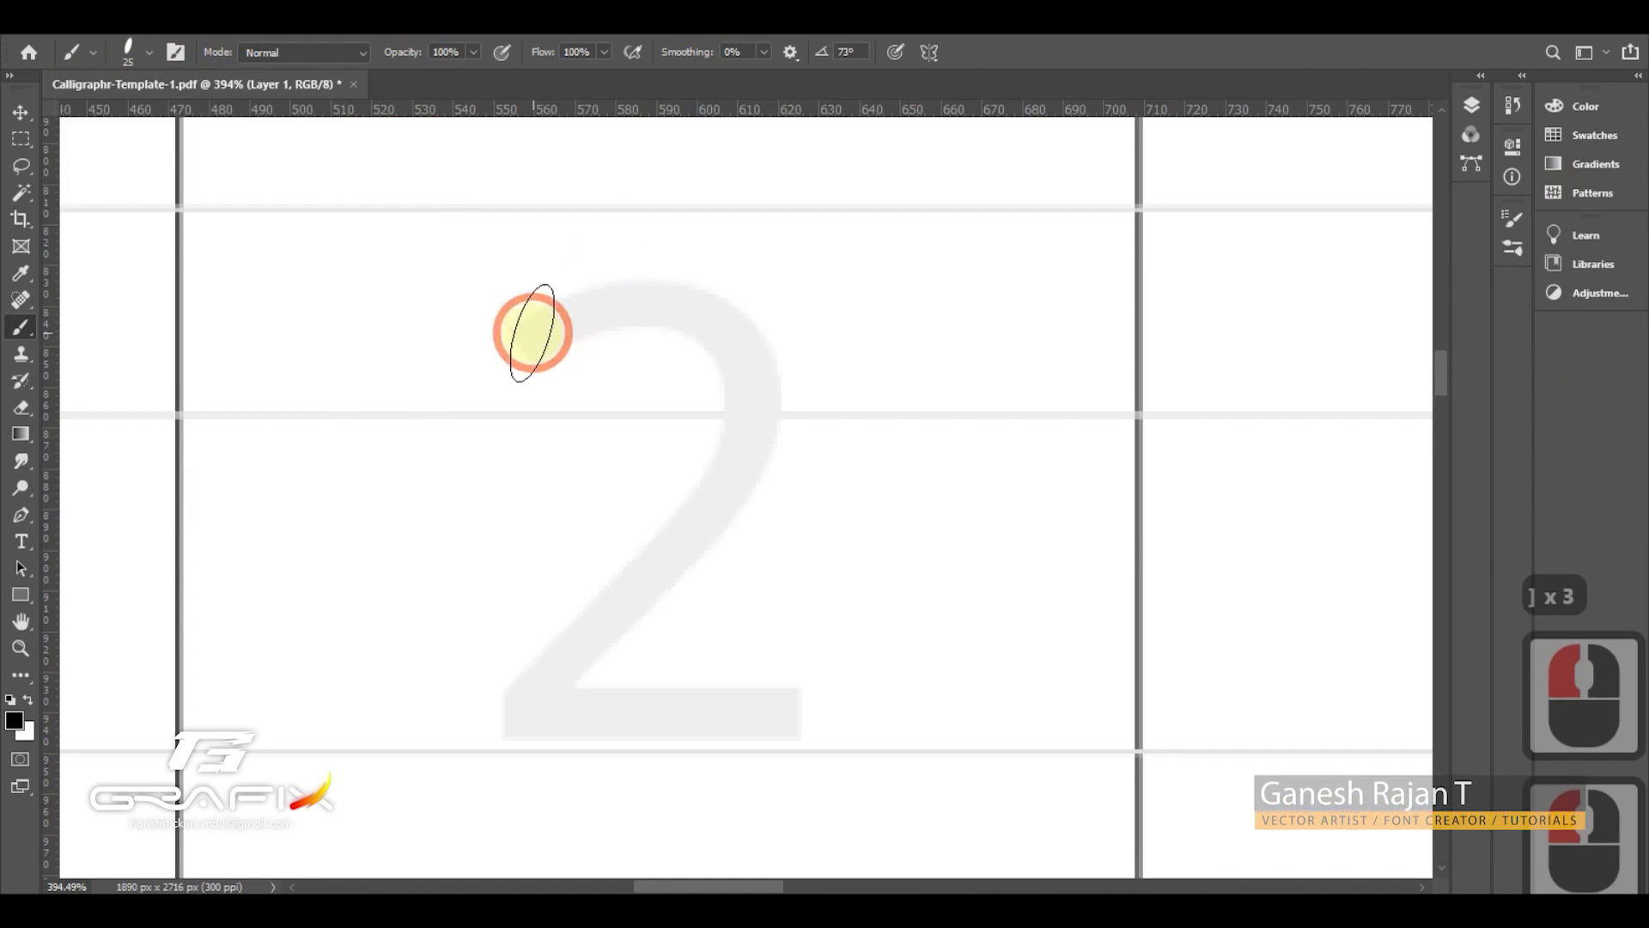
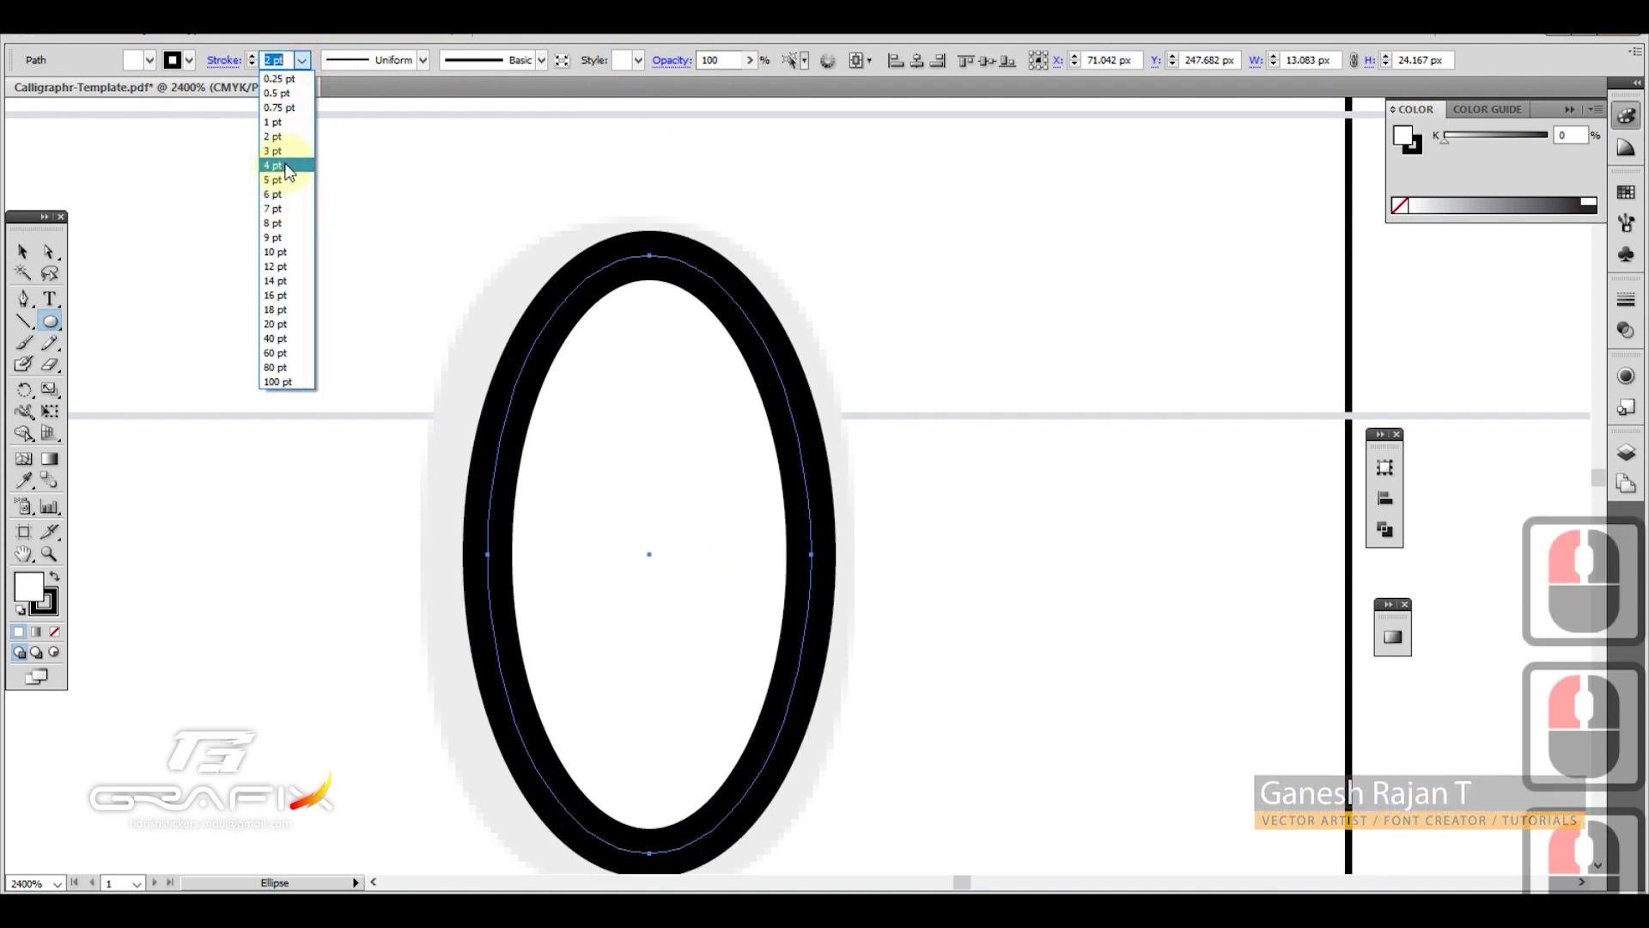
- Give the ellipse traced over the 0 a heavier 3 pt black stroke
{"action": "left_click", "coordinate": [294, 157]}
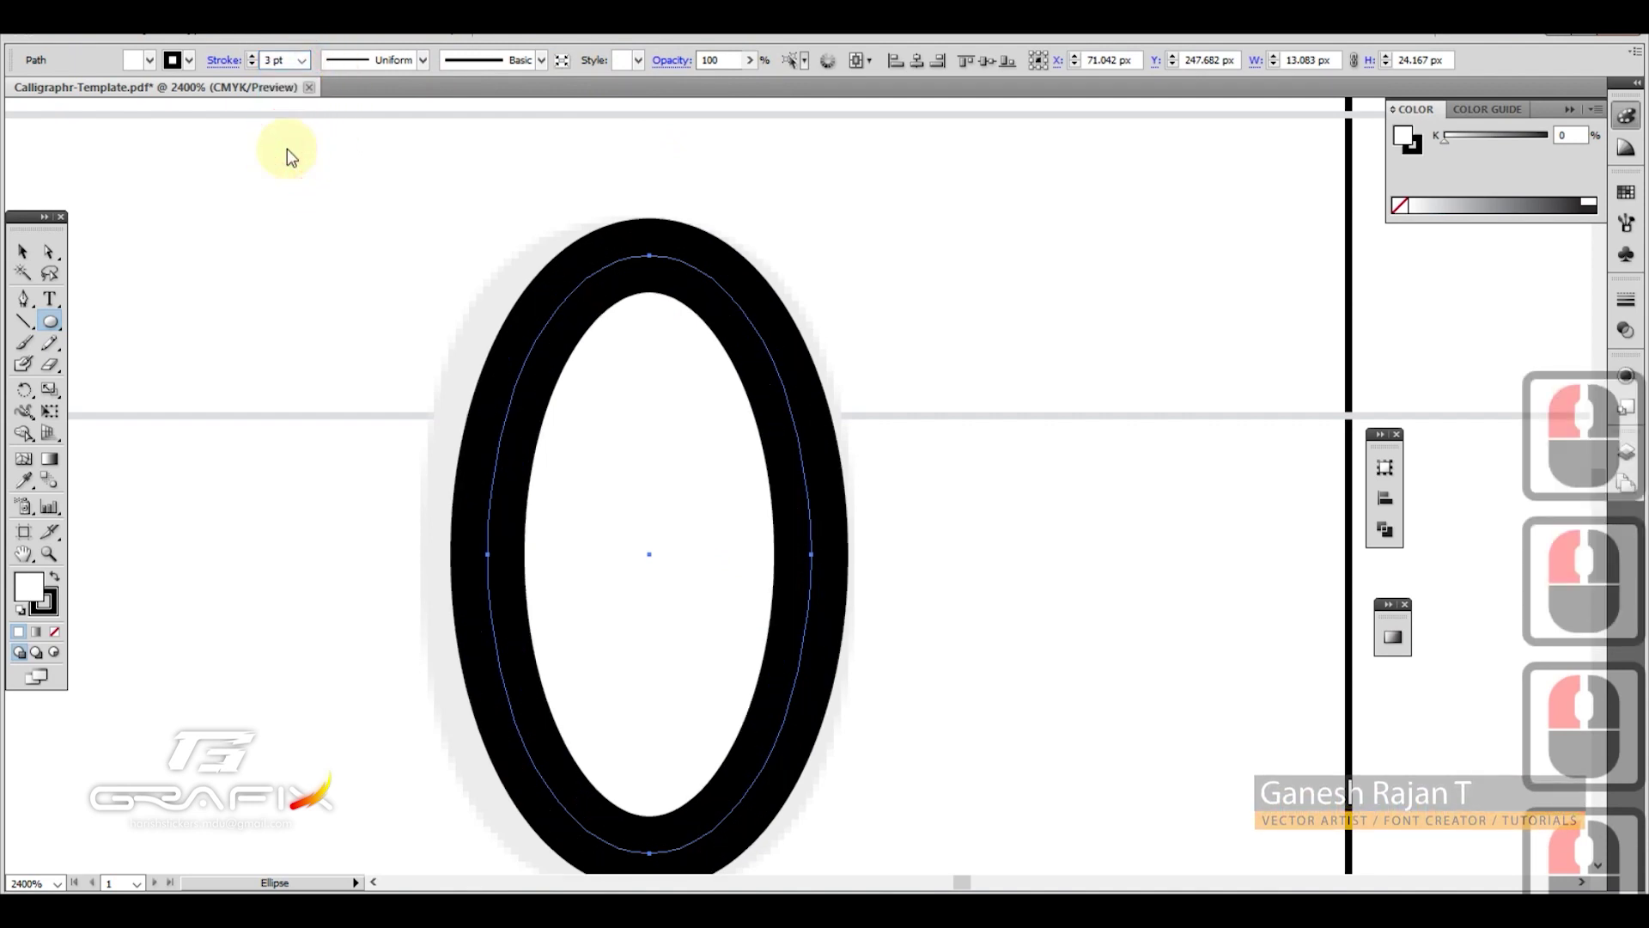
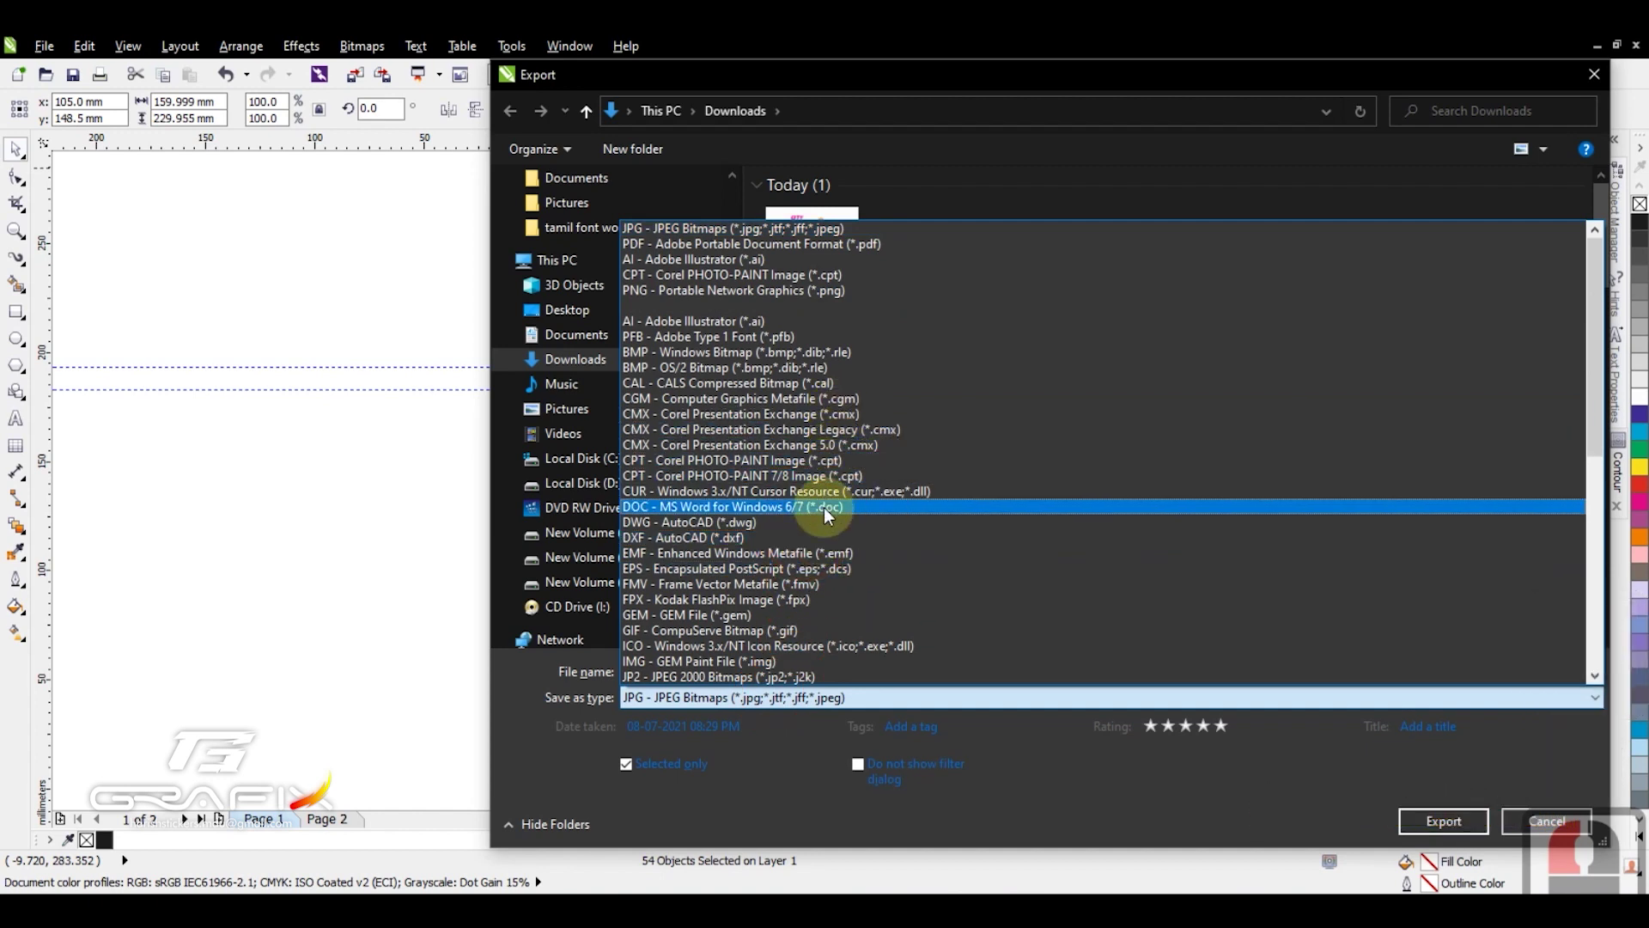
- Review the filled template pages and export them as Calligraphr-Template.pdf to the Desktop
{"action": "scroll", "scroll_direction": "down", "scroll_amount": 3}
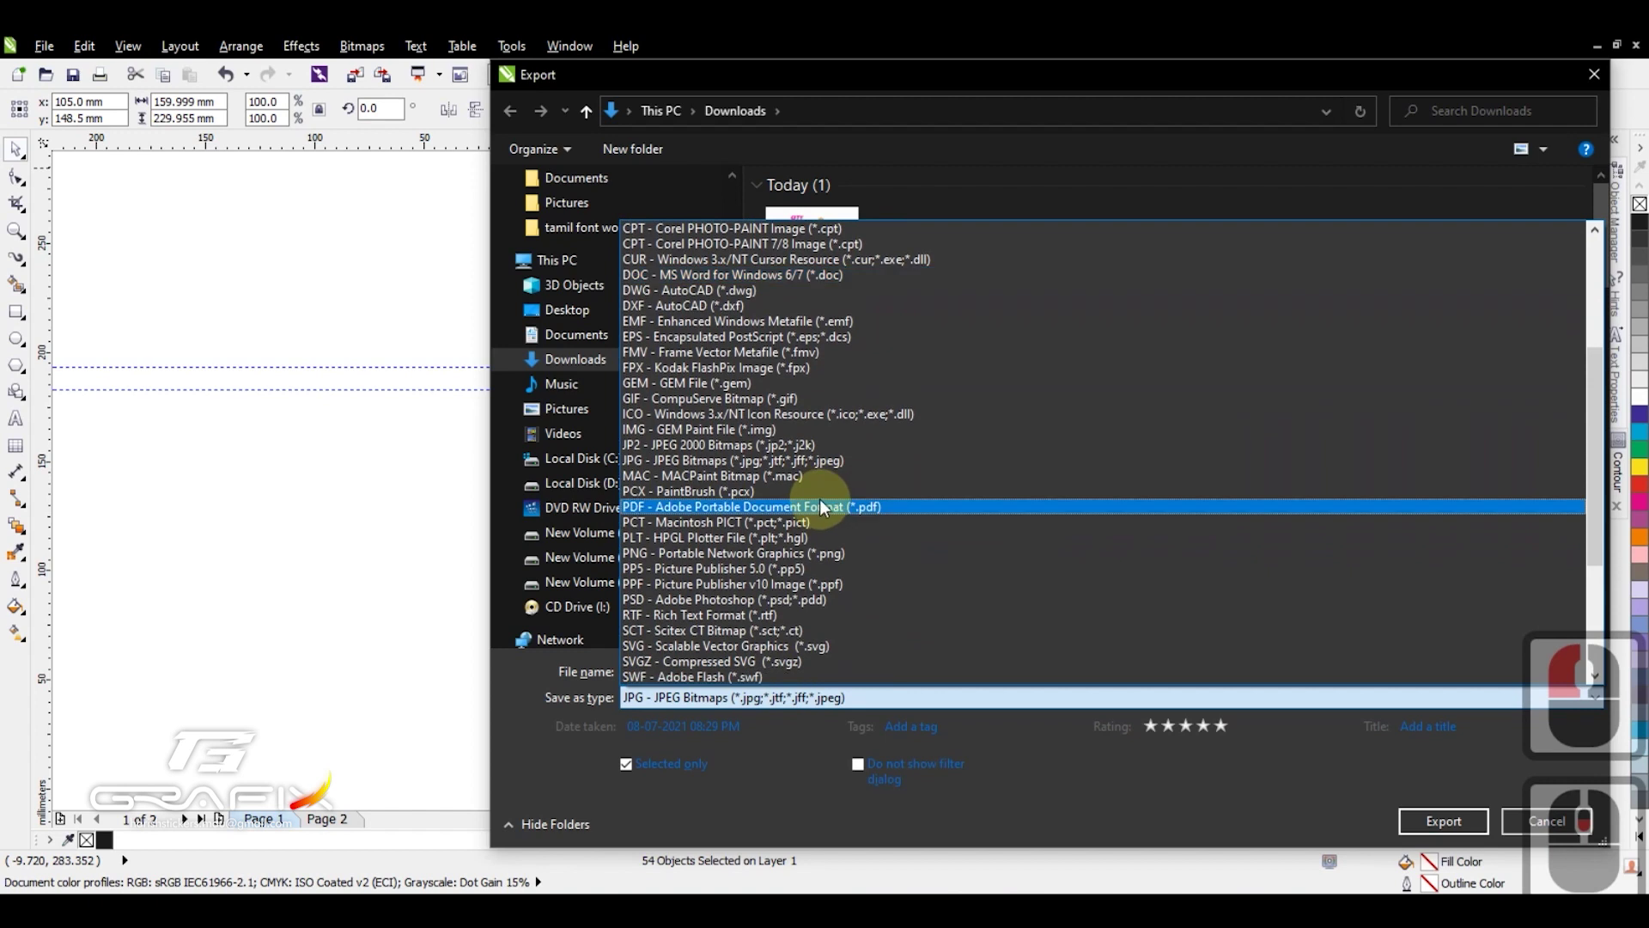
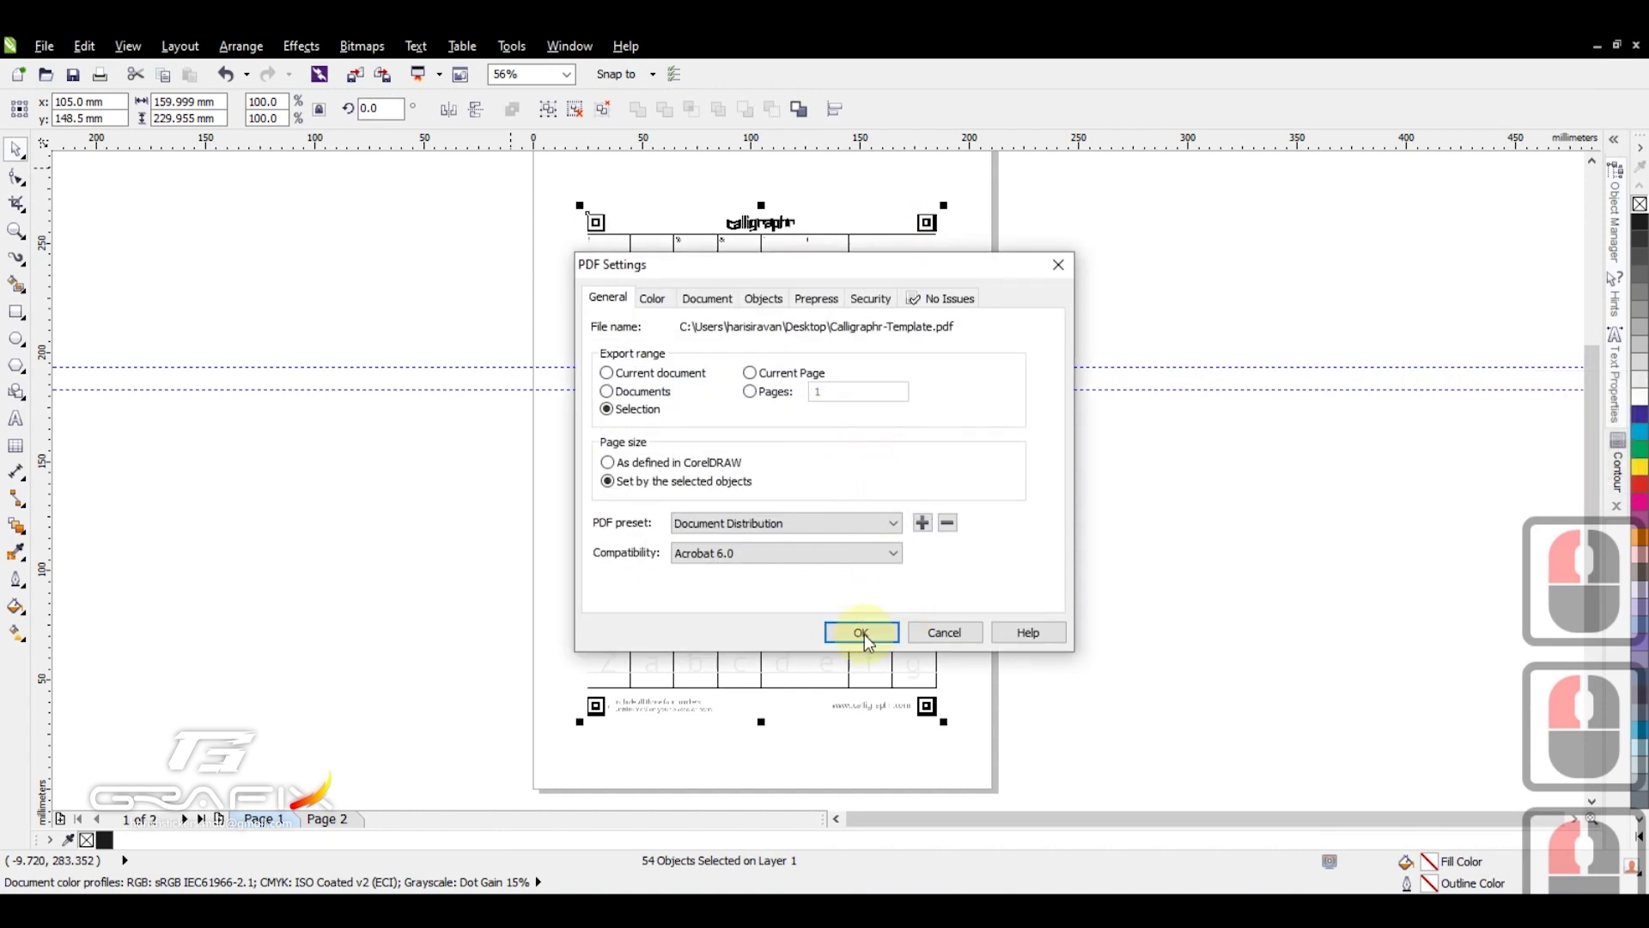
{"action": "left_click", "coordinate": [871, 642]}
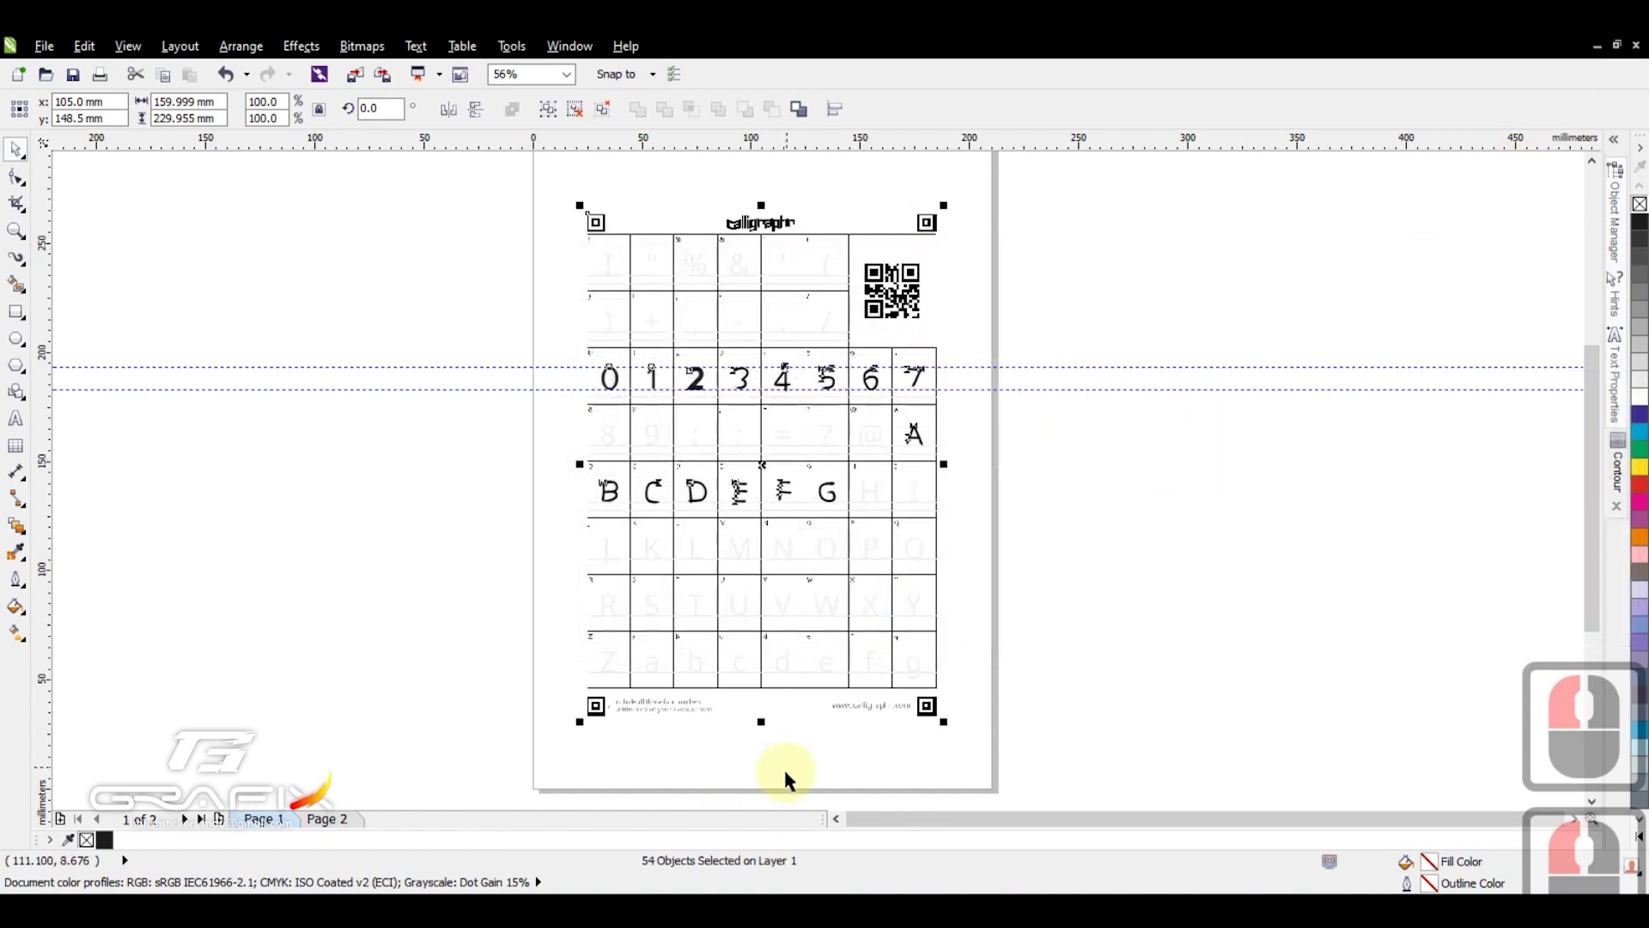
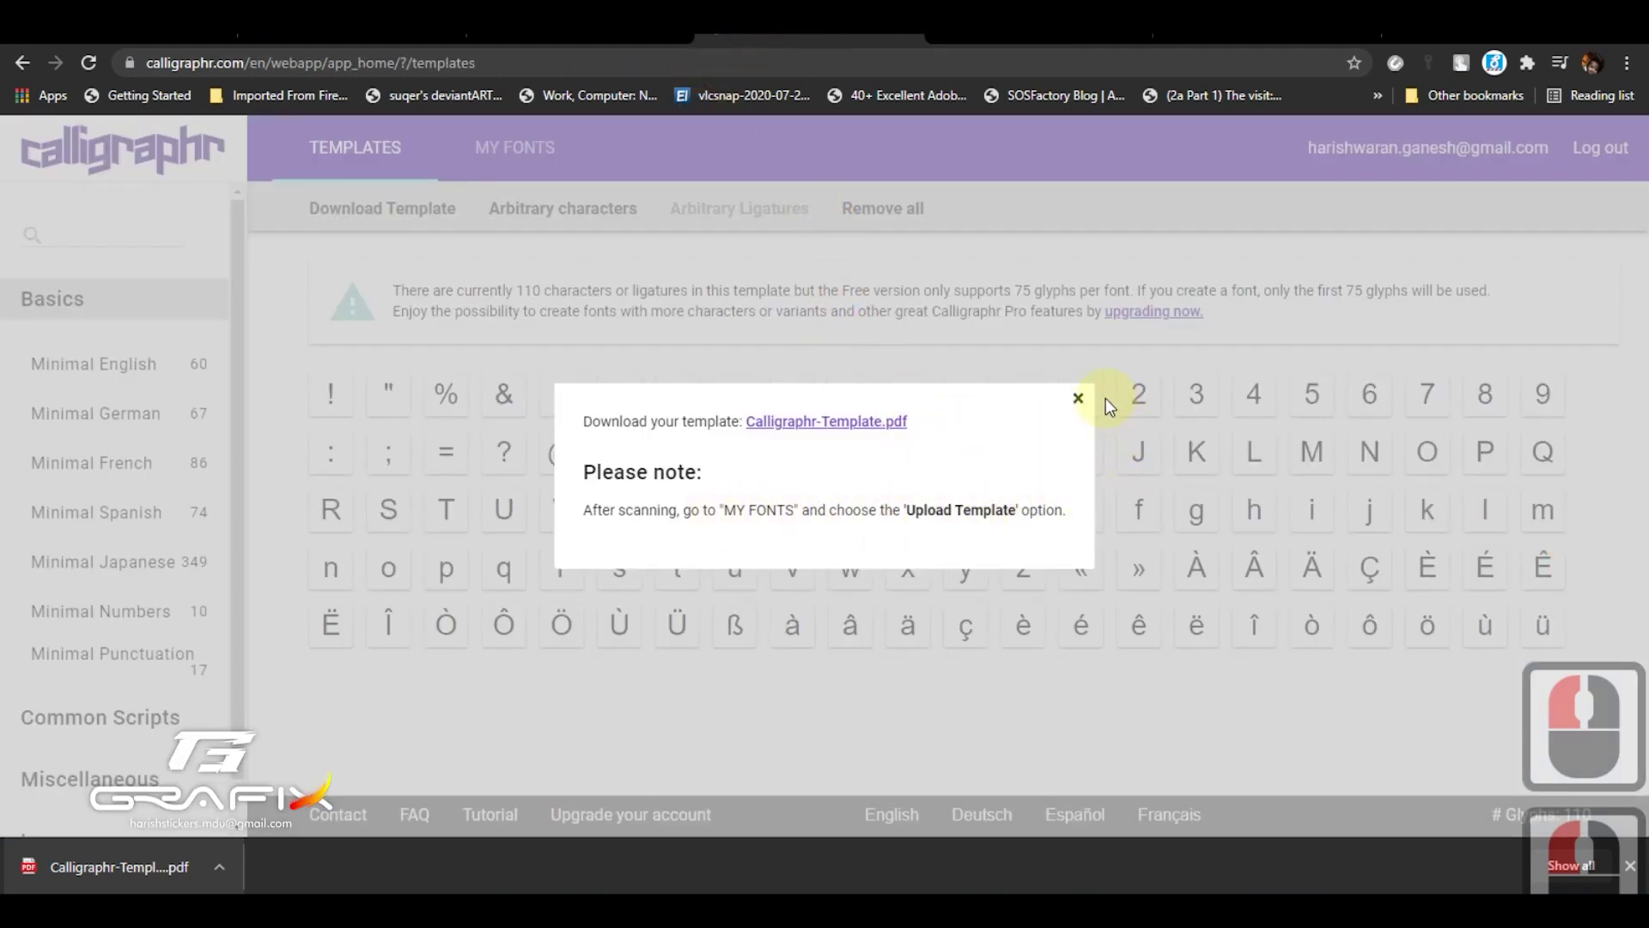
- Dismiss the download notice and browse to Calligraphr-Template.pdf for upload to My New Font
{"action": "left_click", "coordinate": [1078, 395]}
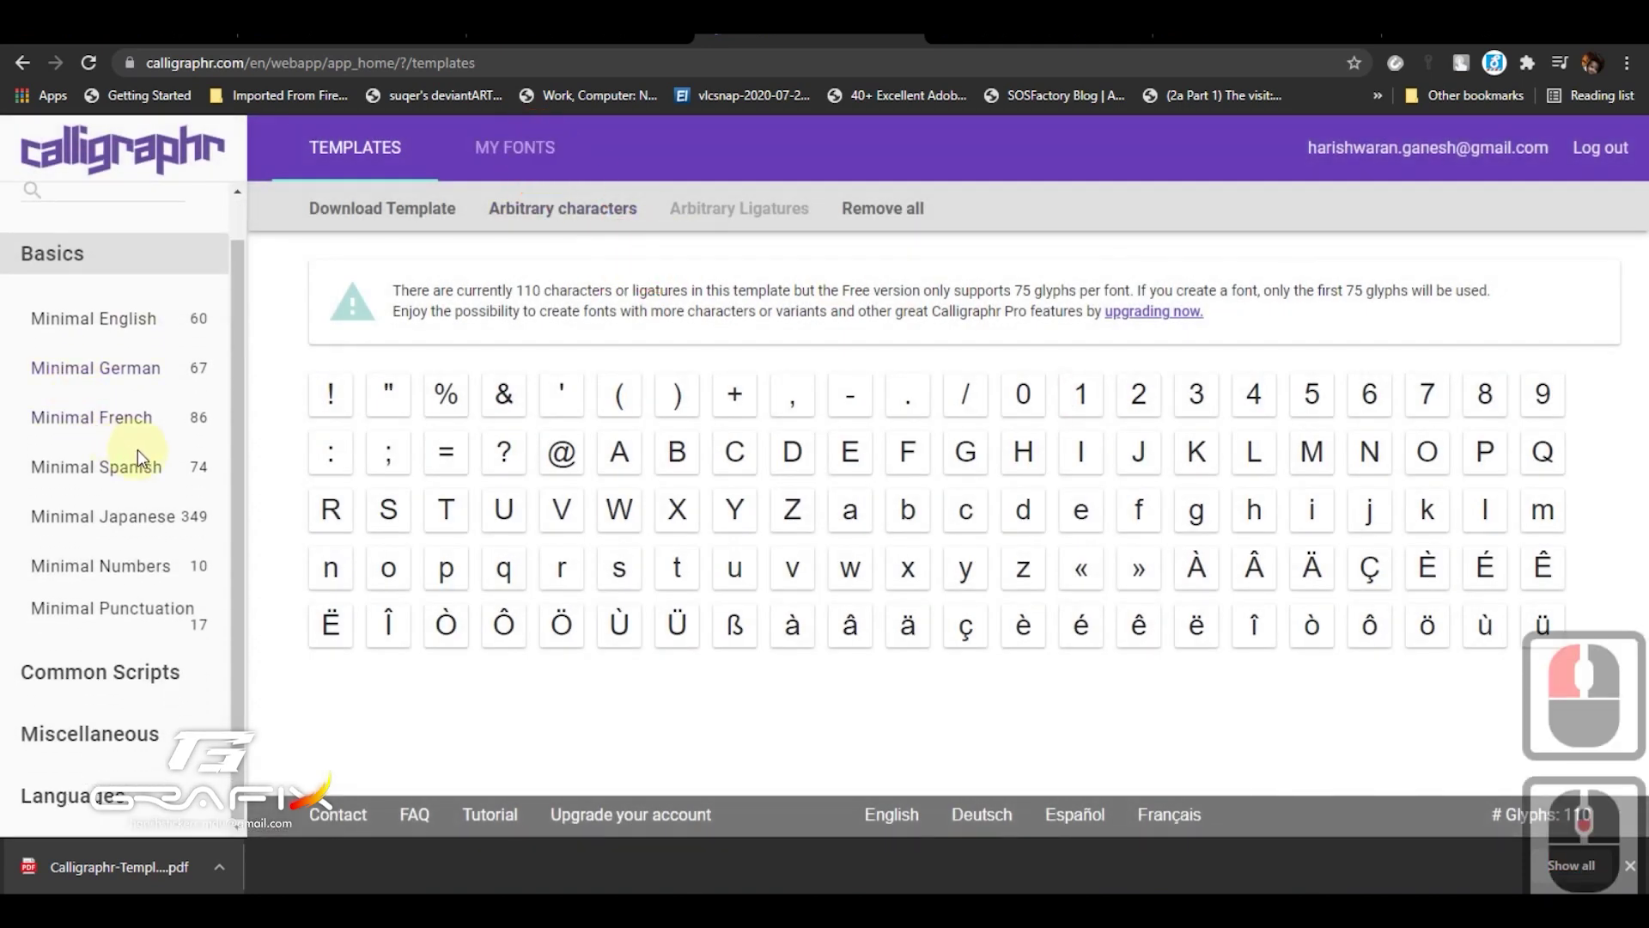
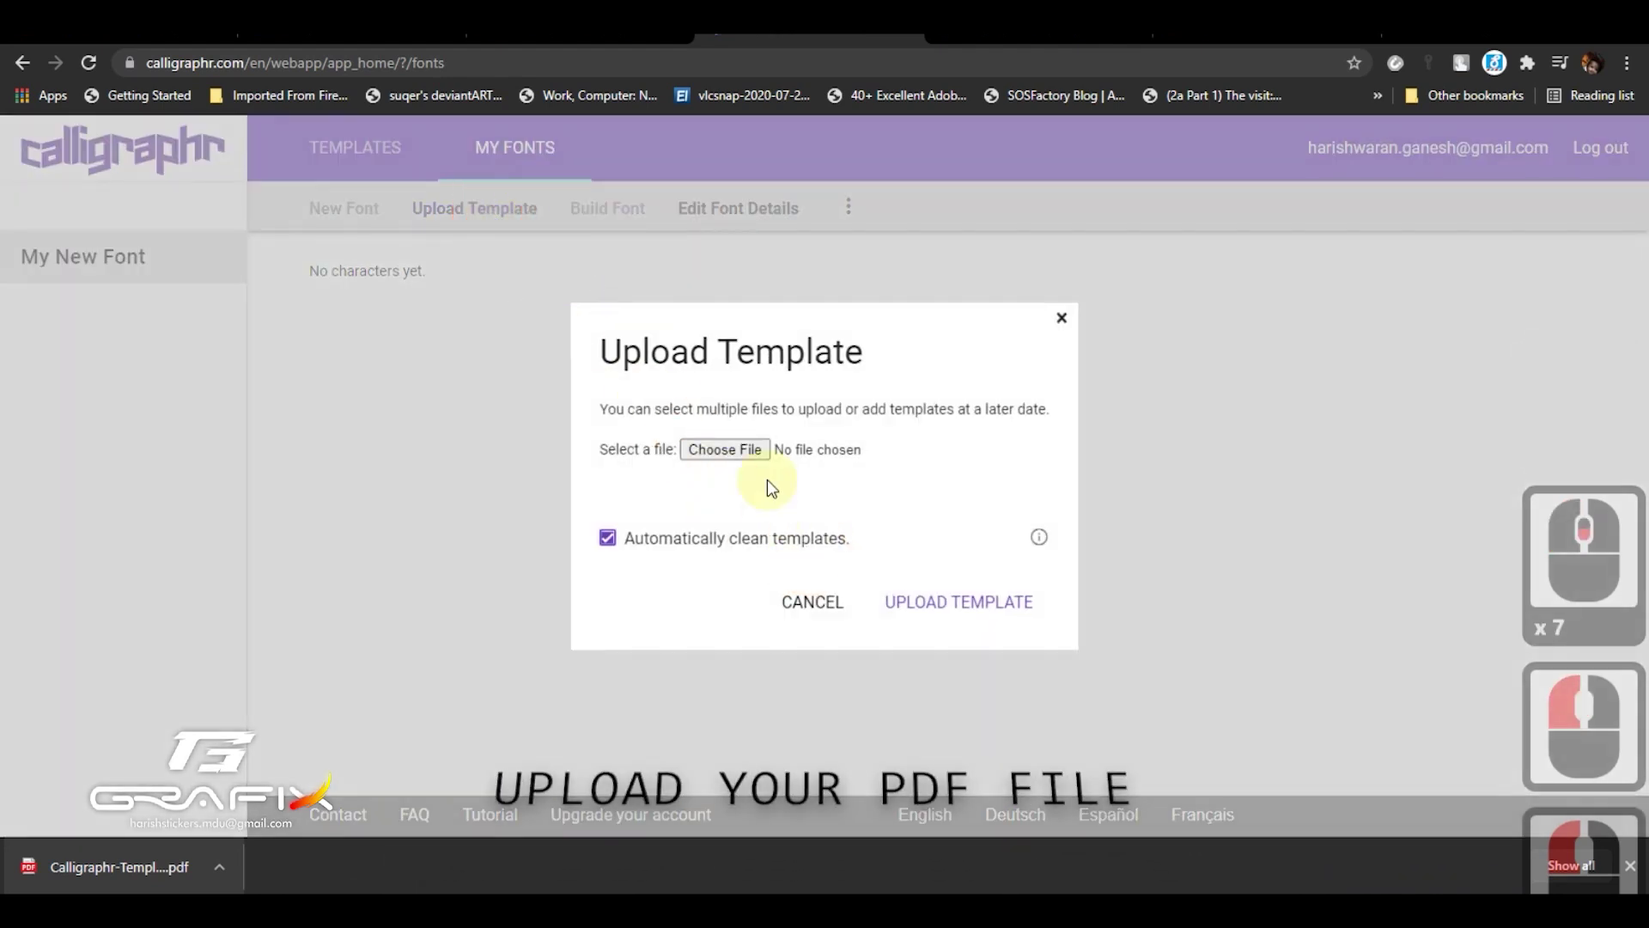
{"action": "left_click", "coordinate": [738, 459]}
{"action": "scroll", "scroll_direction": "down", "scroll_amount": 3}
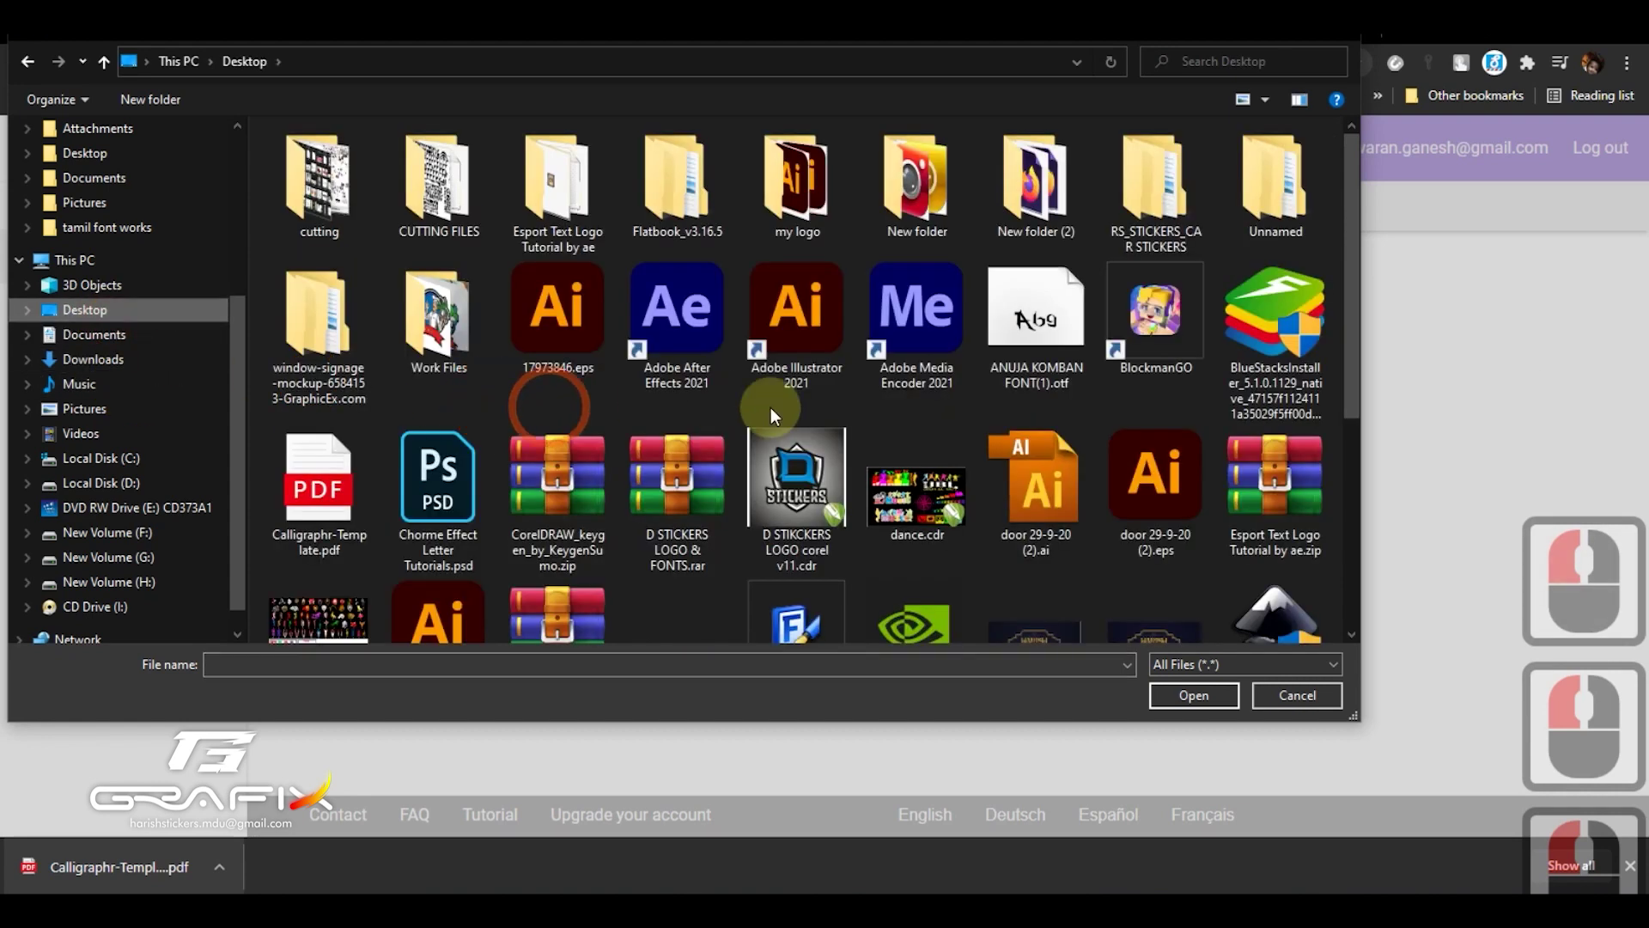
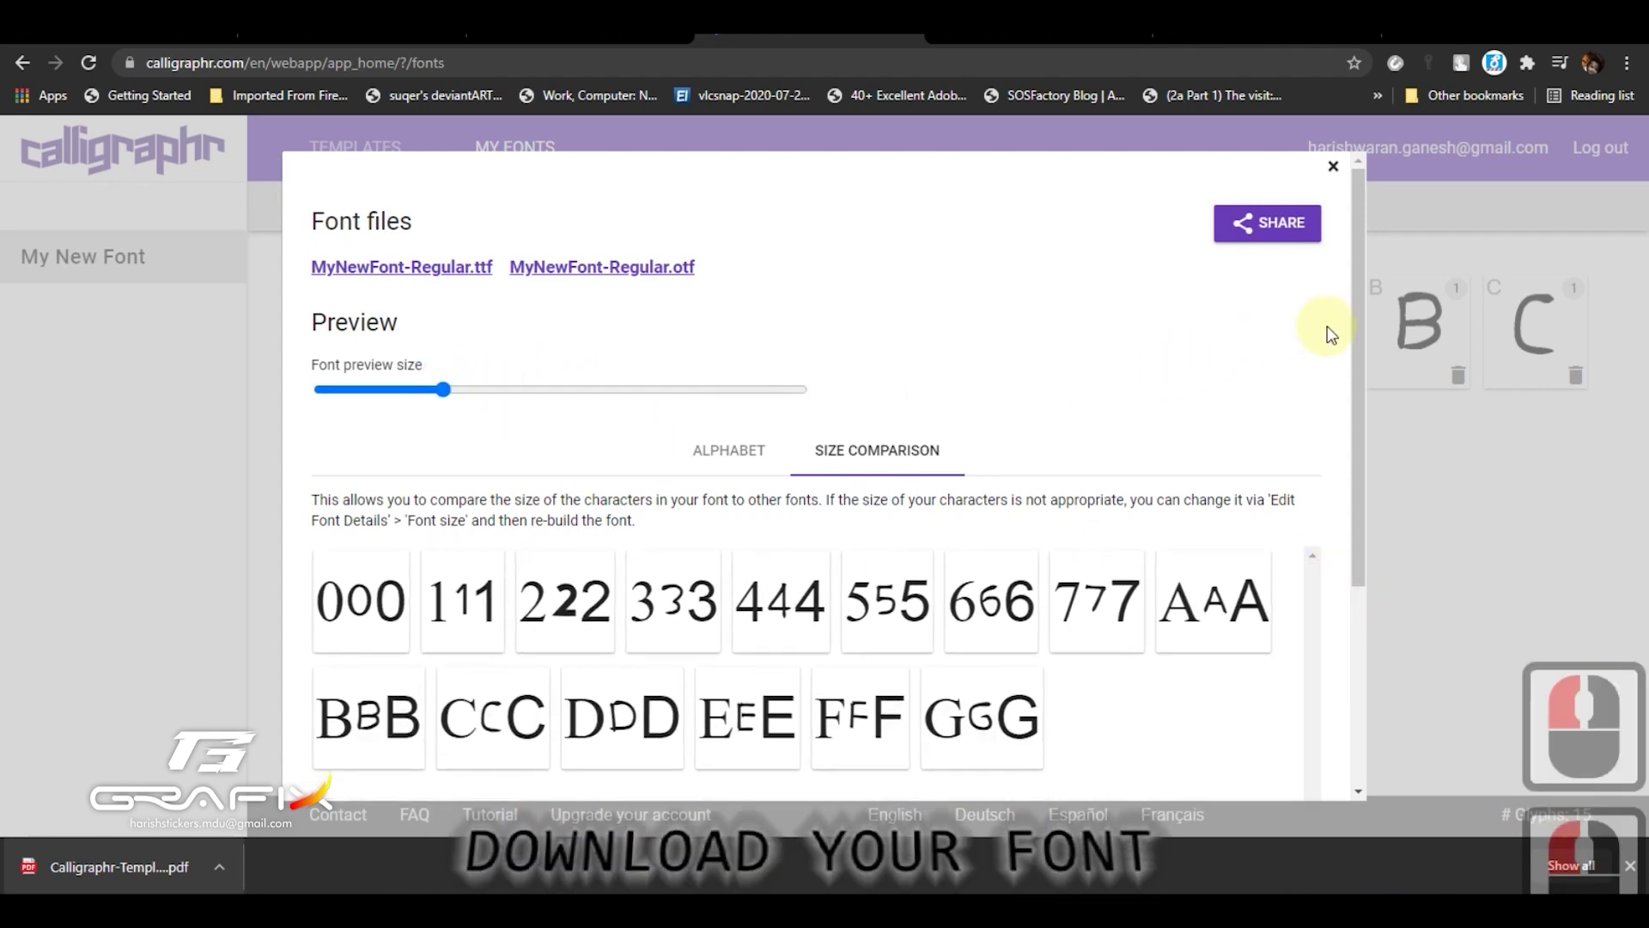
- Download MyNewFont-Regular.ttf and save it to the Desktop
{"action": "left_click", "coordinate": [1362, 597]}
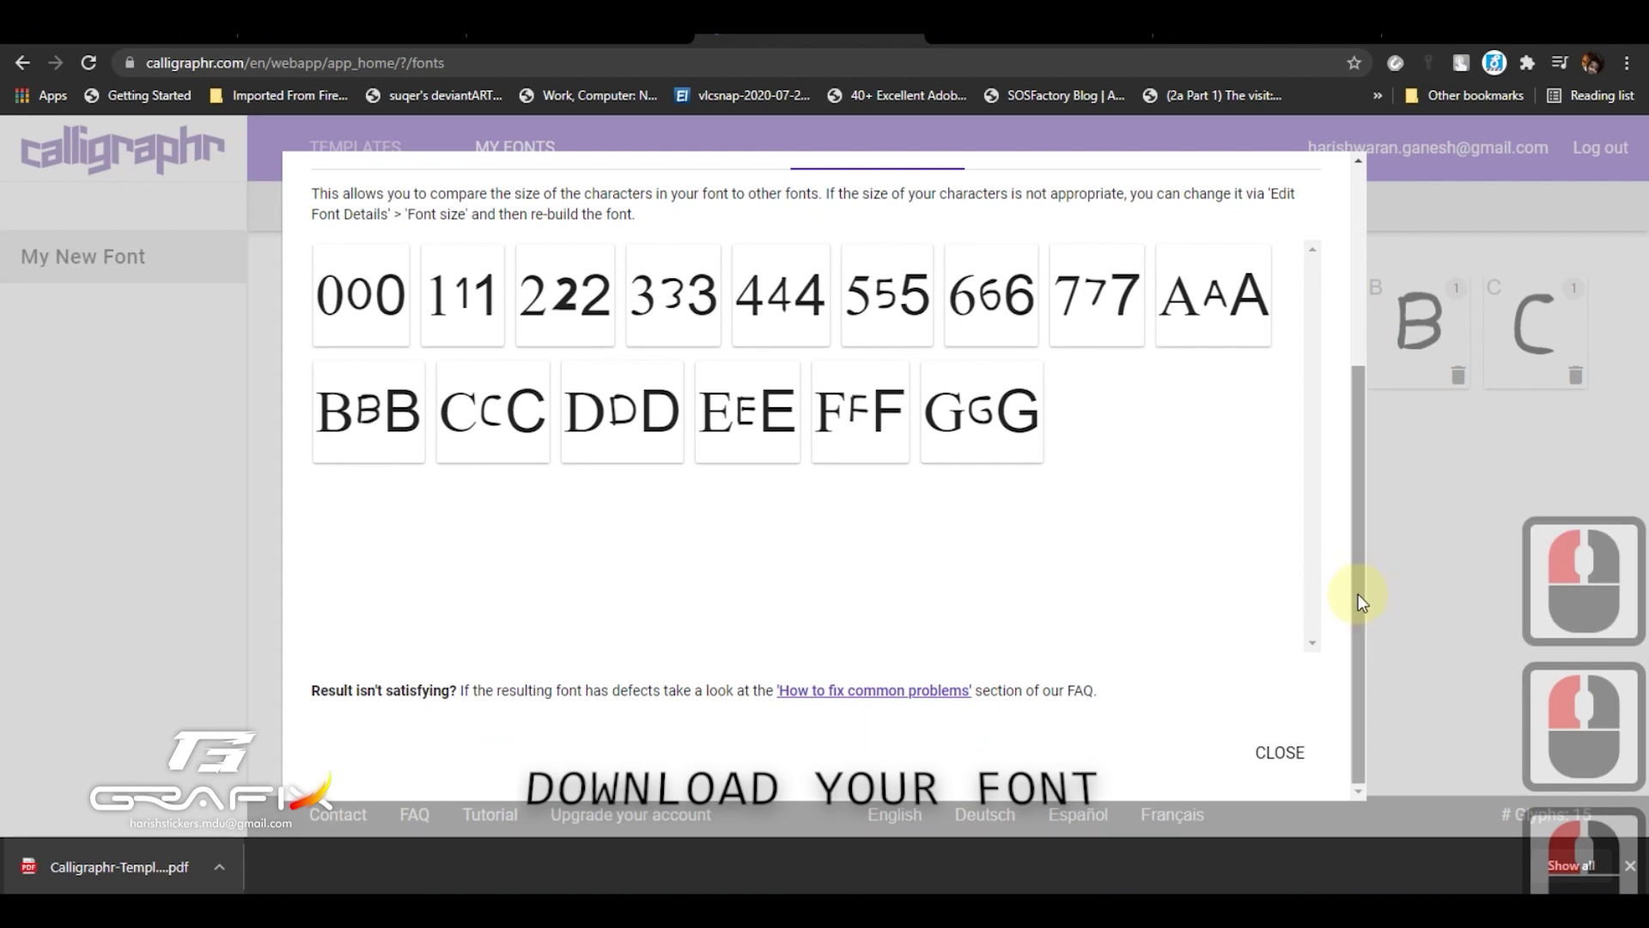
{"action": "left_click", "coordinate": [1280, 319]}
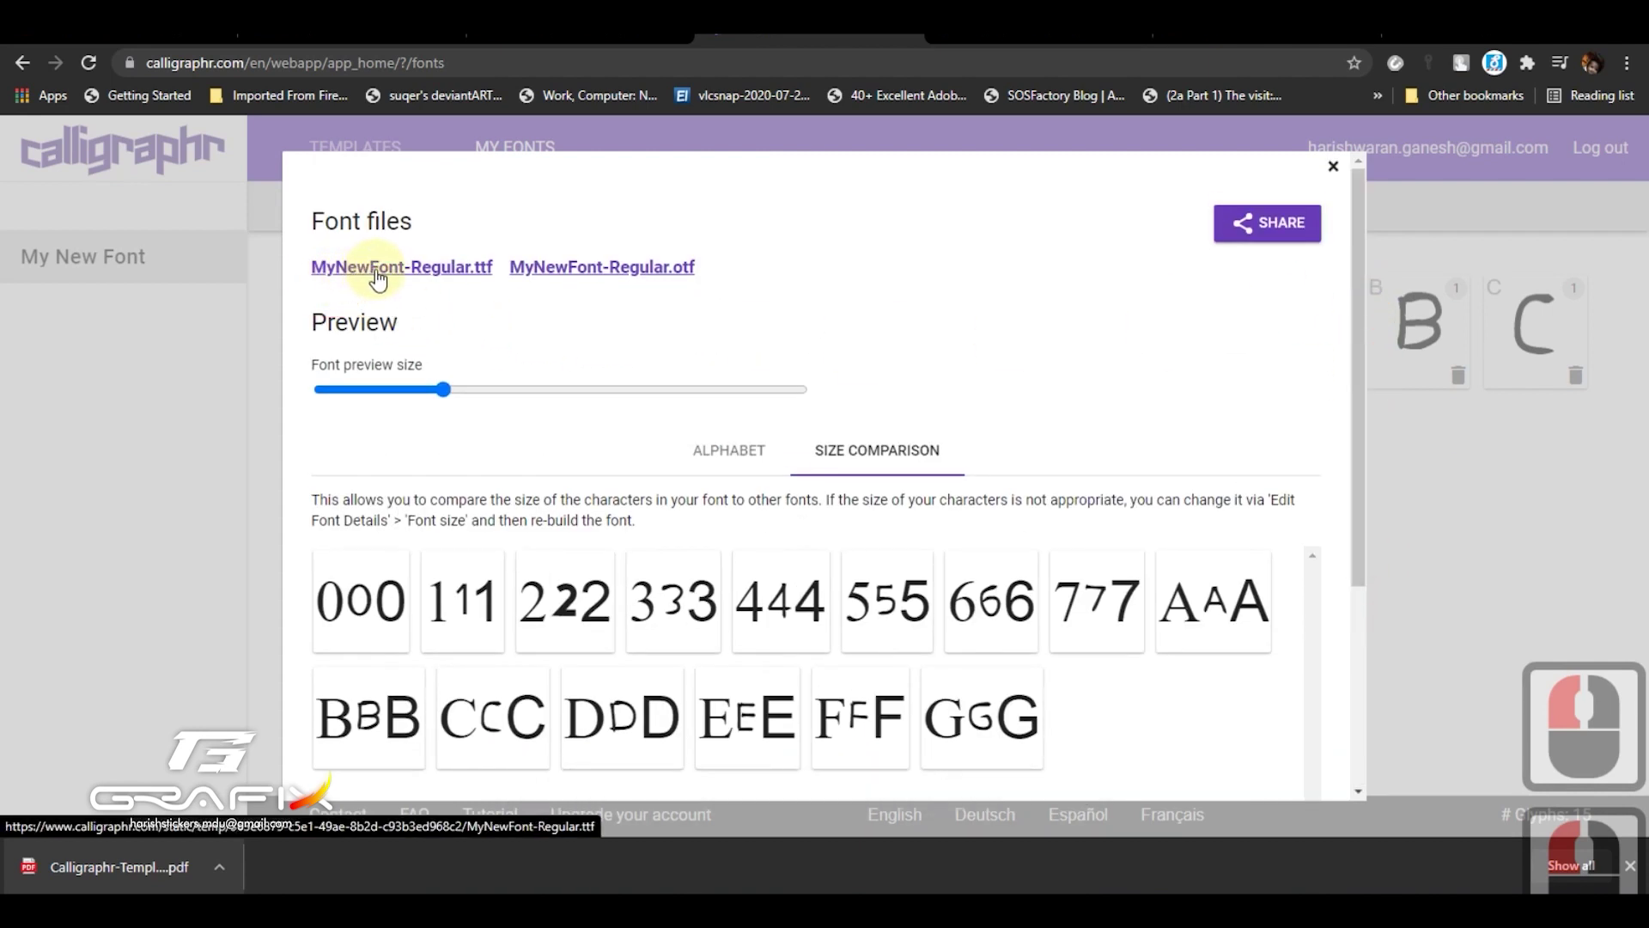
{"action": "left_click", "coordinate": [404, 290]}
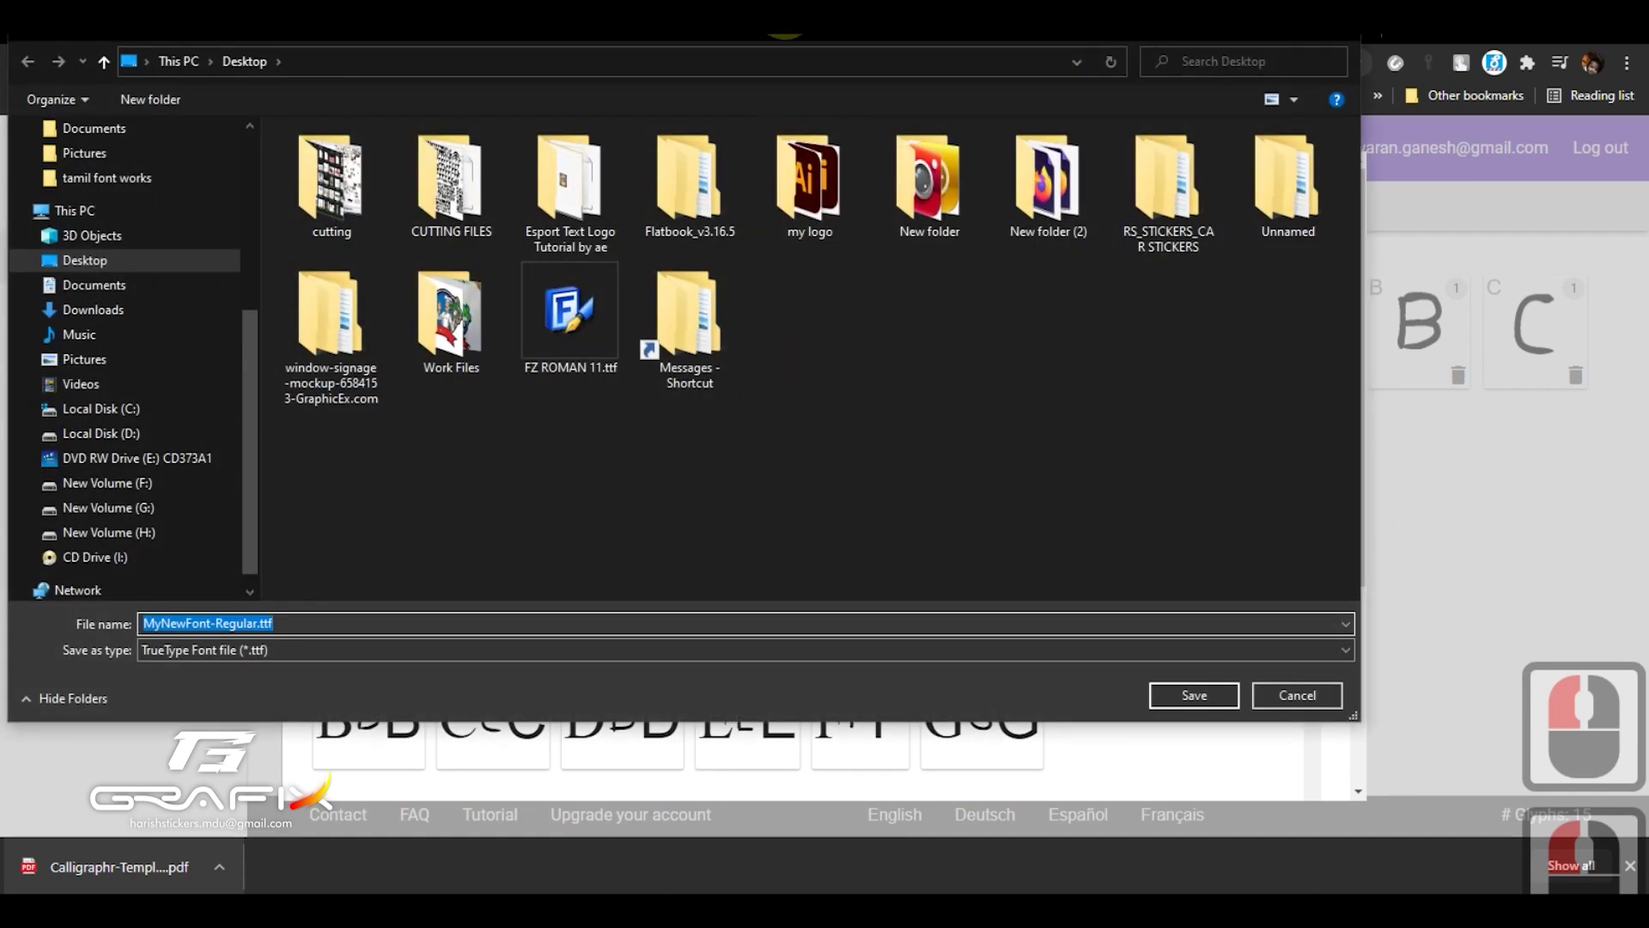
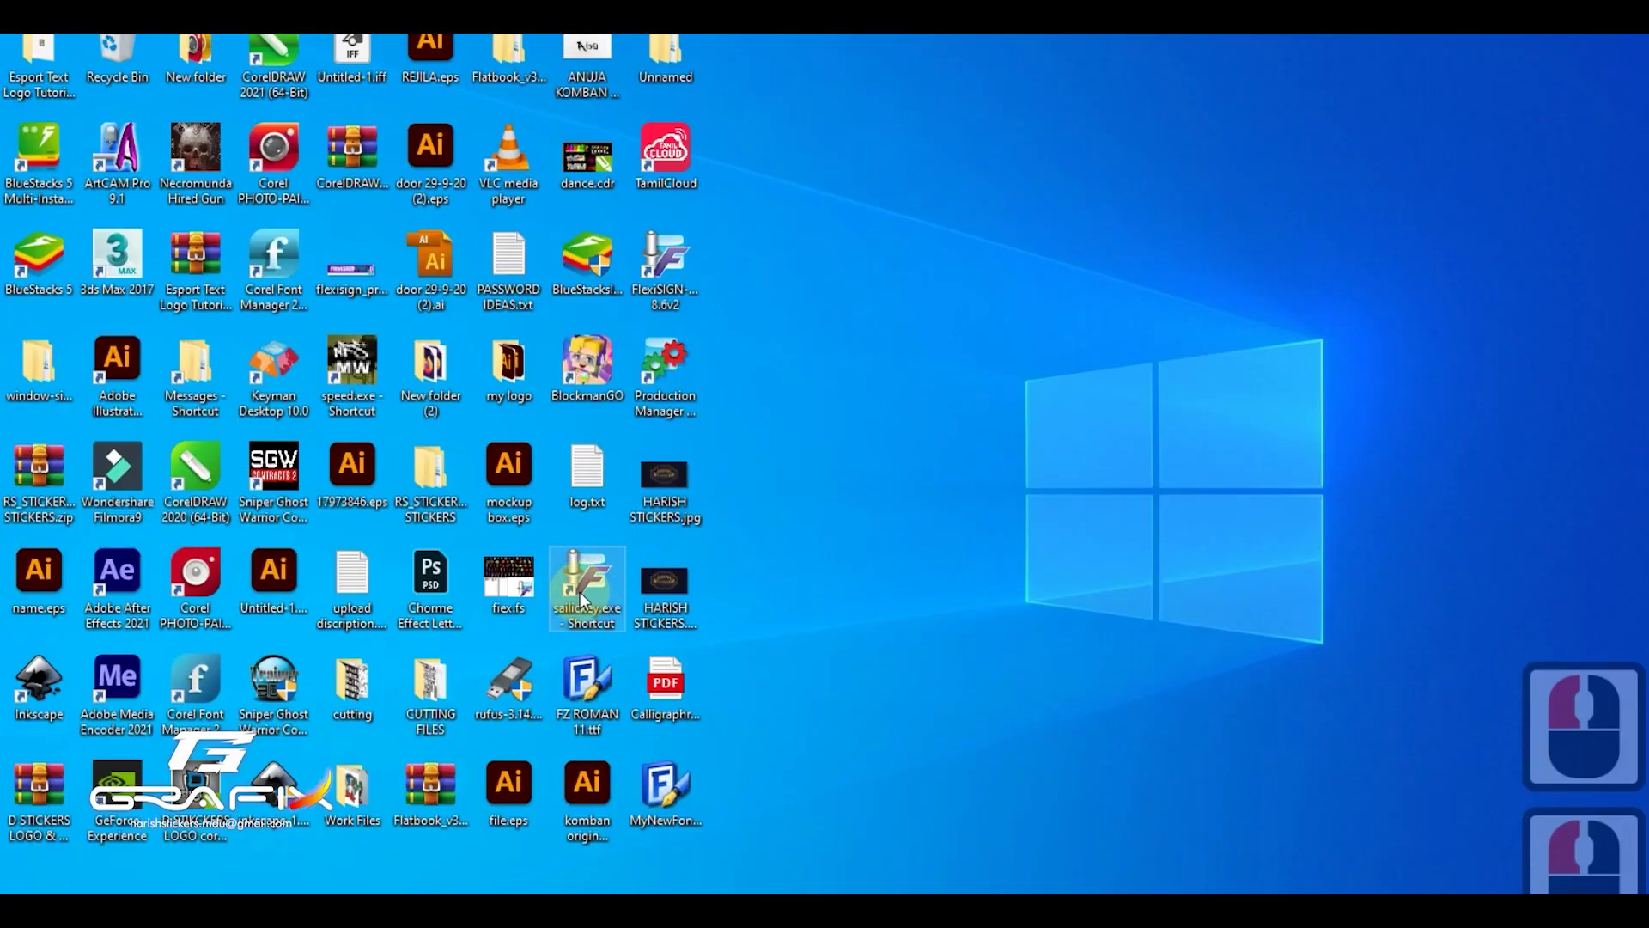
- Install MyNewFont-Regular.ttf through Windows Font Viewer and hide the preview window
{"action": "key", "text": "m"}
{"action": "left_click", "coordinate": [903, 421]}
{"action": "left_click", "coordinate": [903, 422]}
{"action": "right_click", "coordinate": [903, 422]}
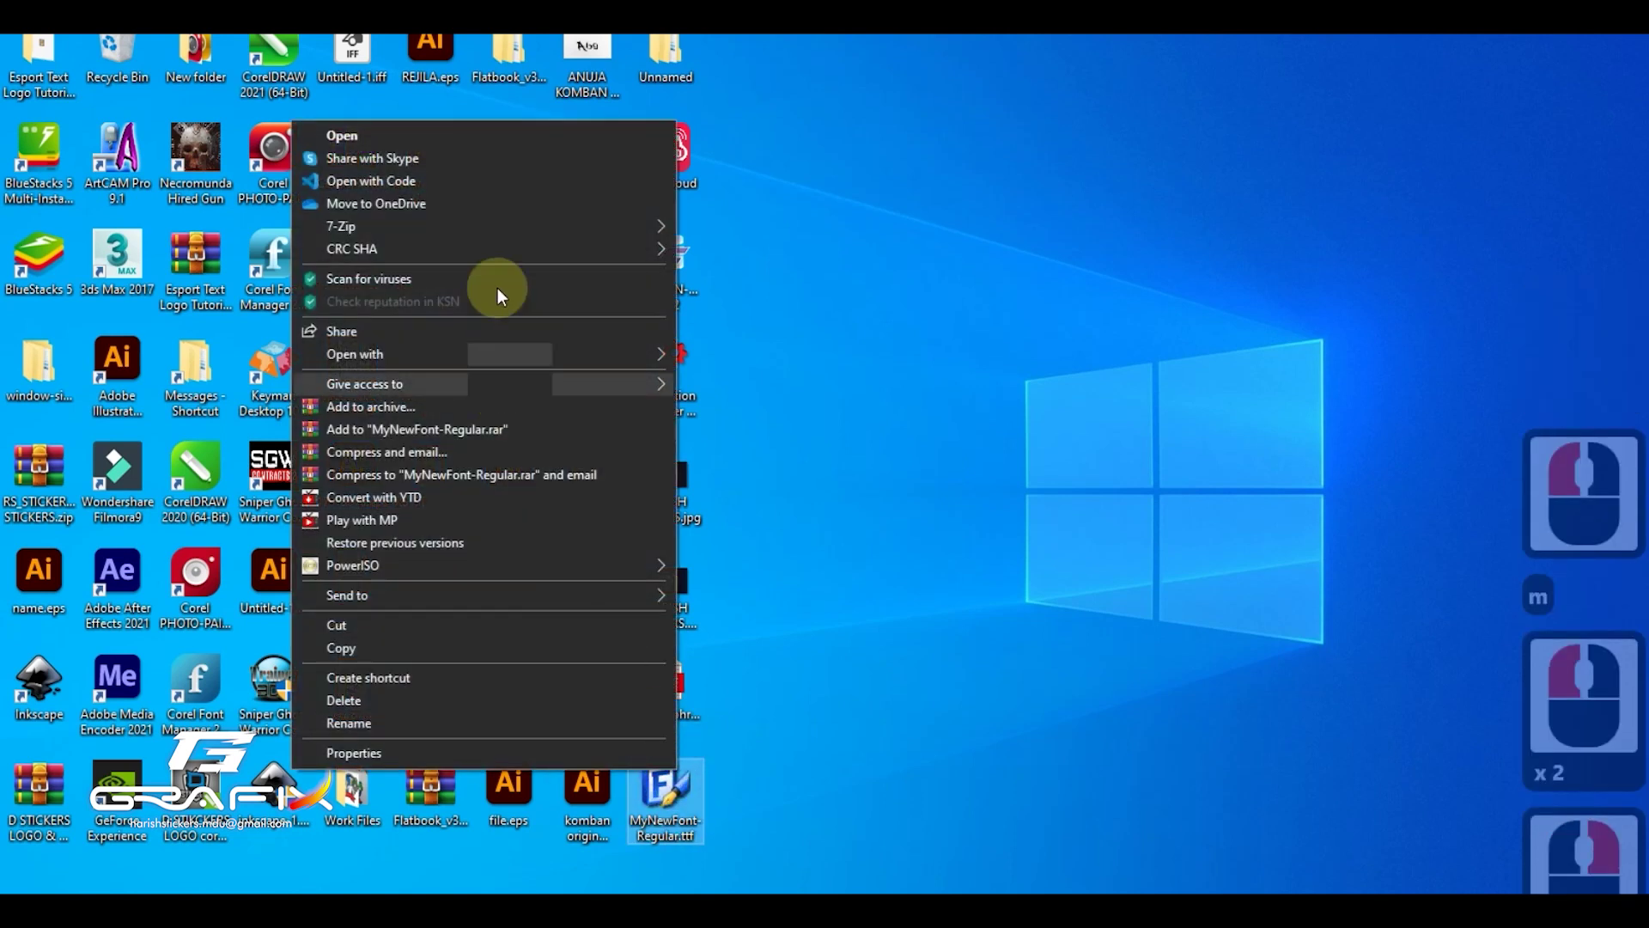
{"action": "left_click", "coordinate": [903, 422]}
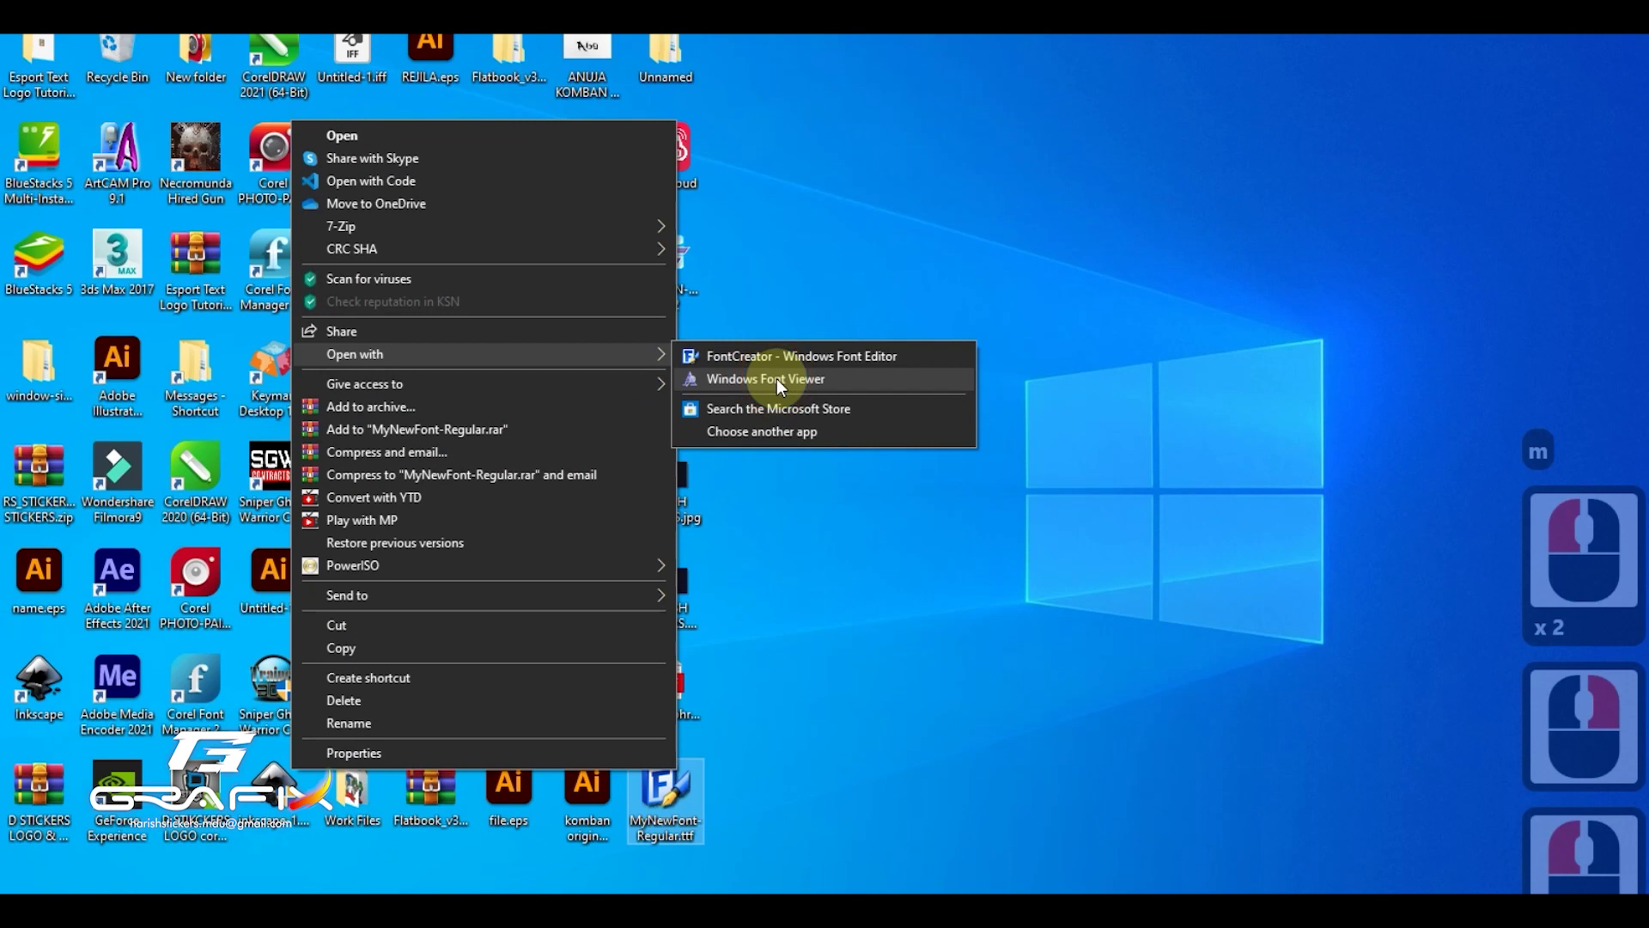
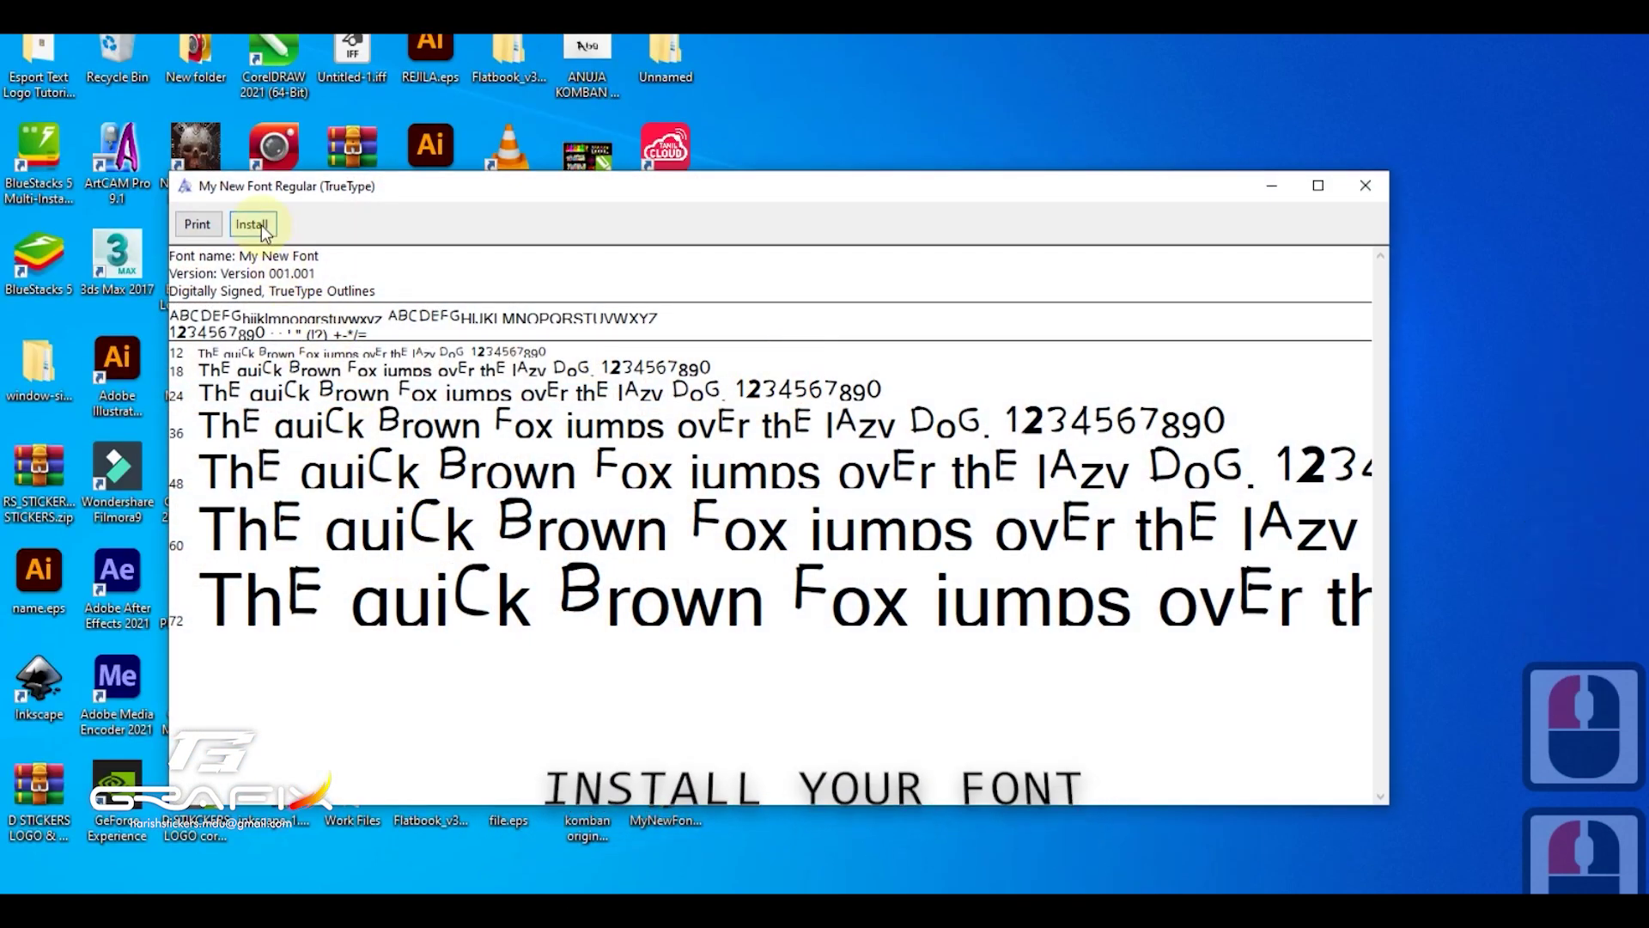
{"action": "left_click", "coordinate": [269, 233]}
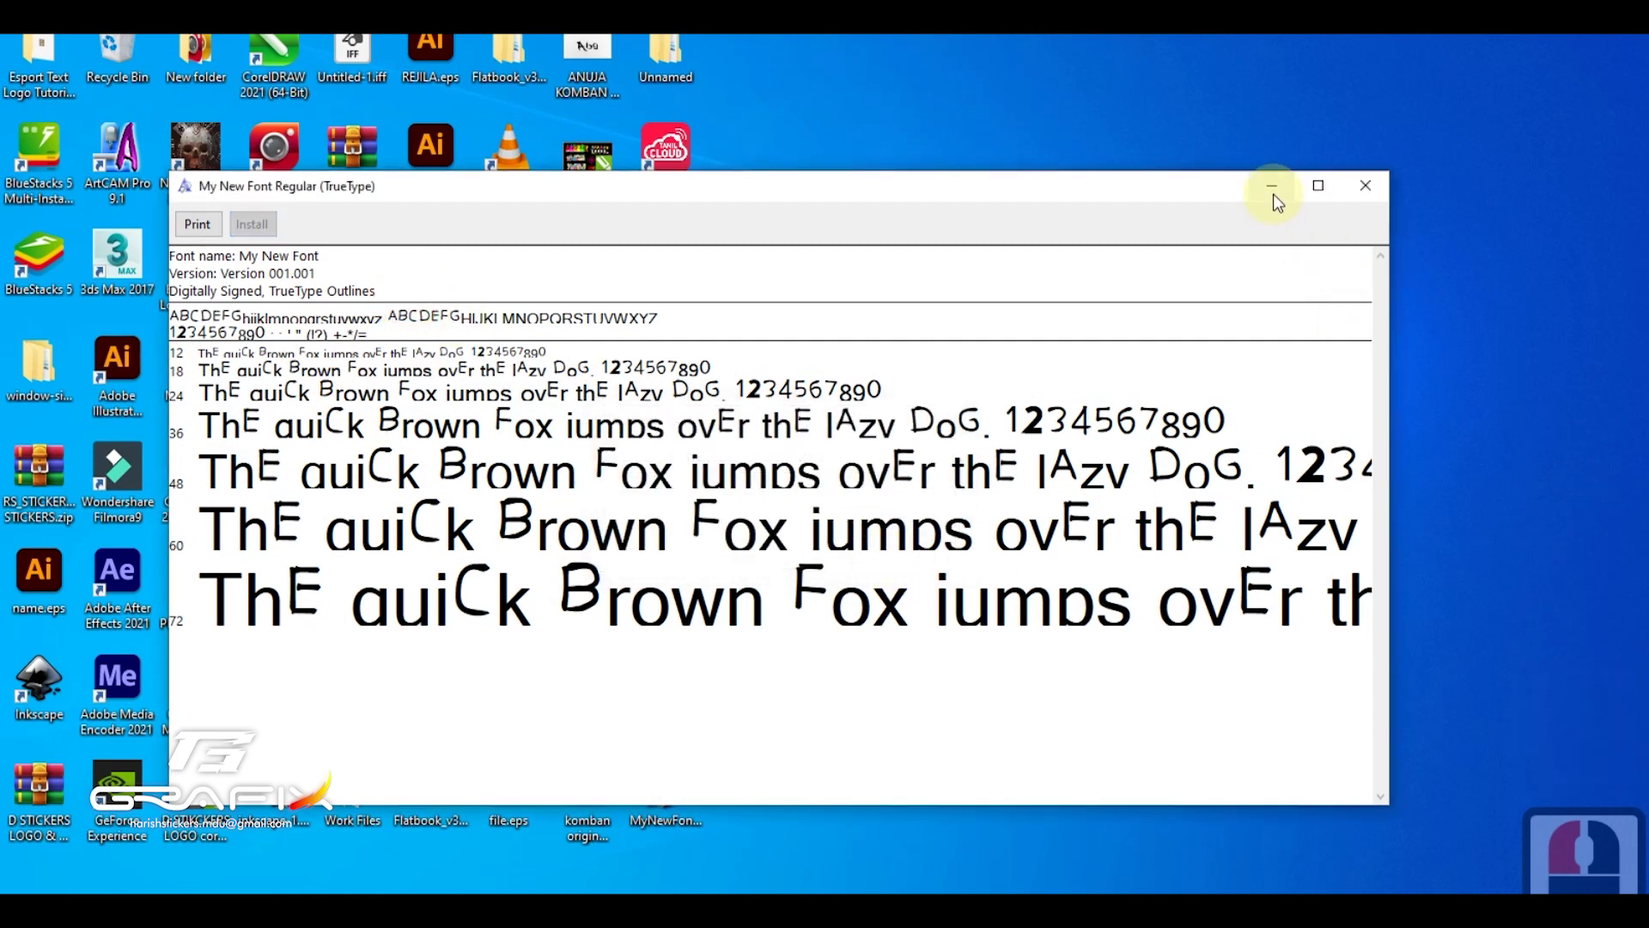
{"action": "left_click", "coordinate": [1232, 275]}
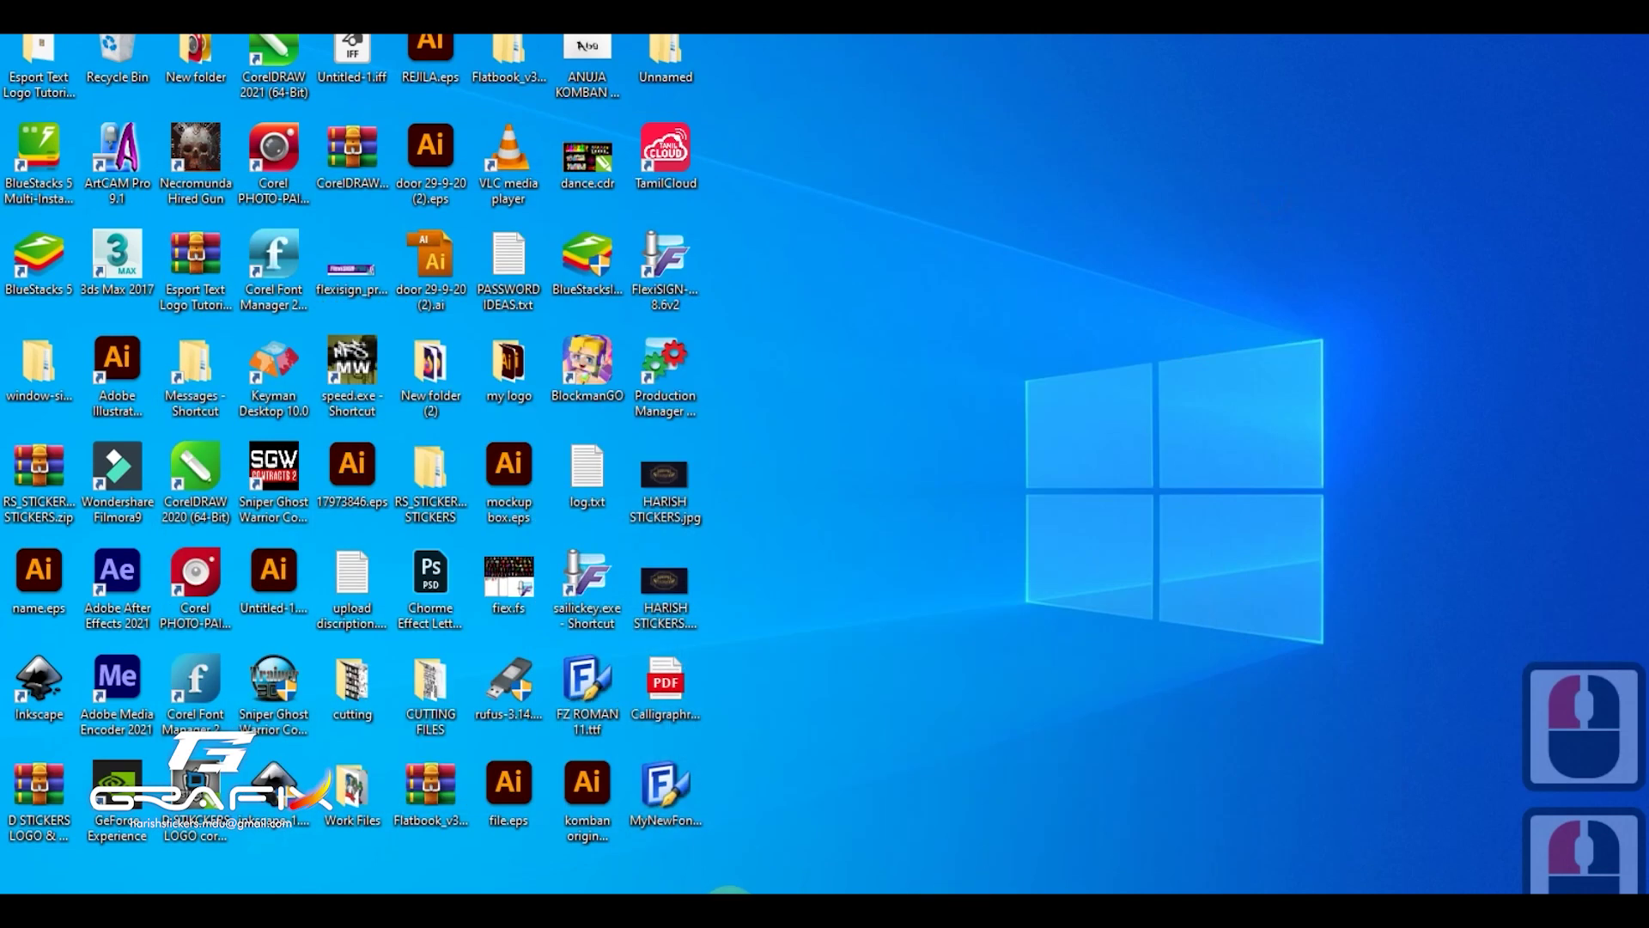
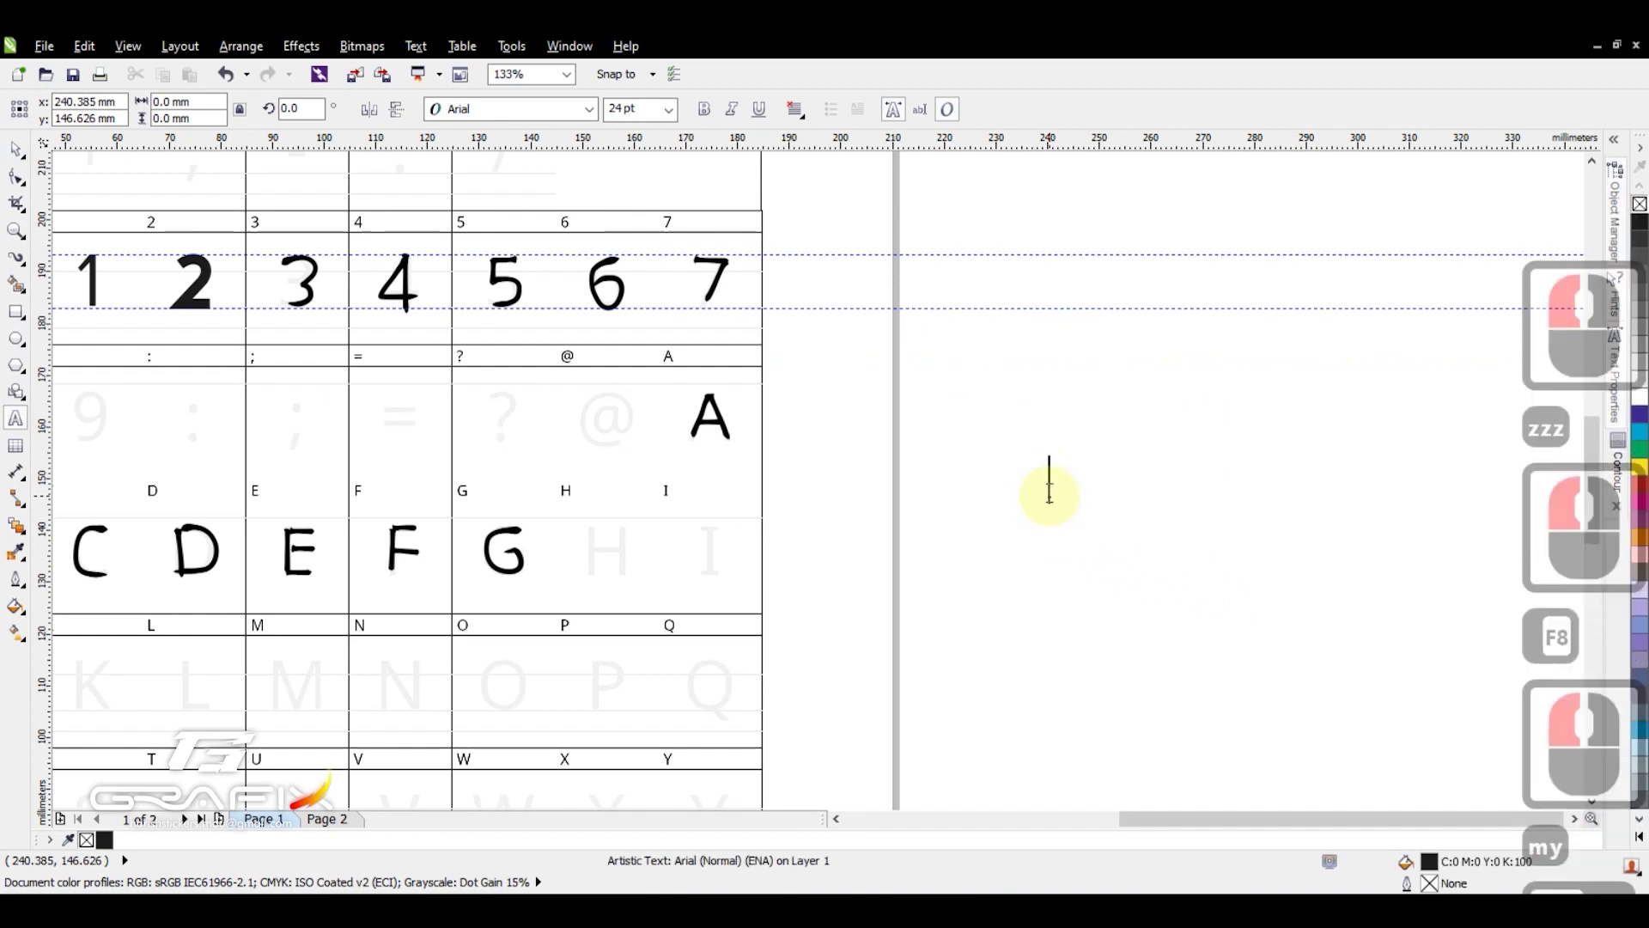
- Add artistic text ABCD beside the template and set it in My New Font
{"action": "key", "text": "BackSpace"}
{"action": "key", "text": "BackSpace"}
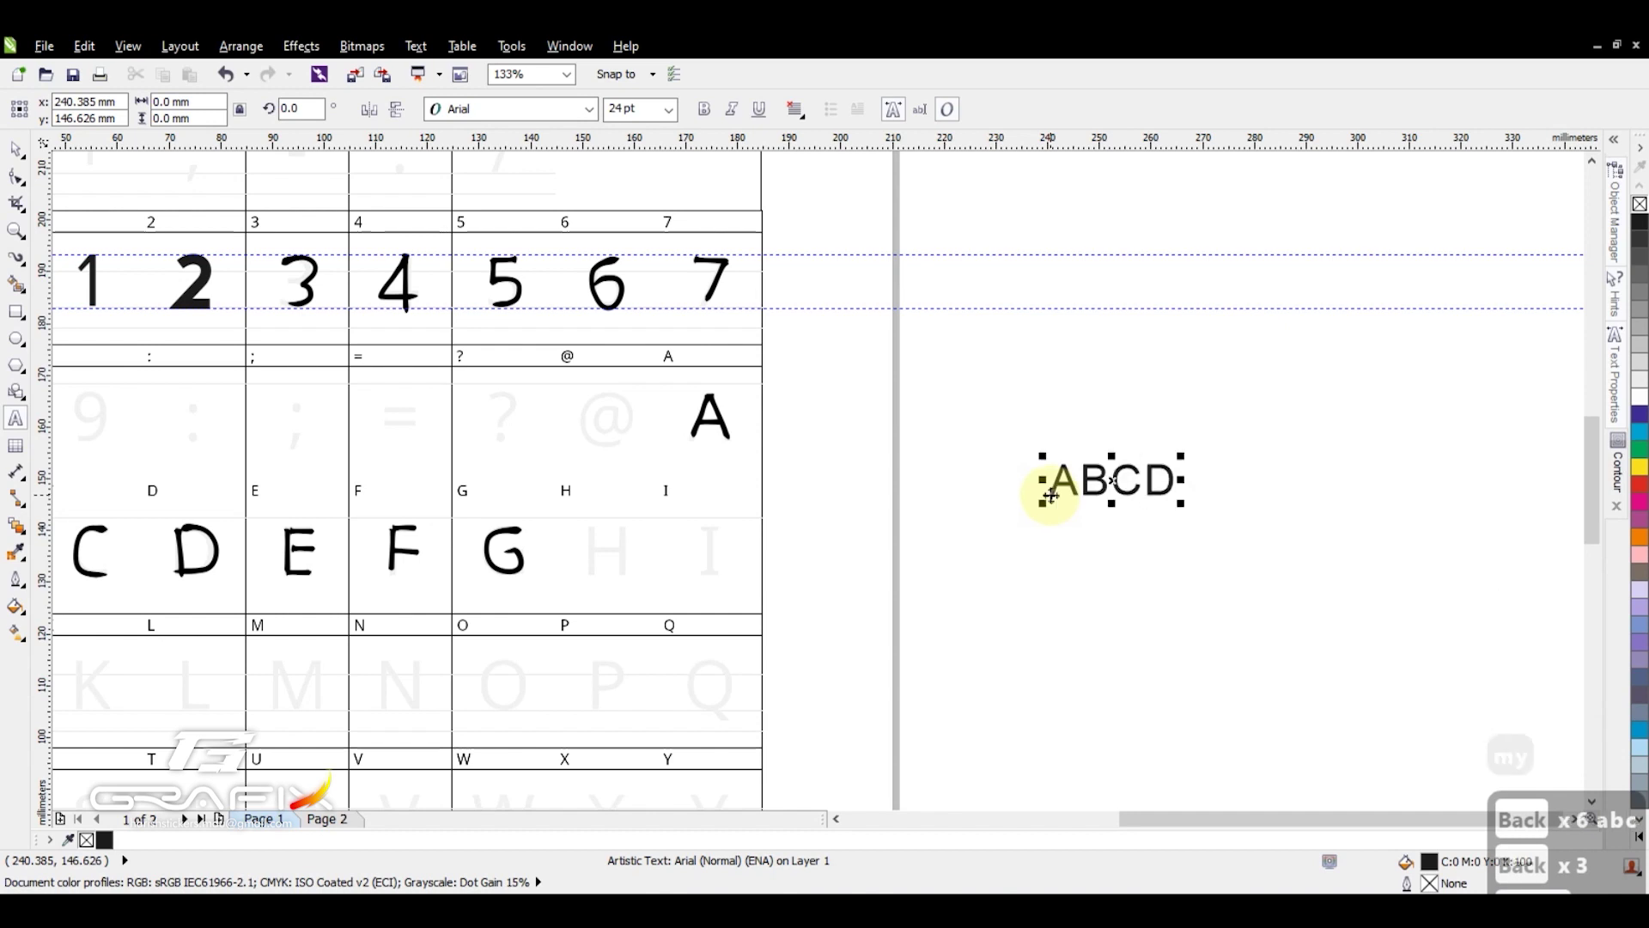
{"action": "key", "text": "Caps_Lock"}
{"action": "left_click", "coordinate": [481, 165]}
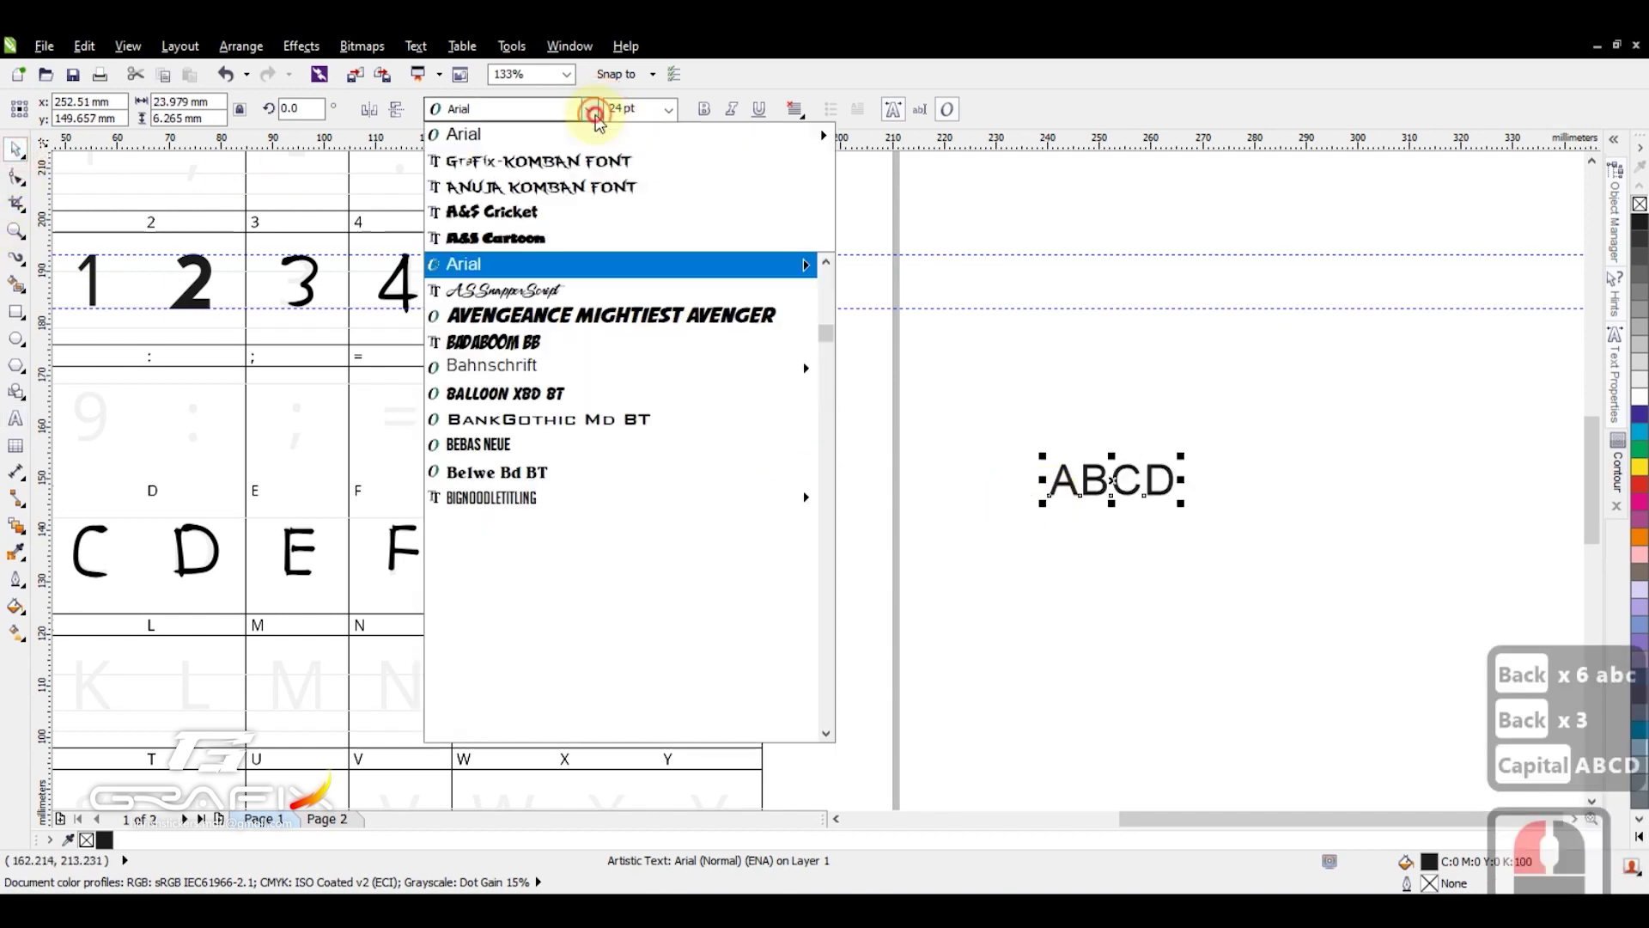
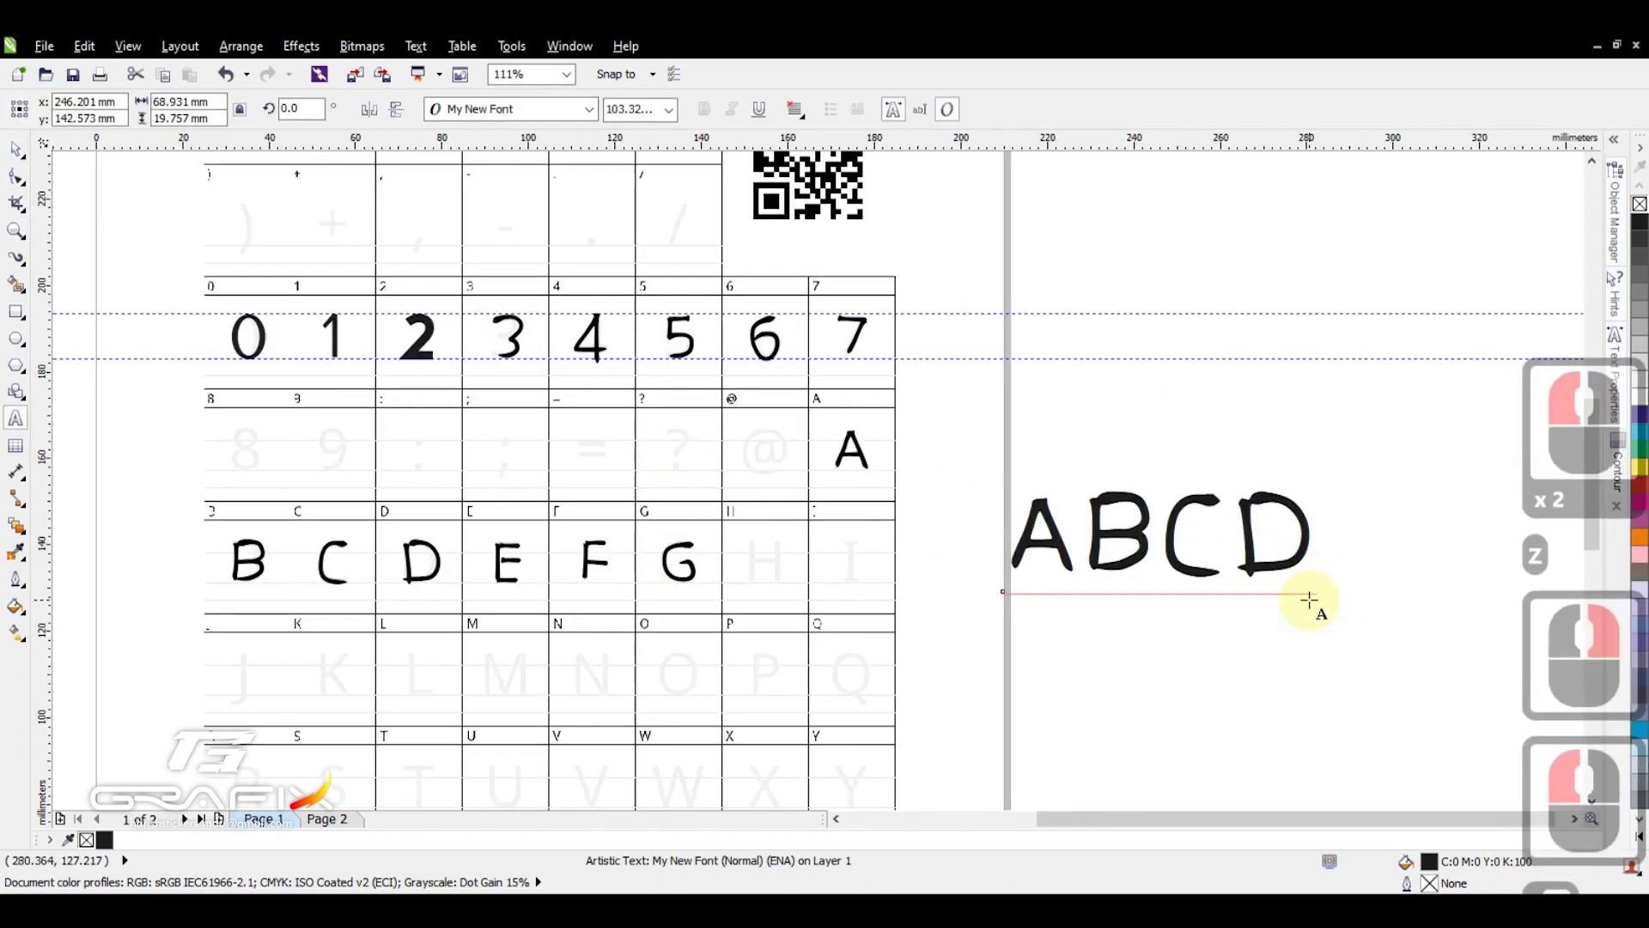
{"action": "key", "text": "F8"}
- Add 01234567 on a second line and complete the first line to ABCDEFG
{"action": "key", "text": "Return"}
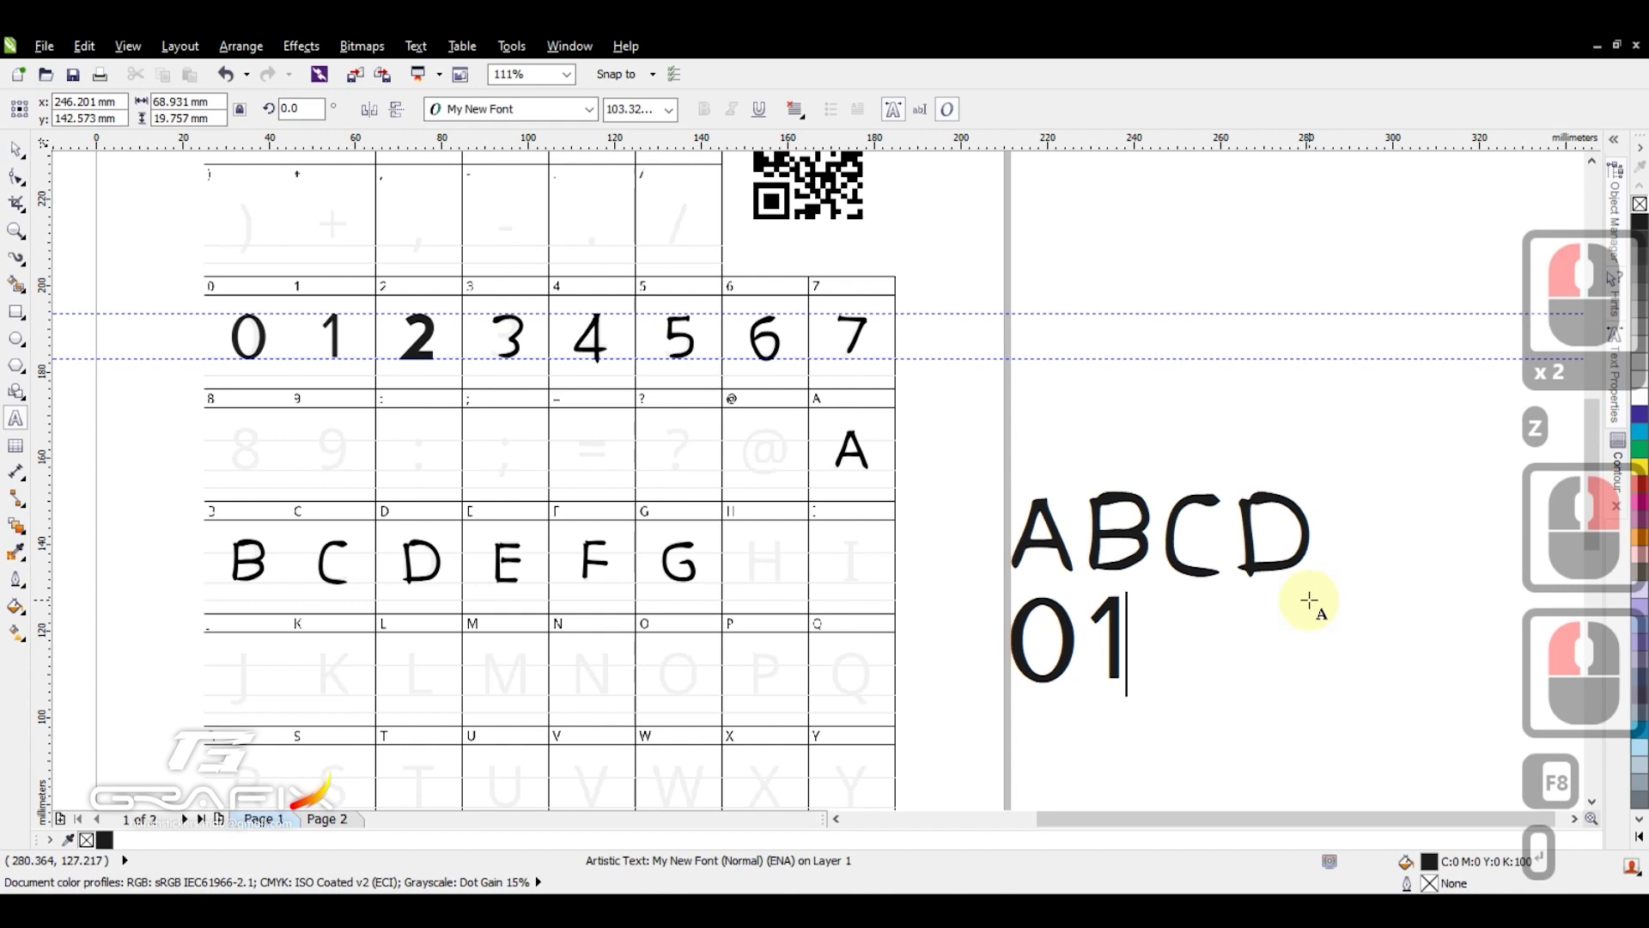
{"action": "key", "text": "F12"}
{"action": "type", "text": "012"}
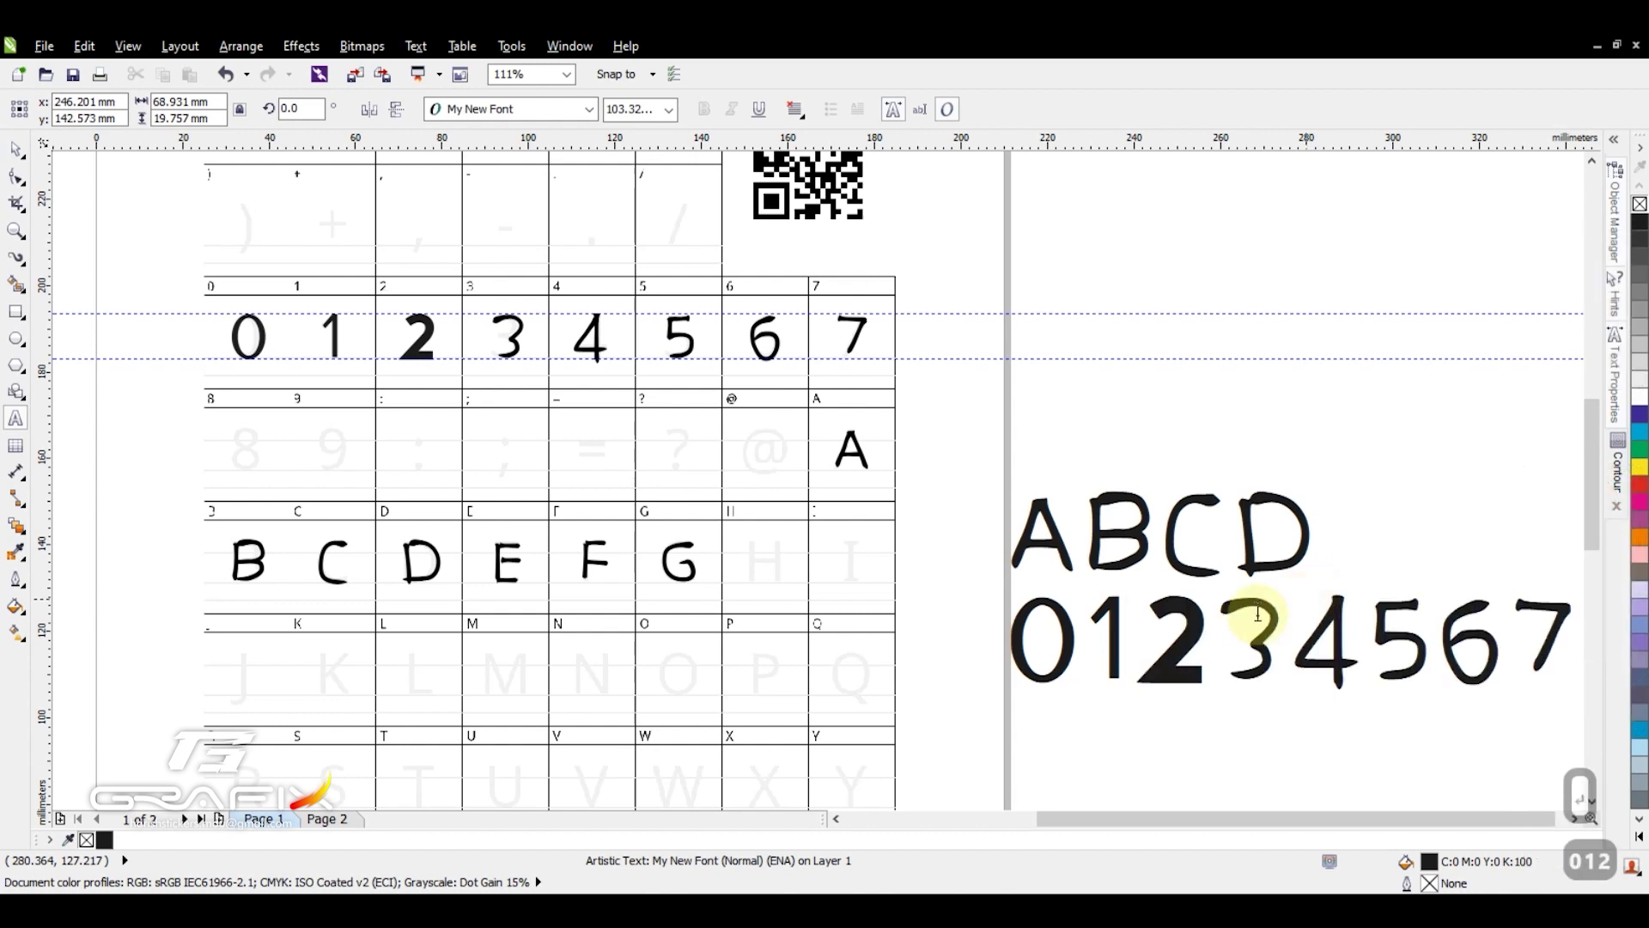
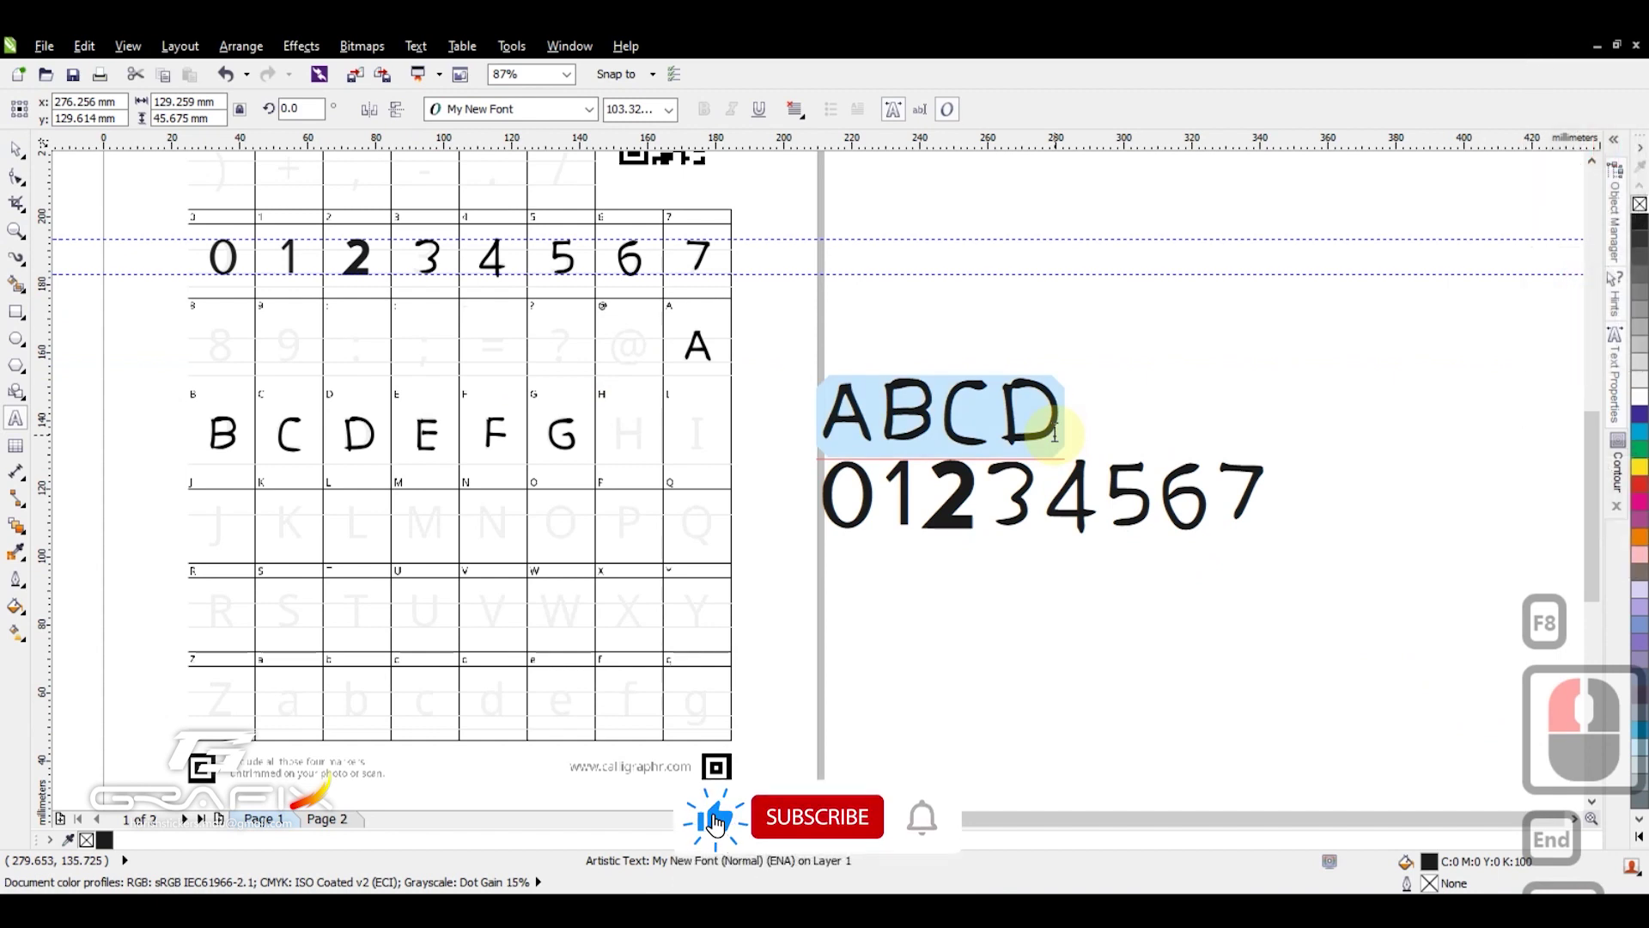
{"action": "key", "text": "Home"}
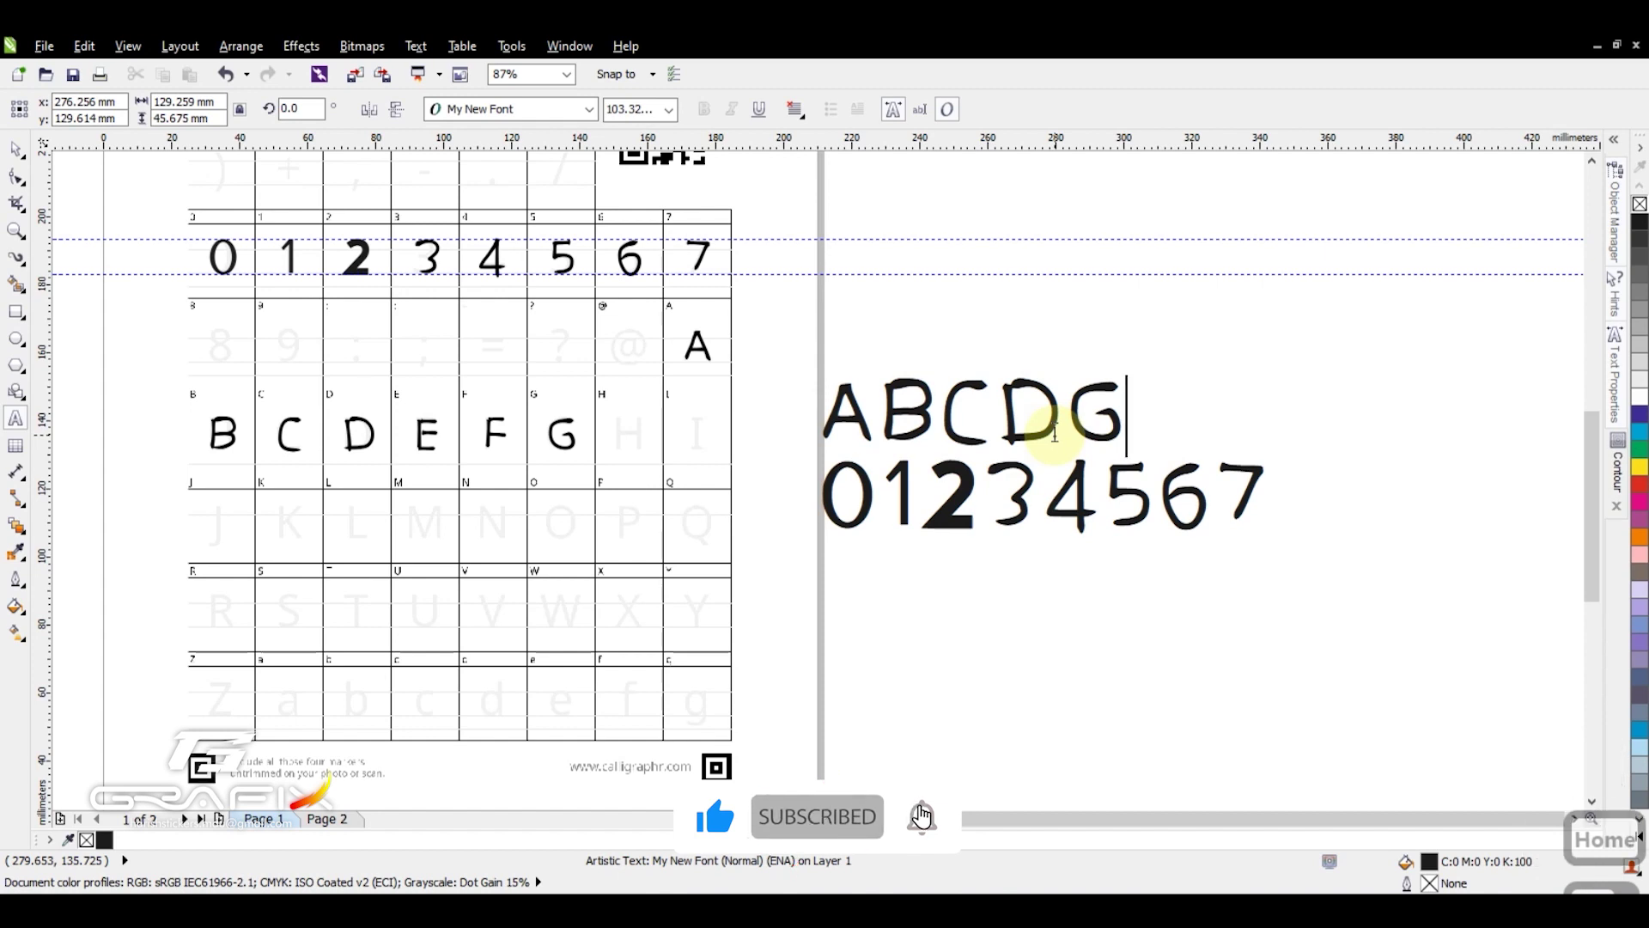
{"action": "key", "text": "End"}
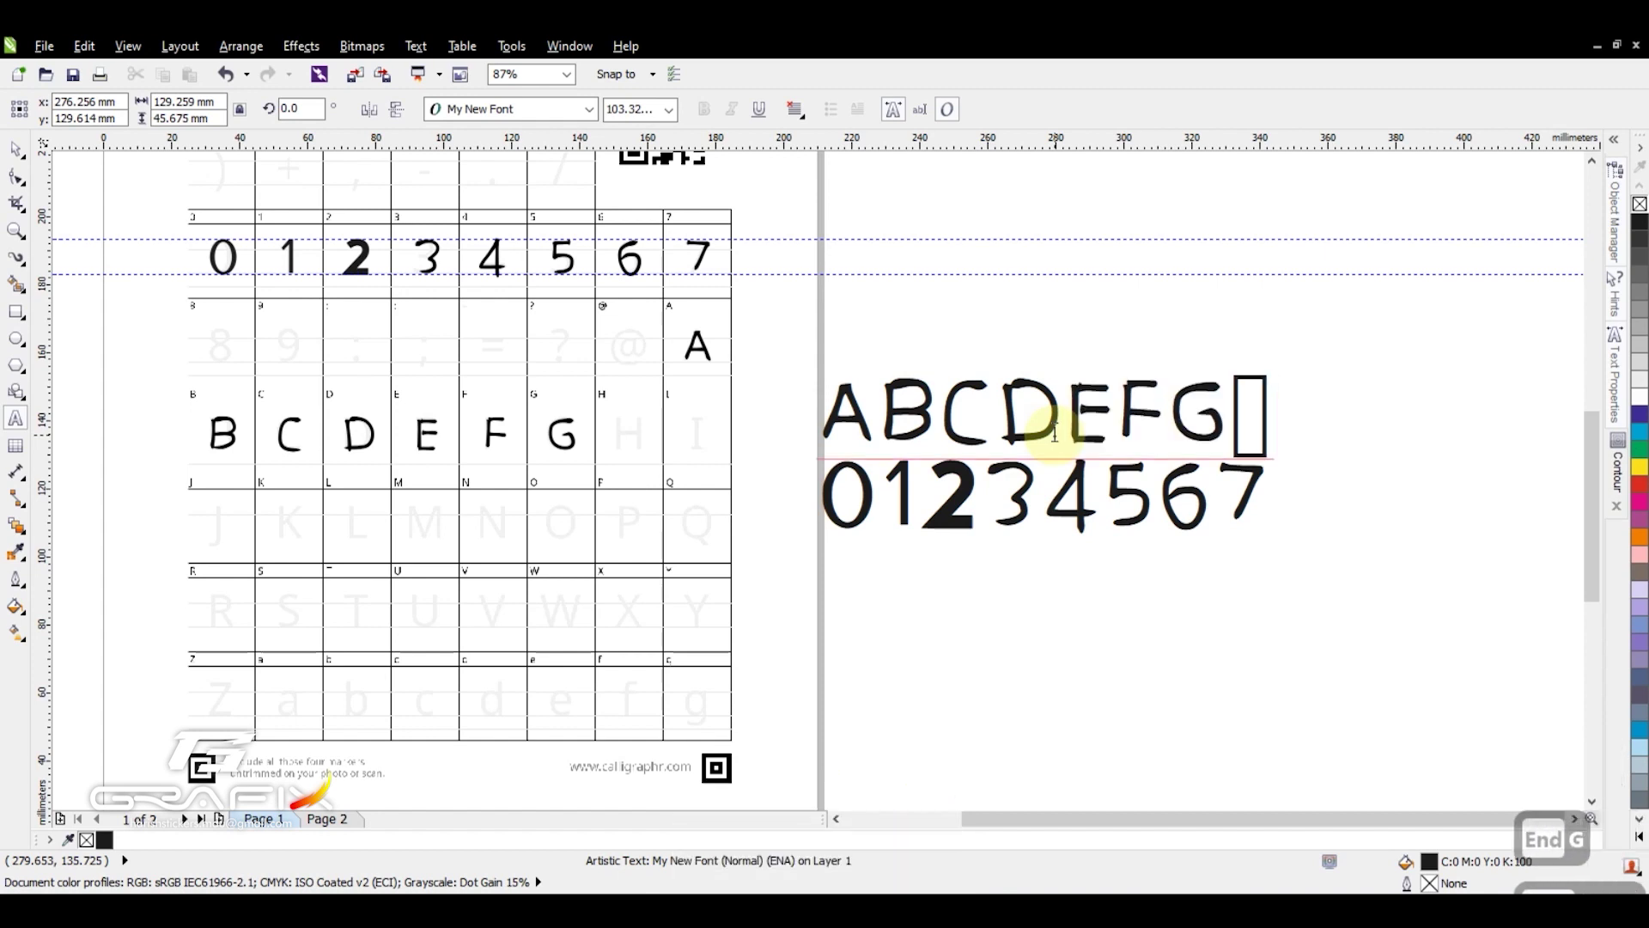
{"action": "key", "text": "BackSpace"}
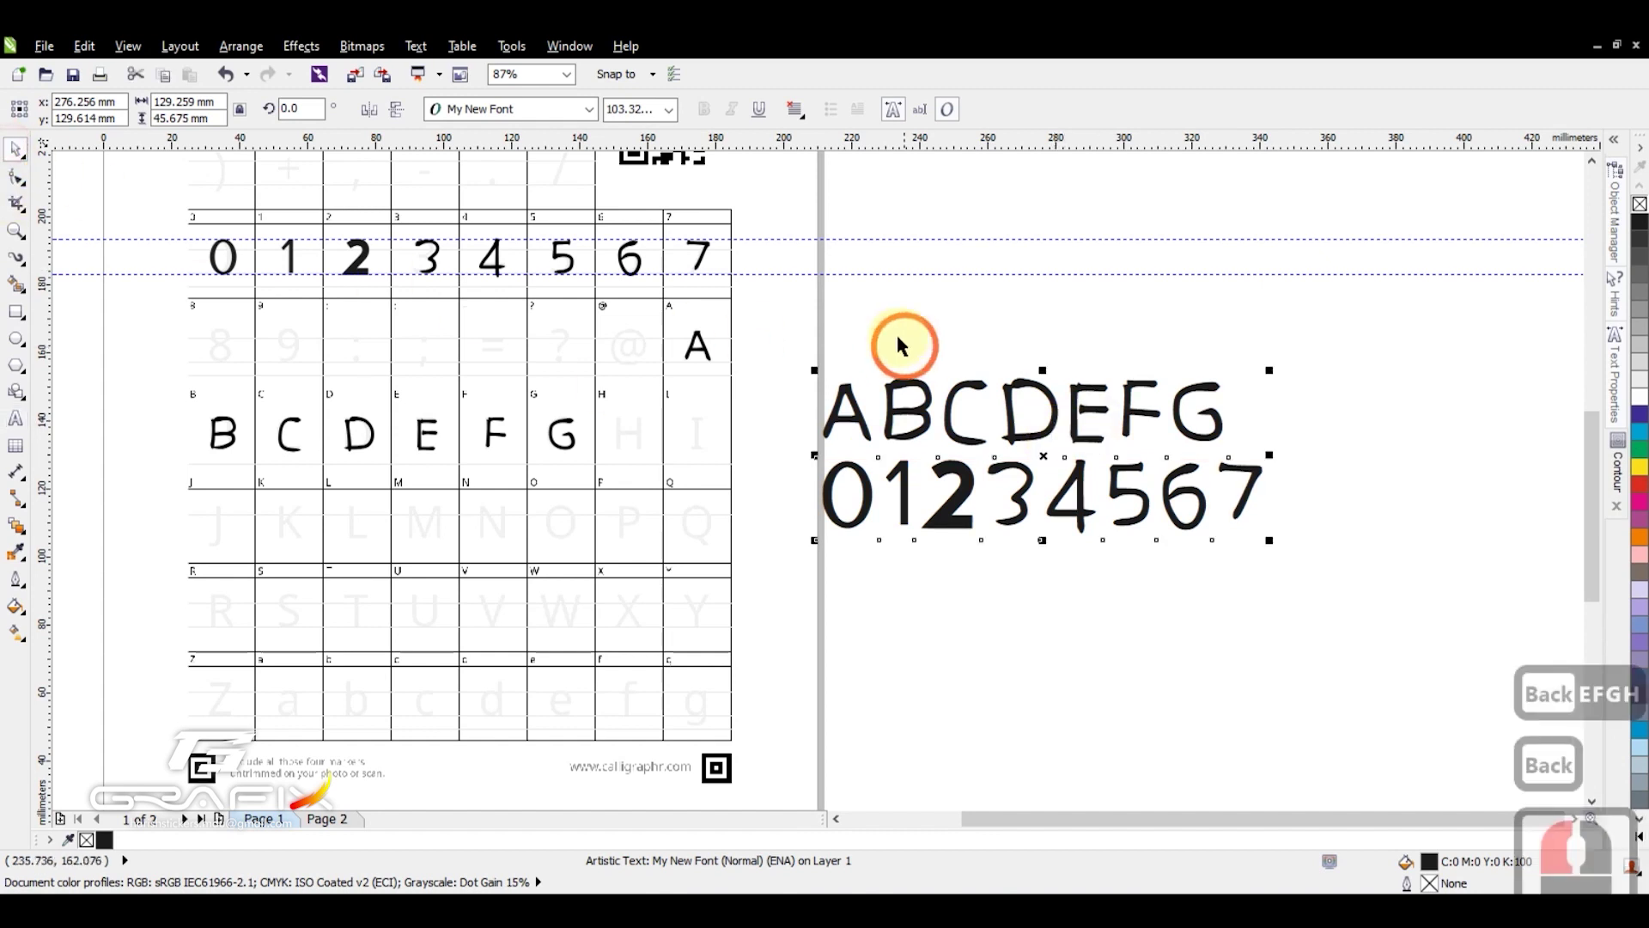